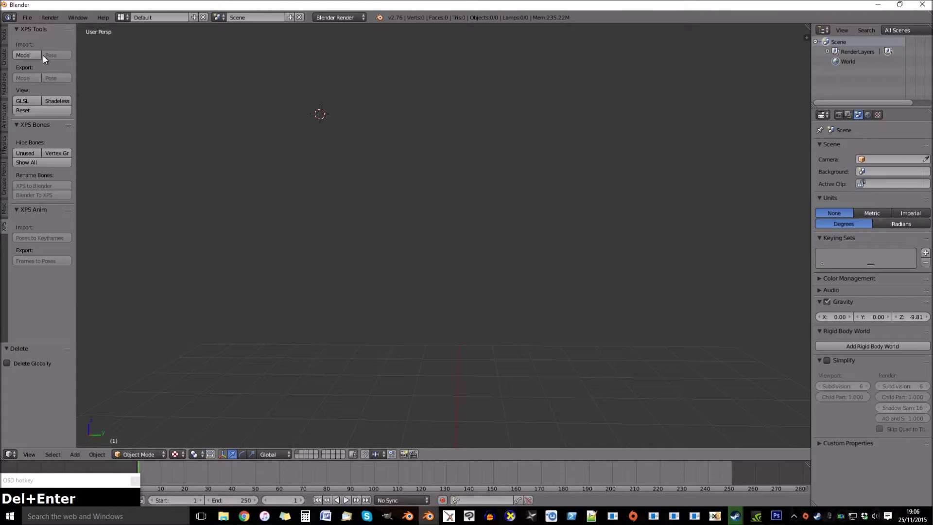
Import the Aria ME2 generic_item.mesh XPS model with its skeleton into the empty scene.
{"action": "left_click_drag", "start_coordinate": [33, 18], "coordinate": [158, 218]}
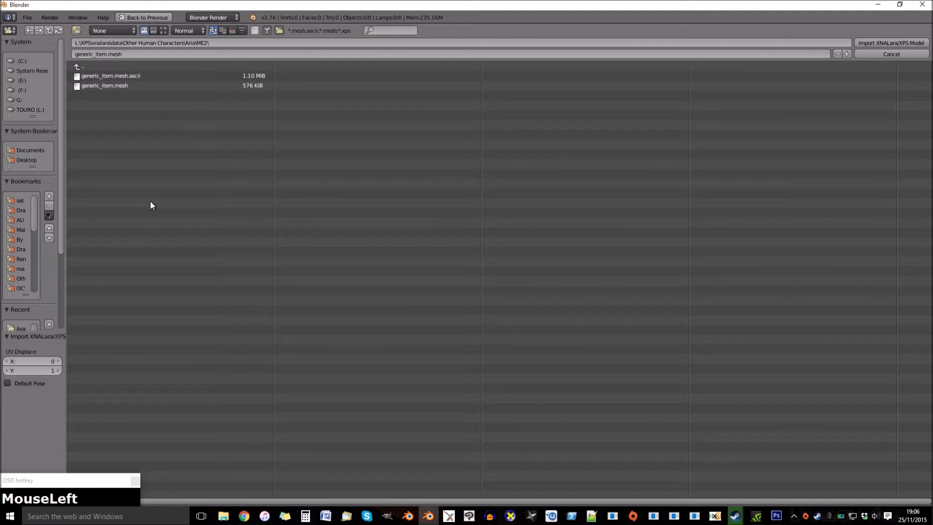
{"action": "middle_click", "coordinate": [477, 225]}
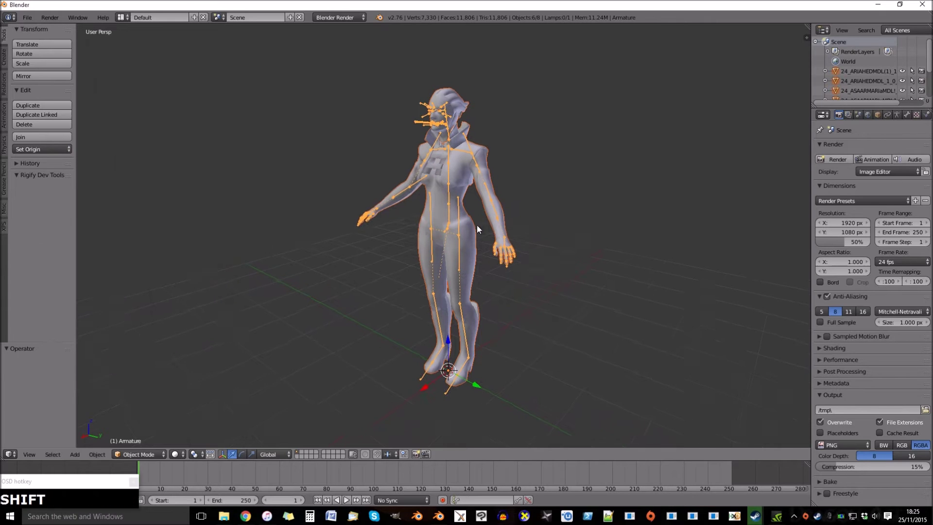
Delete Aria's body mesh and the leftover body piece, keeping her head and skeleton.
{"action": "scroll", "scroll_direction": "up", "scroll_amount": 3}
{"action": "right_click", "coordinate": [479, 76]}
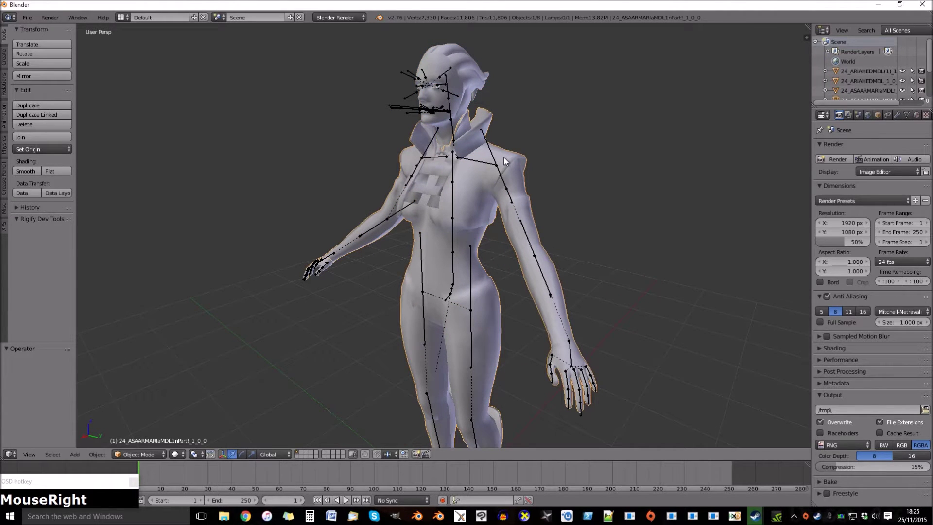
{"action": "key", "text": "Delete"}
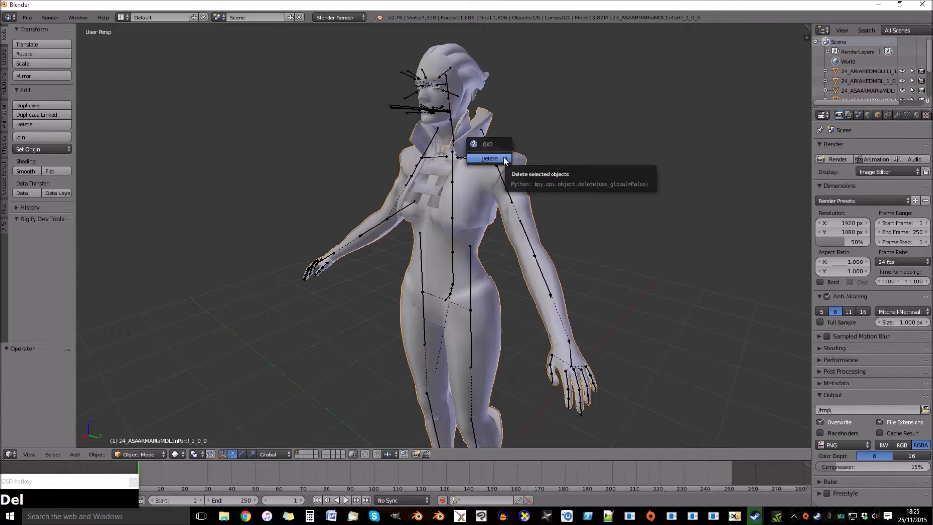
{"action": "key", "text": "Return"}
{"action": "right_click", "coordinate": [339, 264]}
{"action": "key", "text": "Delete"}
{"action": "key", "text": "Return"}
Select the remaining head and skeleton and hide them from view.
{"action": "scroll", "scroll_direction": "down", "scroll_amount": 3}
{"action": "scroll", "scroll_direction": "up", "scroll_amount": 3}
{"action": "left_click_drag", "start_coordinate": [400, 273], "coordinate": [357, 222]}
{"action": "key", "text": "a"}
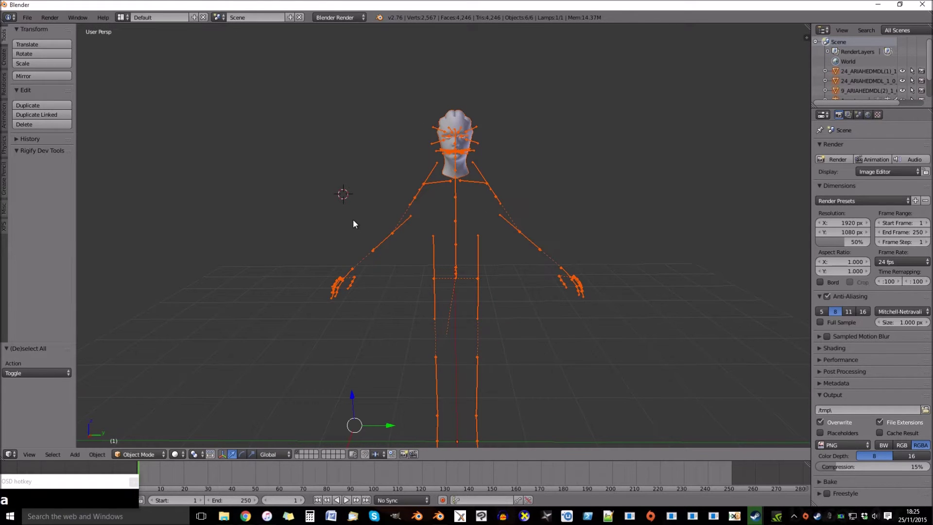
{"action": "key", "text": "h"}
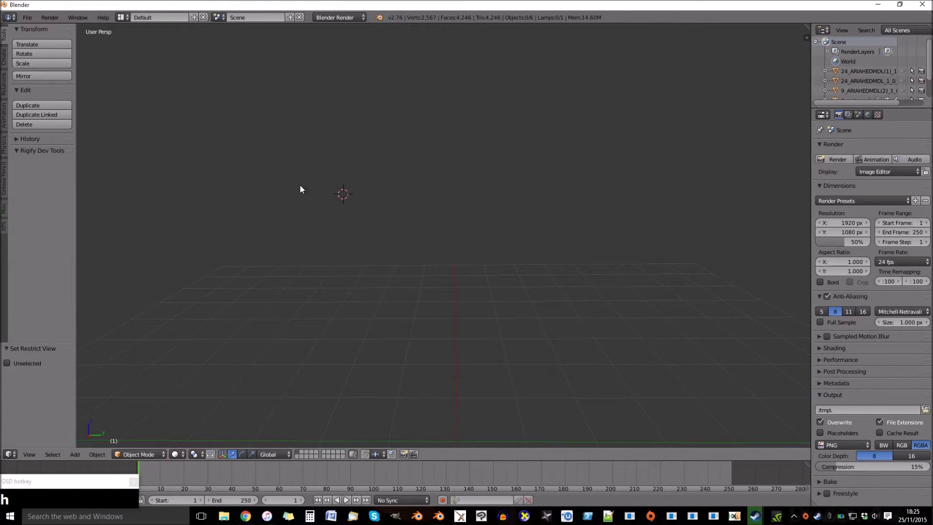
Import the armoured Asari body XPS model and hide its body mesh for now.
{"action": "left_click_drag", "start_coordinate": [37, 23], "coordinate": [156, 89]}
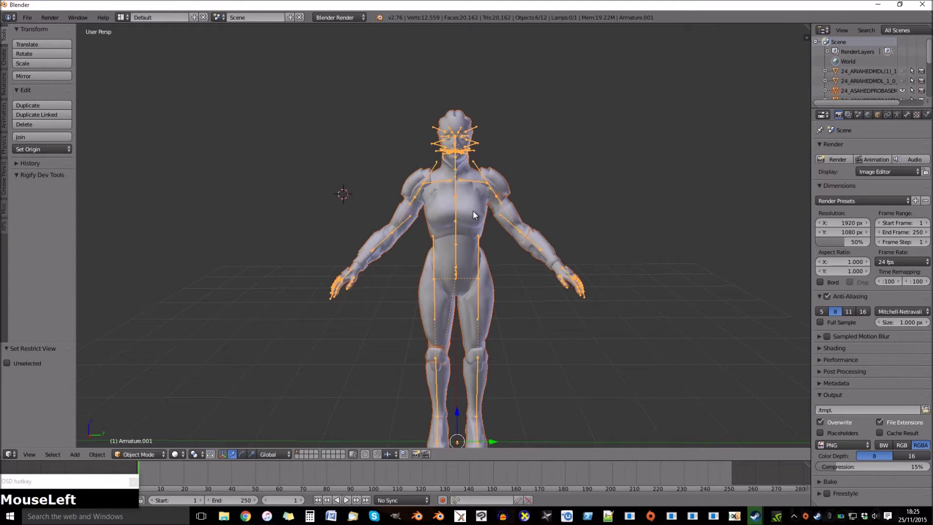
{"action": "right_click", "coordinate": [480, 206]}
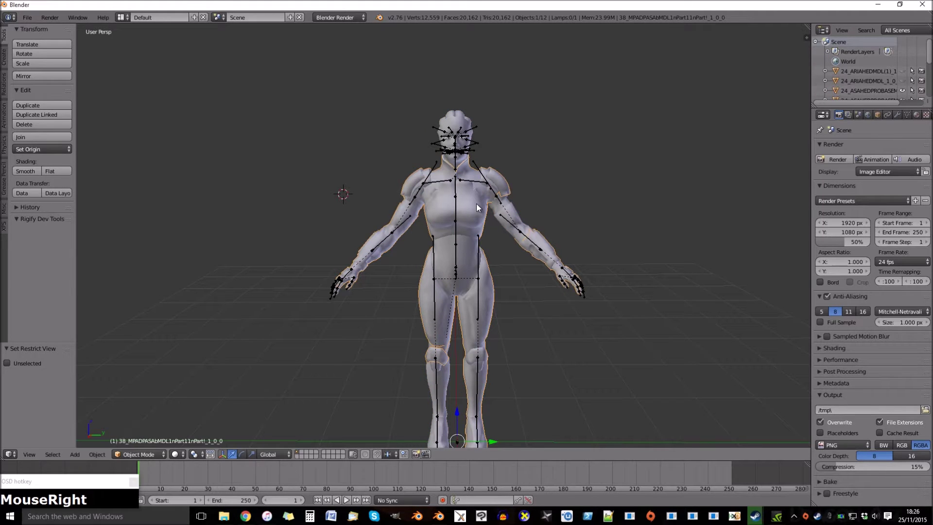
{"action": "key", "text": "h"}
{"action": "right_click", "coordinate": [508, 200]}
{"action": "key", "text": "h"}
Delete the imported model's extra head and skeleton, then unhide Aria's head and skeleton.
{"action": "scroll", "scroll_direction": "down", "scroll_amount": 3}
{"action": "key", "text": "a"}
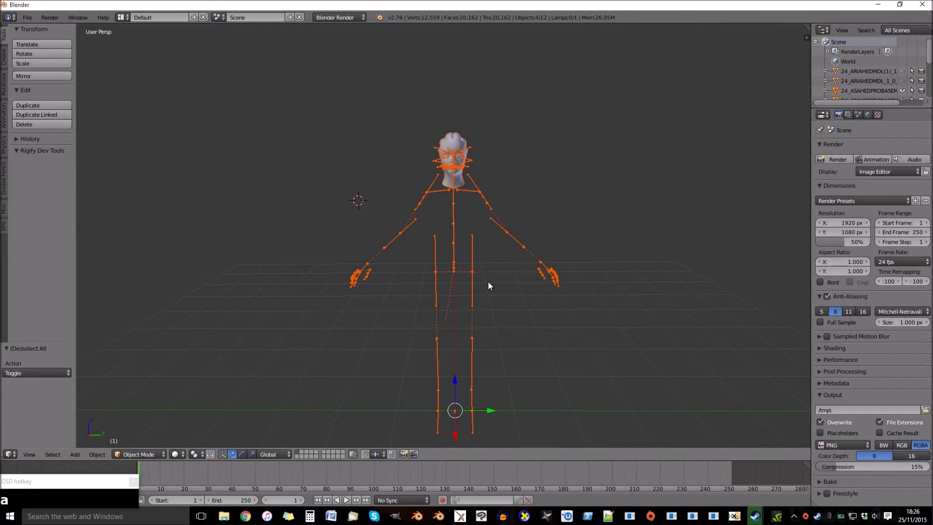
{"action": "key", "text": "Delete"}
{"action": "key", "text": "Return"}
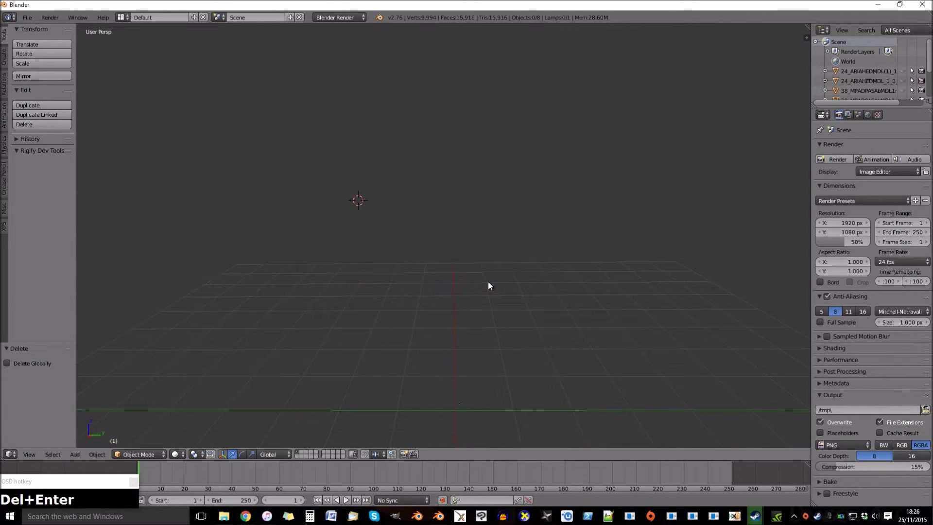
{"action": "key", "text": "alt+h"}
Join the body pieces into one mesh and remove its duplicate vertices.
{"action": "right_click", "coordinate": [478, 224]}
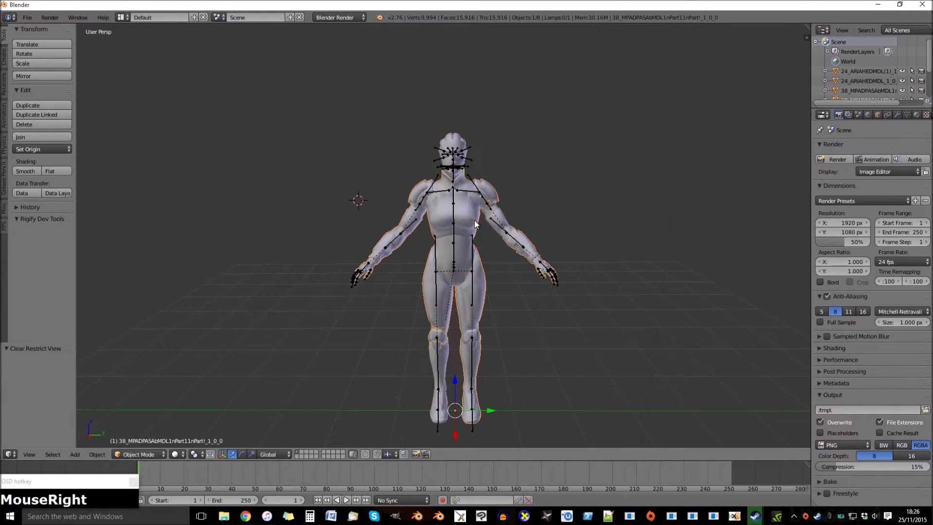
{"action": "scroll", "scroll_direction": "up", "scroll_amount": 3}
{"action": "right_click", "coordinate": [573, 191]}
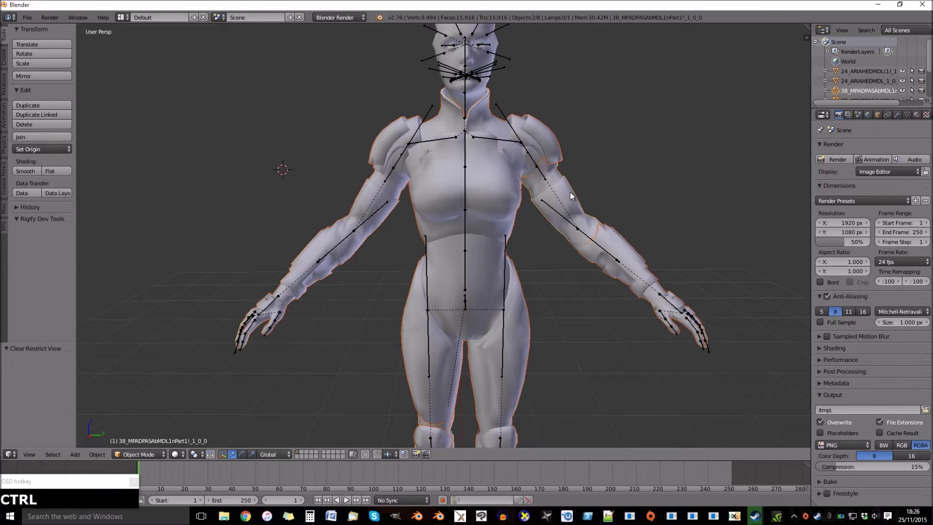
{"action": "key", "text": "ctrl+j"}
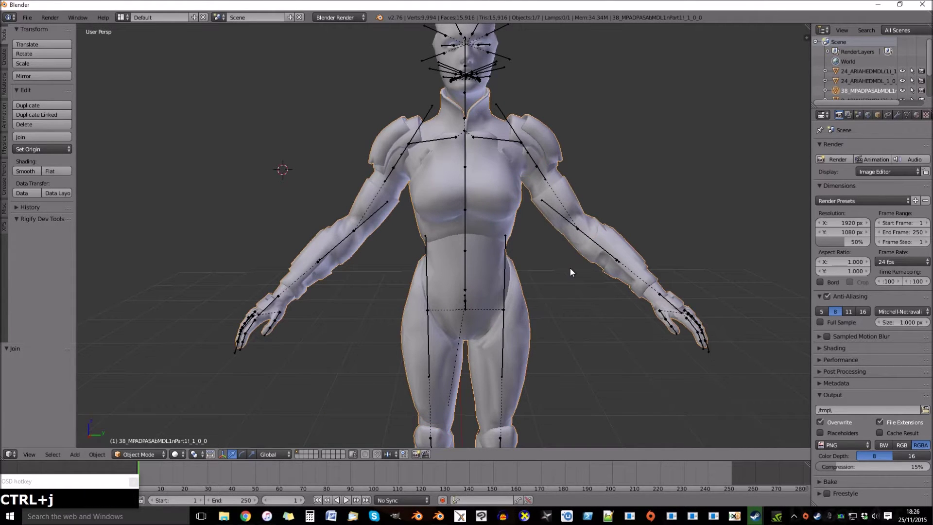
{"action": "key", "text": "Tab"}
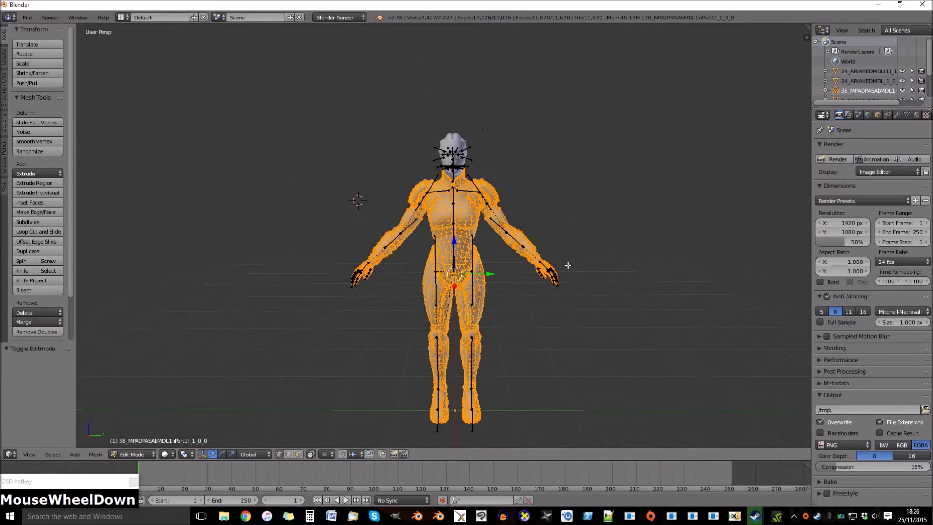
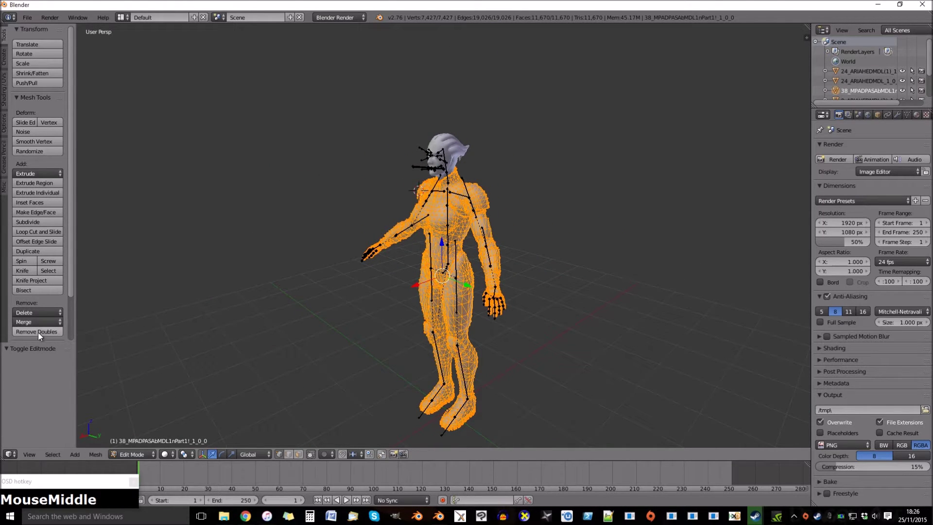
{"action": "left_click", "coordinate": [56, 335]}
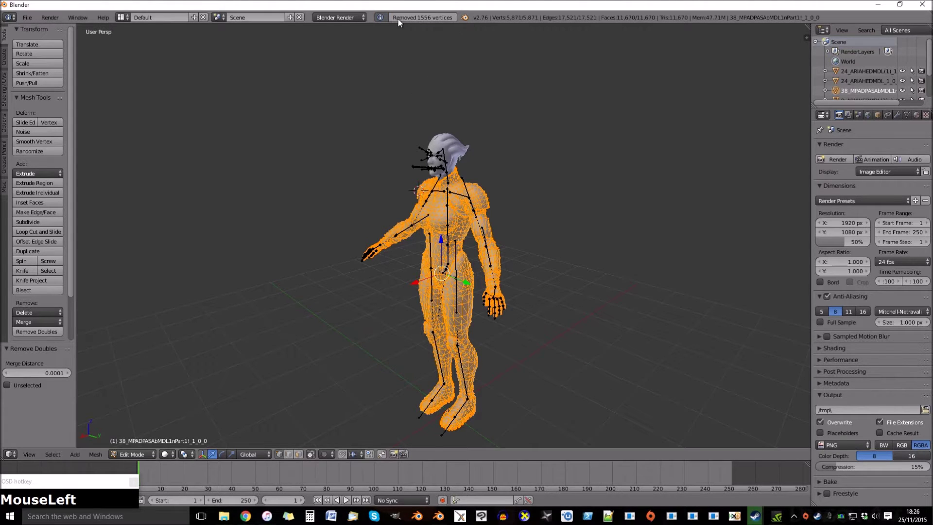
{"action": "key", "text": "Tab"}
Remove duplicate vertices from Aria's head mesh (316 merged).
{"action": "middle_click", "coordinate": [395, 307]}
{"action": "scroll", "scroll_direction": "up", "scroll_amount": 3}
{"action": "scroll", "scroll_direction": "up", "scroll_amount": 3}
{"action": "right_click", "coordinate": [496, 92]}
{"action": "key", "text": "Tab"}
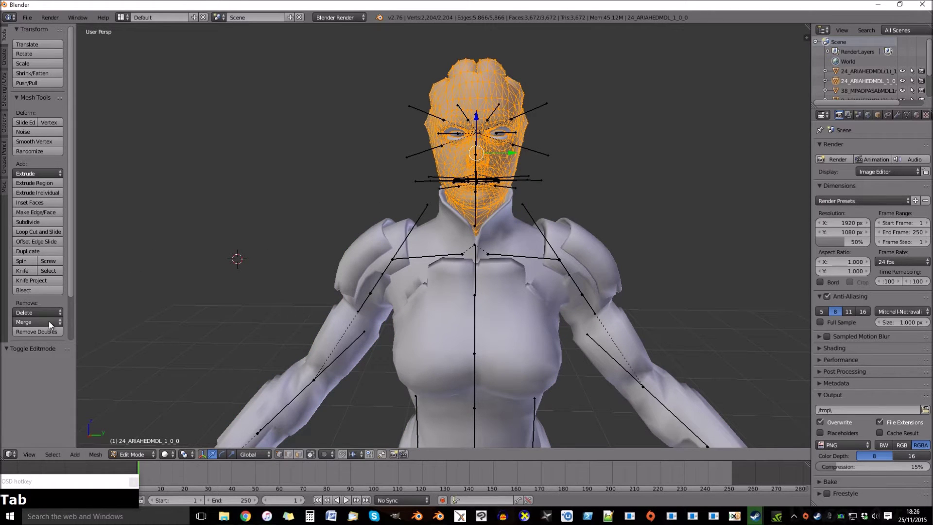
{"action": "left_click", "coordinate": [50, 334]}
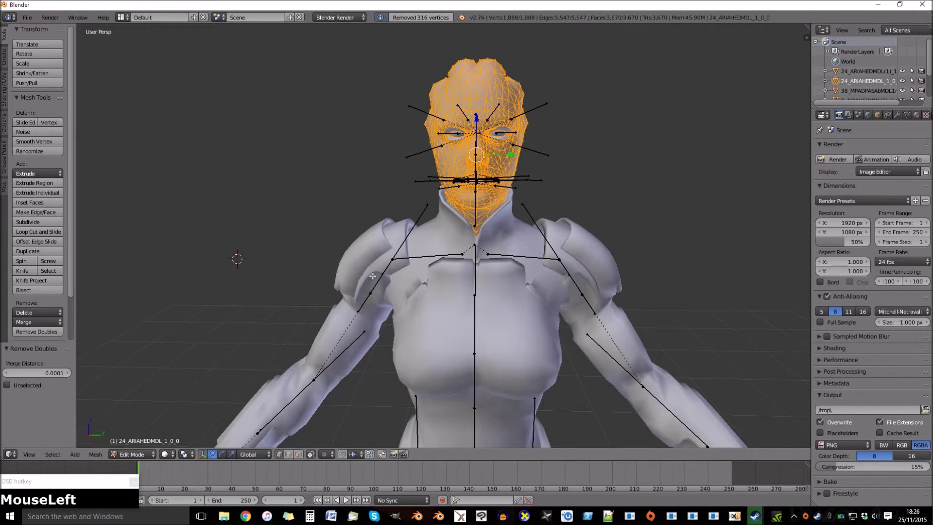
{"action": "key", "text": "Tab"}
Set the body's Armature modifier object to Aria's skeleton 'Armature' and select that skeleton.
{"action": "right_click", "coordinate": [597, 252]}
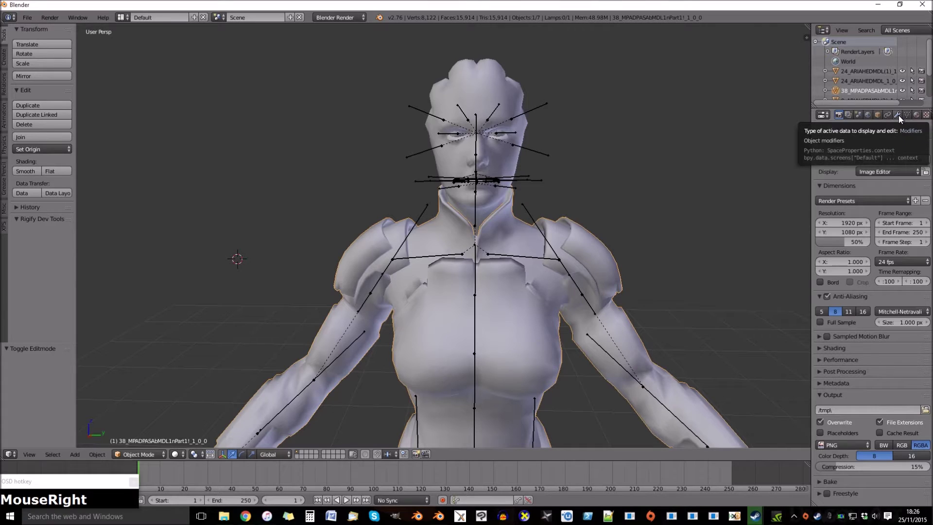
{"action": "left_click_drag", "start_coordinate": [899, 116], "coordinate": [868, 213]}
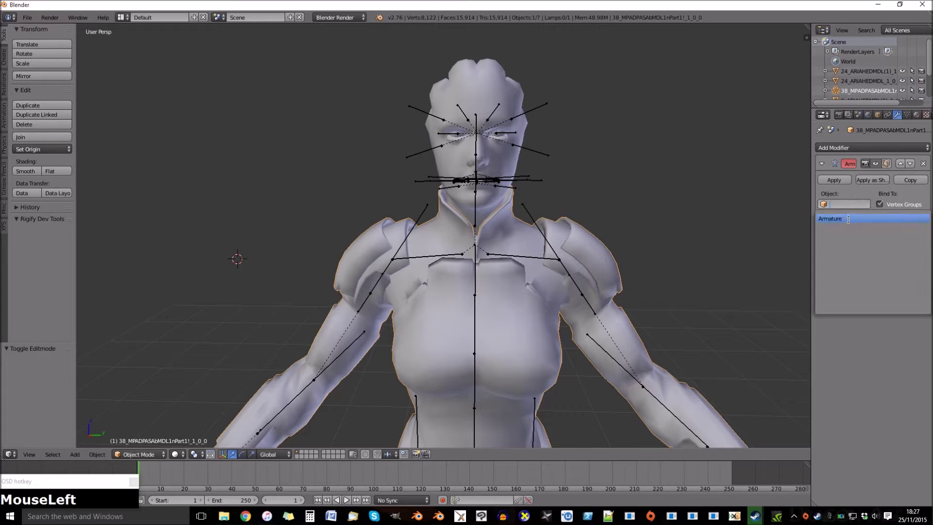
{"action": "right_click", "coordinate": [530, 208]}
In Pose Mode, test-rotate the RightShoulder bone to check the body follows, then undo it.
{"action": "scroll", "scroll_direction": "down", "scroll_amount": 3}
{"action": "left_click", "coordinate": [128, 458]}
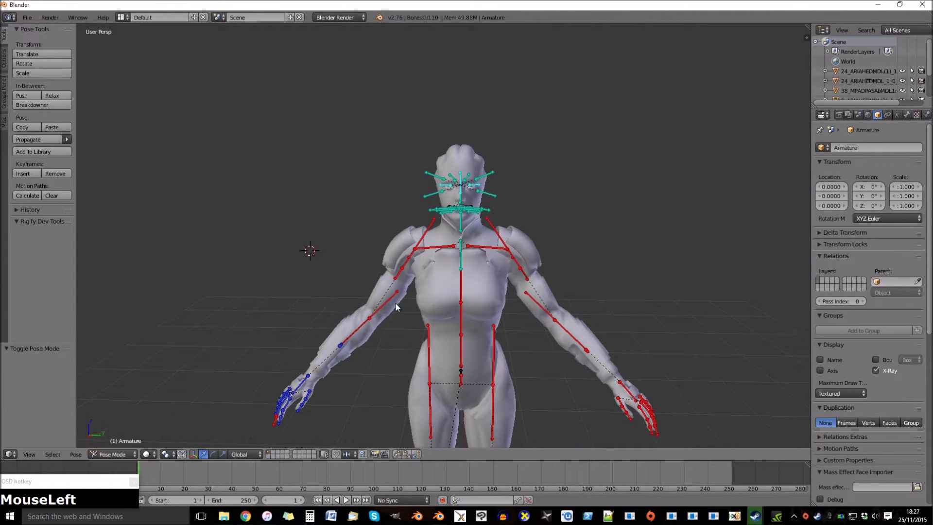
{"action": "right_click", "coordinate": [409, 261]}
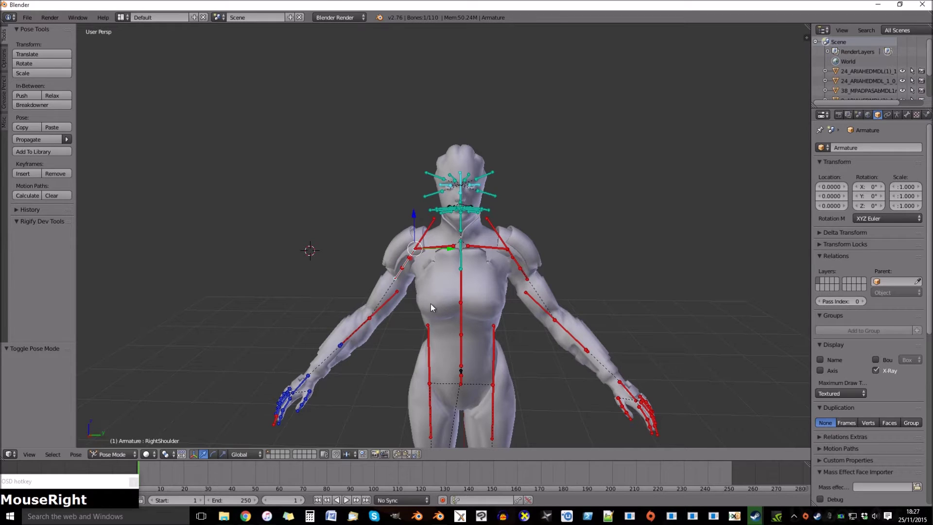
{"action": "key", "text": "r"}
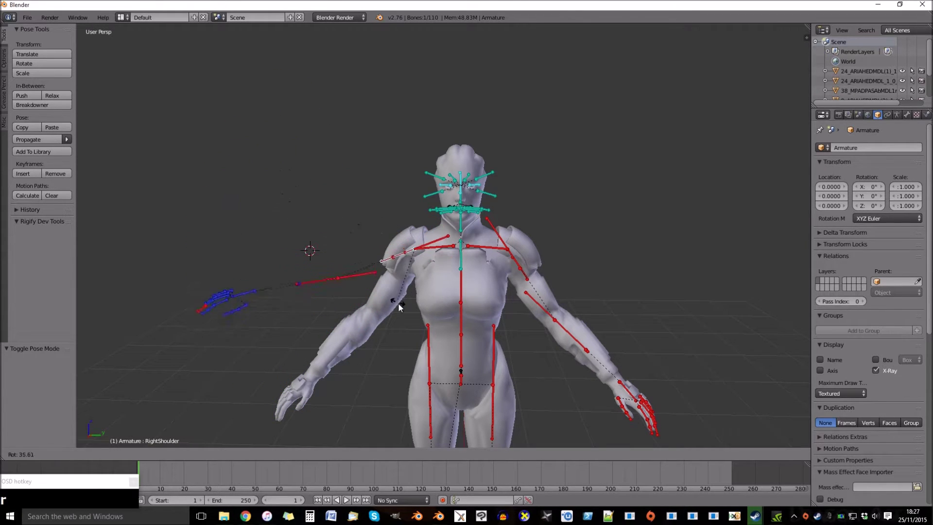
{"action": "left_click", "coordinate": [403, 309]}
{"action": "key", "text": "ctrl+z"}
{"action": "right_click", "coordinate": [440, 297]}
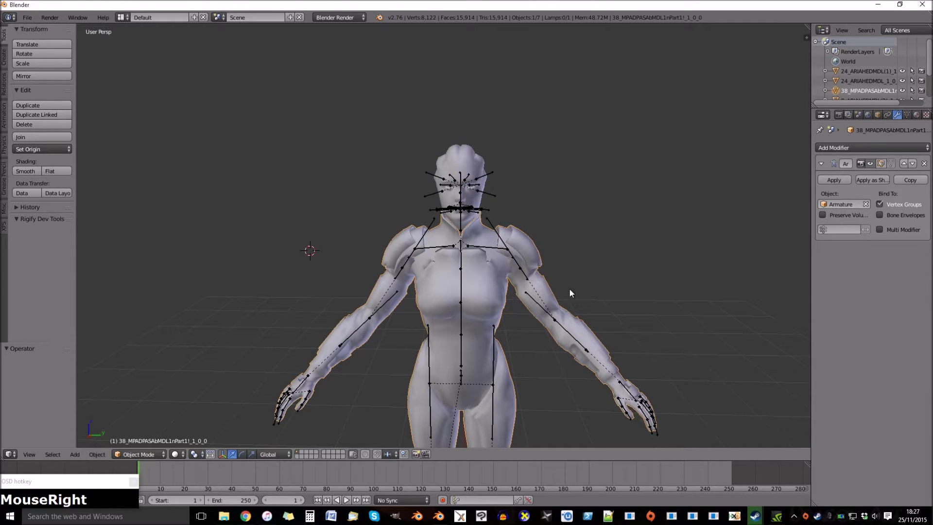
Test-rotate the Neck bone the same way, undo it and reselect the body mesh.
{"action": "left_click_drag", "start_coordinate": [608, 272], "coordinate": [536, 265]}
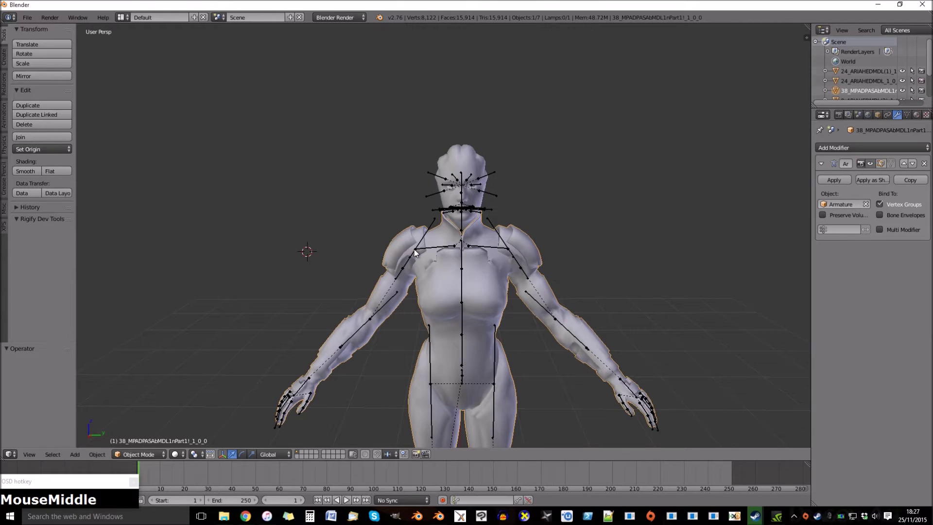
{"action": "right_click", "coordinate": [417, 249]}
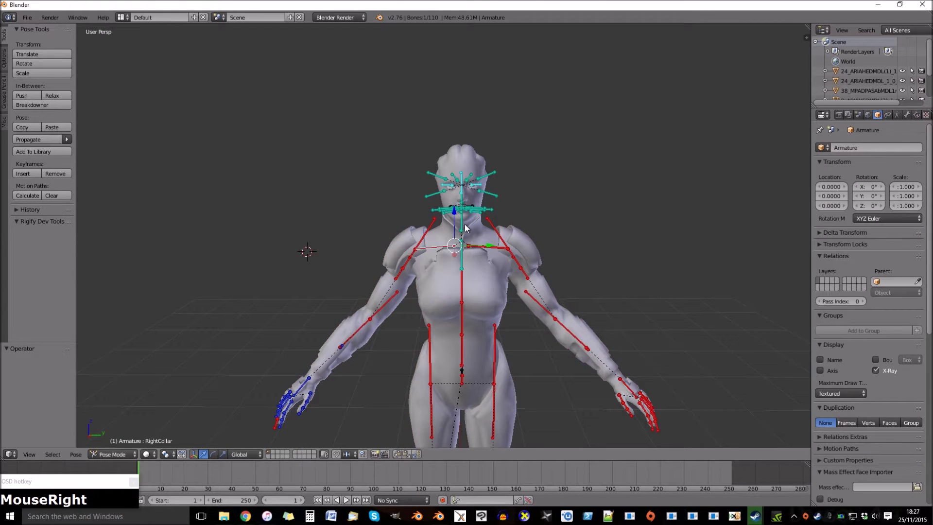
{"action": "key", "text": "r"}
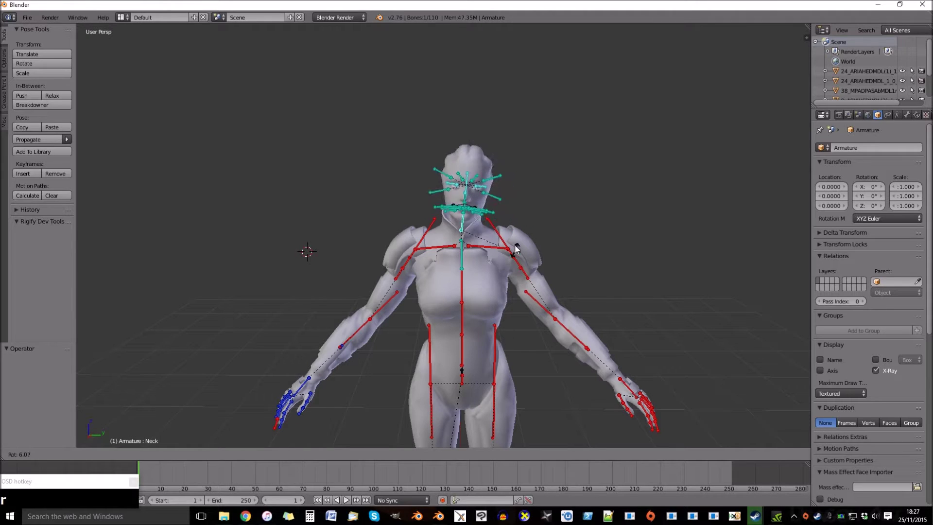
{"action": "left_click", "coordinate": [503, 210]}
{"action": "key", "text": "ctrl+z"}
{"action": "right_click", "coordinate": [497, 293]}
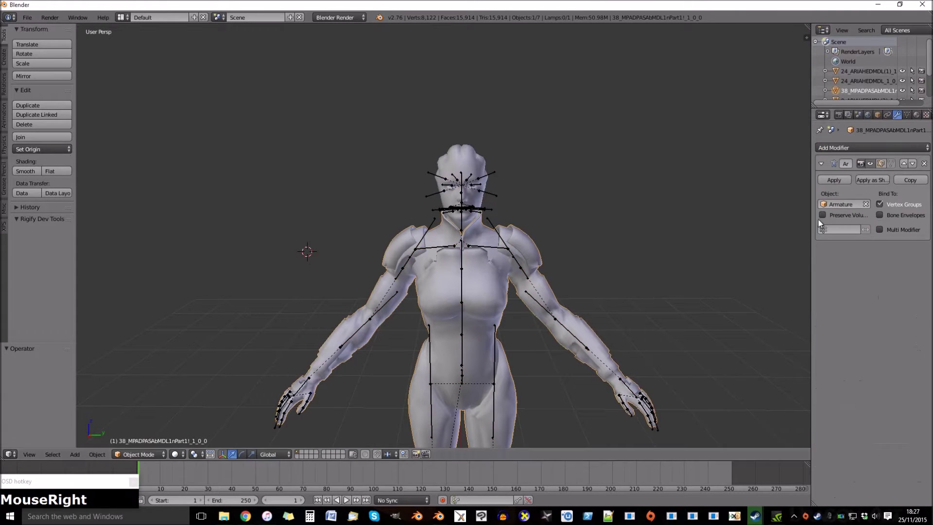
Browse the body's finger vertex groups, then select all seven objects in the scene.
{"action": "left_click", "coordinate": [845, 205]}
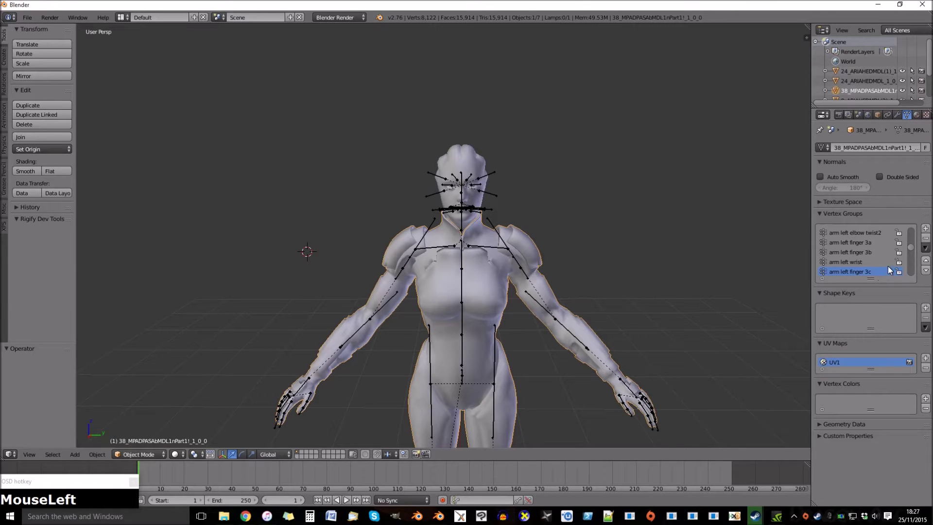
{"action": "right_click", "coordinate": [600, 241]}
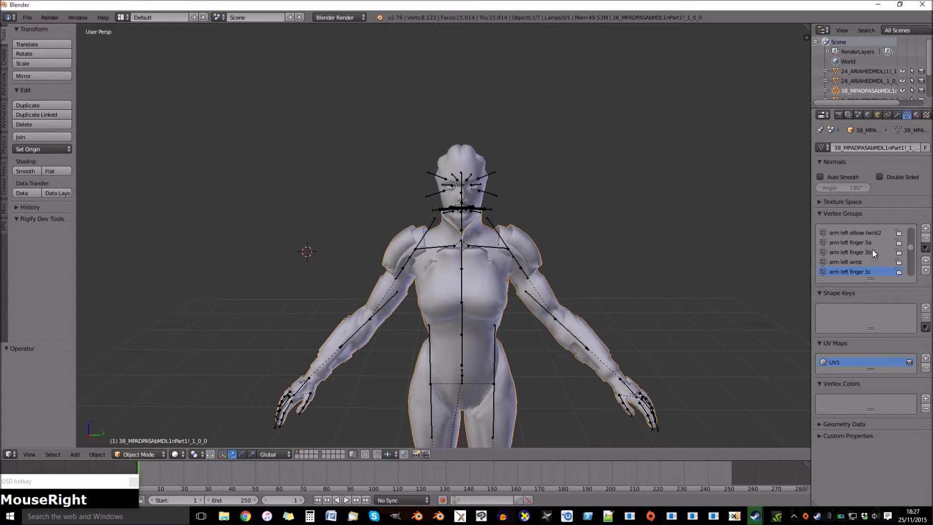
{"action": "left_click_drag", "start_coordinate": [917, 248], "coordinate": [886, 284]}
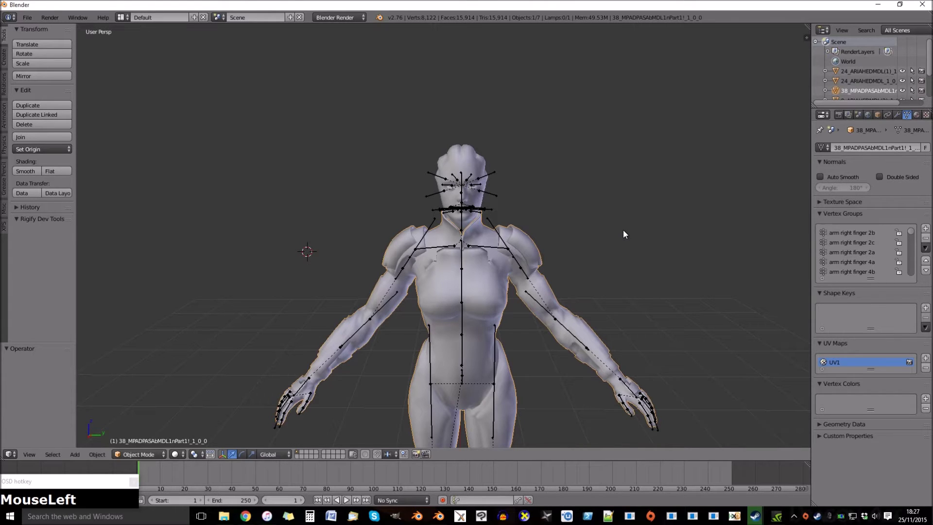
{"action": "key", "text": "a"}
{"action": "key", "text": "a"}
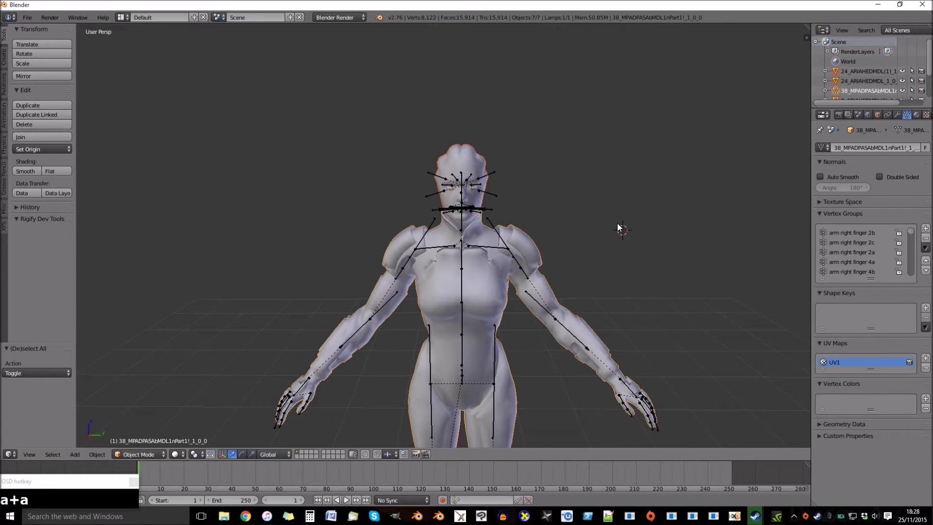
Hide everything, import another XPS model and delete its unwanted parts.
{"action": "key", "text": "h"}
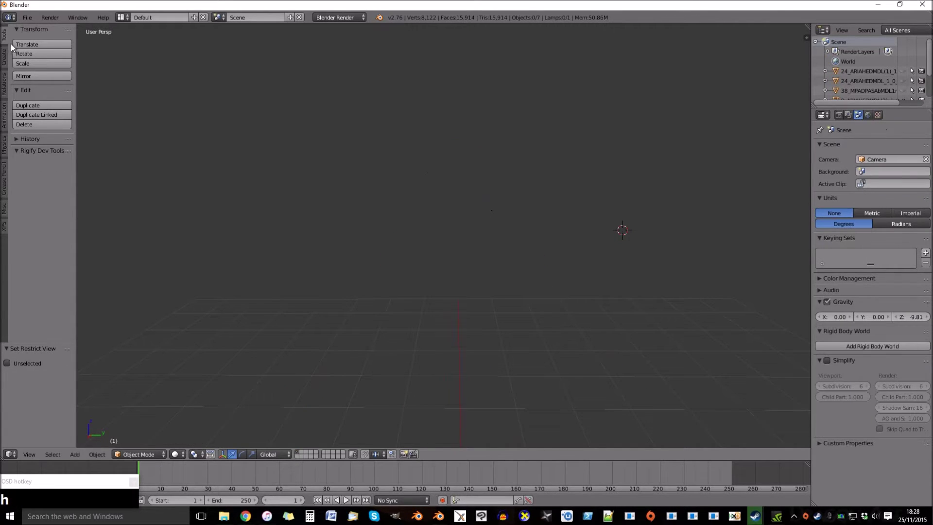
{"action": "left_click", "coordinate": [33, 21]}
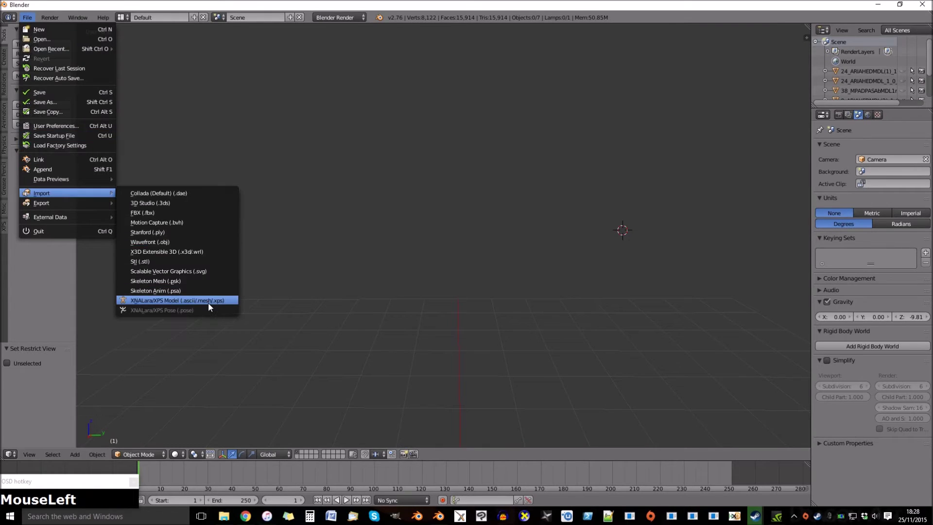
{"action": "key", "text": "Return"}
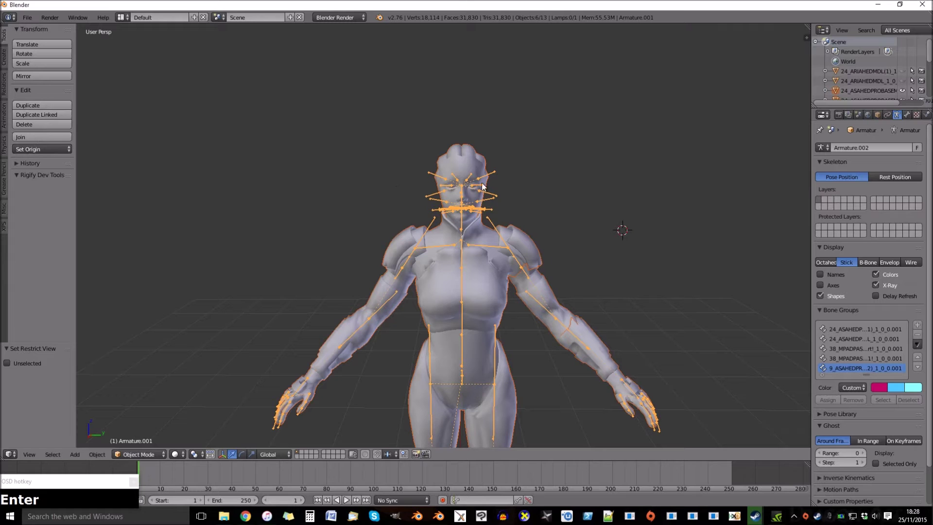
{"action": "right_click", "coordinate": [496, 173]}
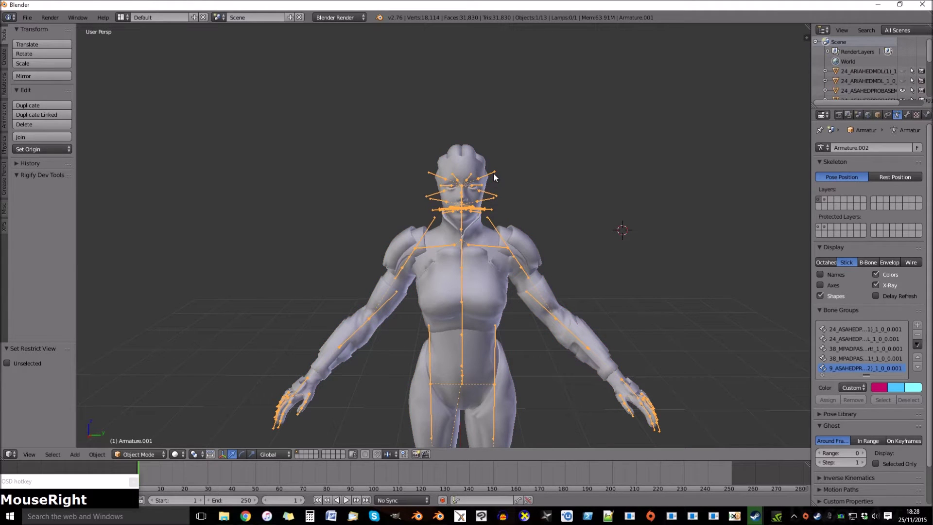
{"action": "key", "text": "h"}
{"action": "key", "text": "a"}
{"action": "key", "text": "Delete"}
{"action": "key", "text": "Return"}
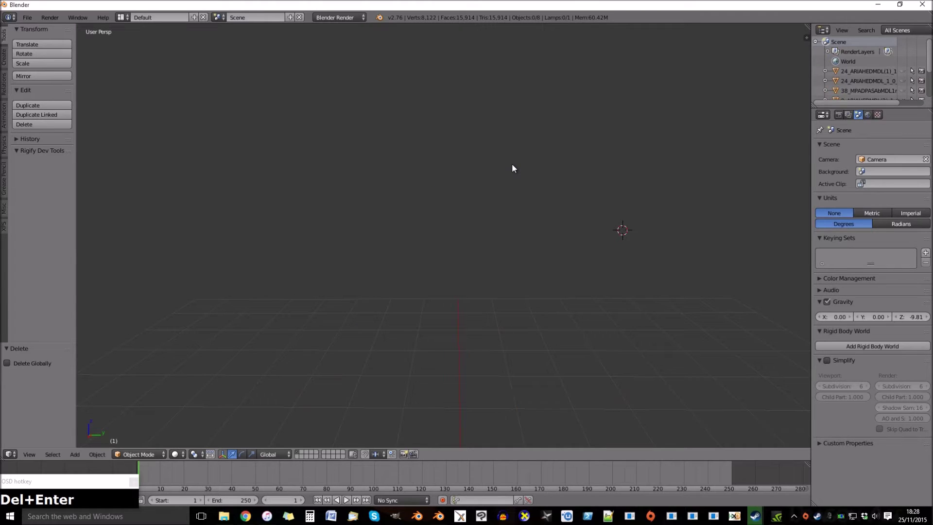
Unhide the original body and skeleton and make the armature active in Object Mode.
{"action": "key", "text": "alt+h"}
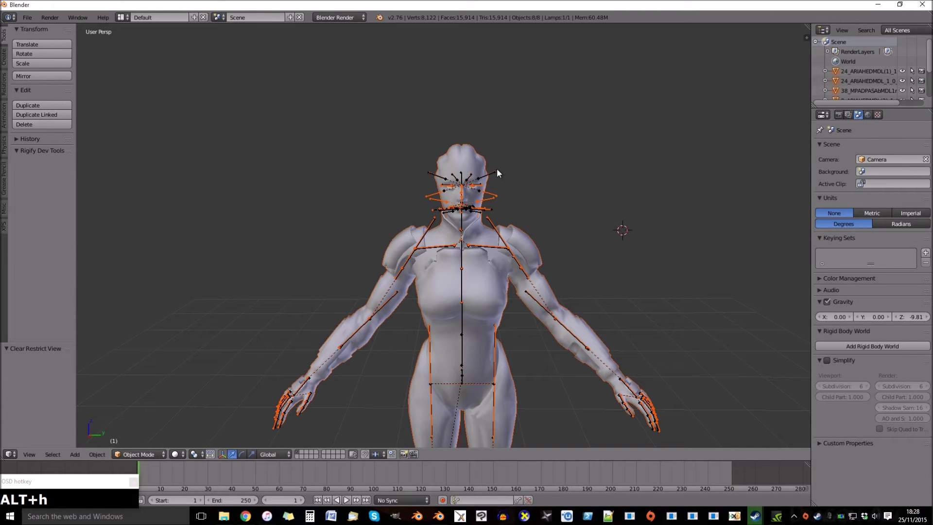
{"action": "right_click", "coordinate": [499, 171]}
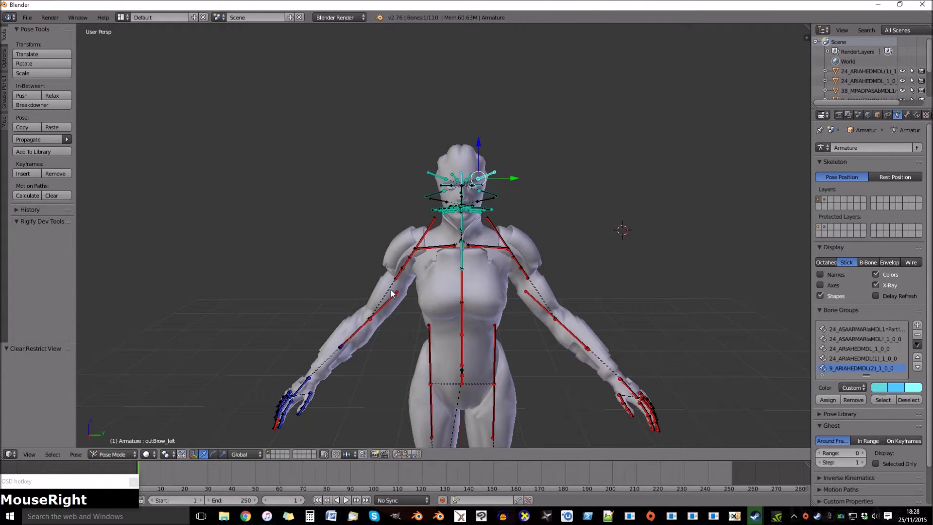
{"action": "left_click", "coordinate": [130, 454]}
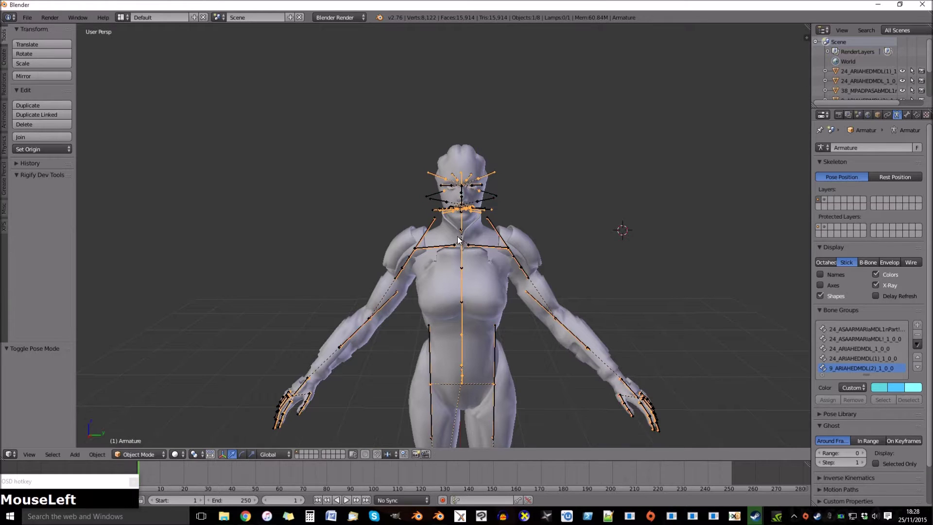
{"action": "key", "text": "Tab"}
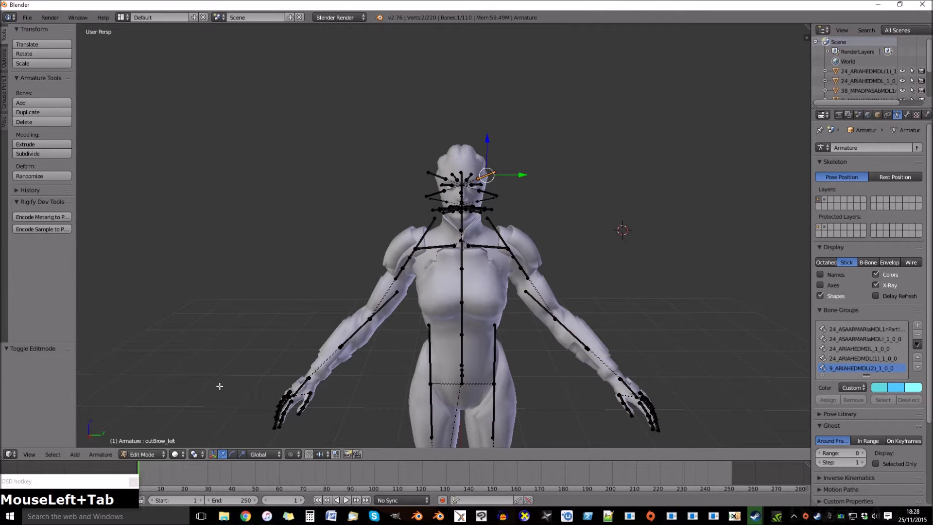
{"action": "key", "text": "Tab"}
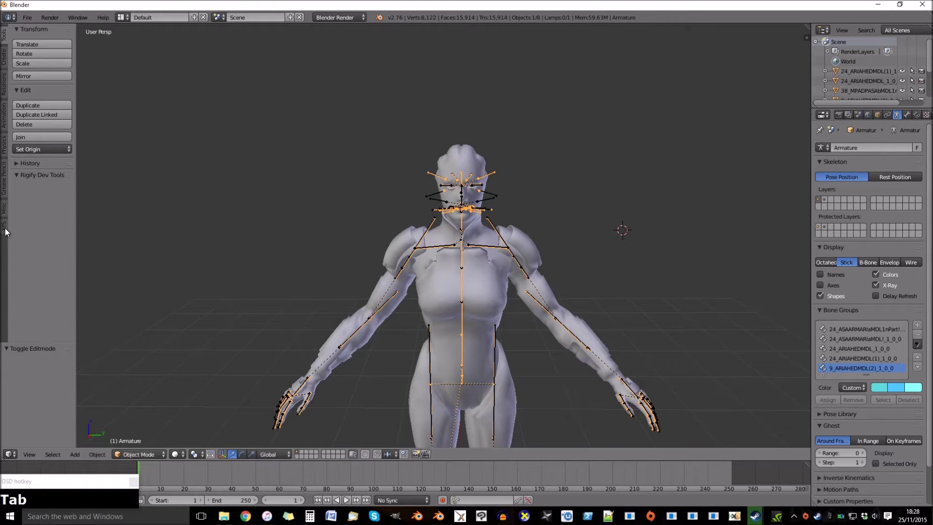
Show all the armature's bones, isolate it and frame its face bones in Edit Mode.
{"action": "left_click", "coordinate": [9, 232]}
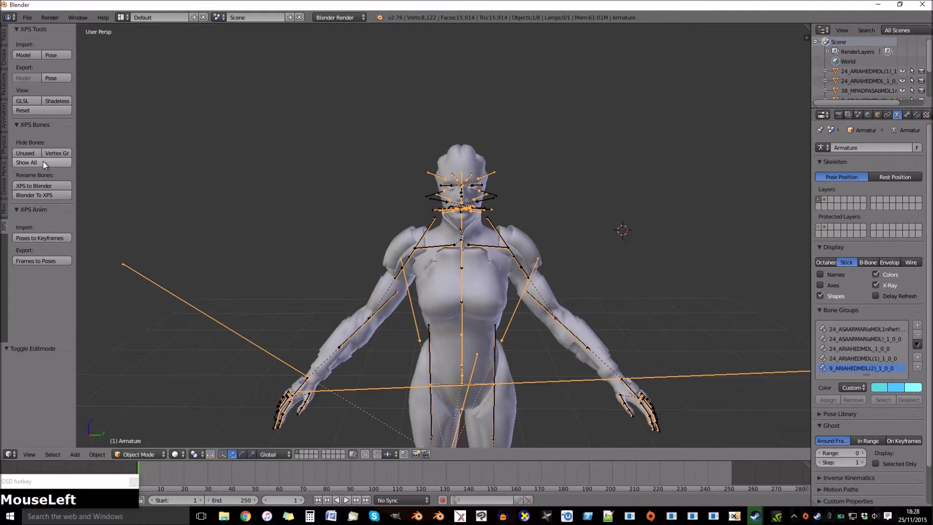
{"action": "middle_click", "coordinate": [458, 282]}
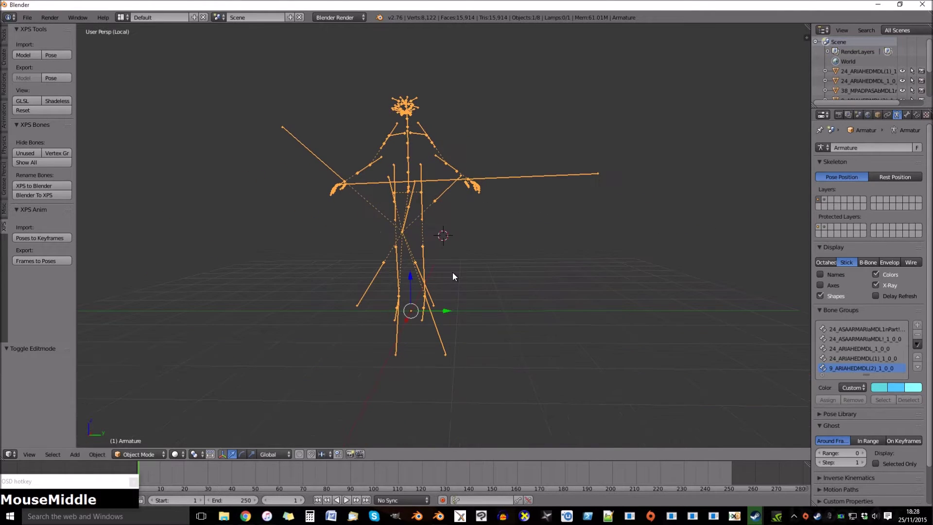
{"action": "key", "text": "KP_Decimal"}
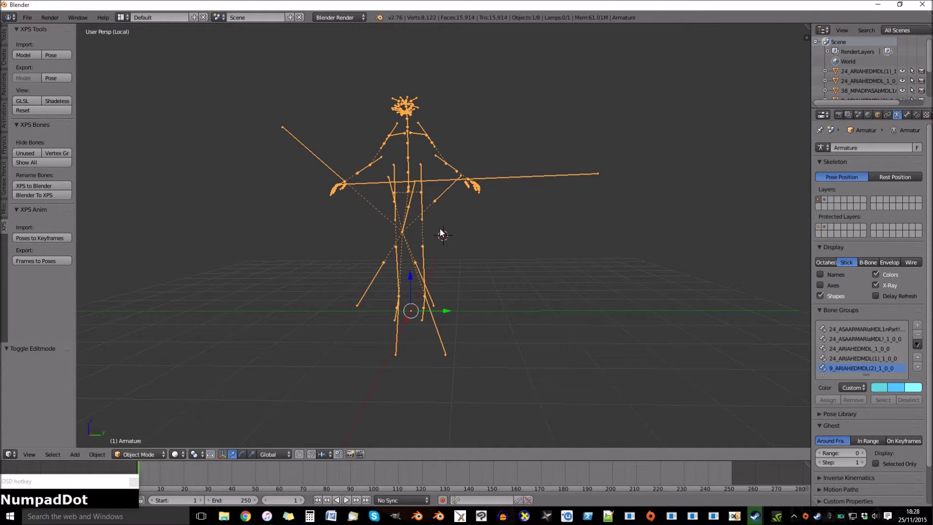
{"action": "key", "text": "Tab"}
{"action": "key", "text": "KP_Decimal"}
{"action": "scroll", "scroll_direction": "down", "scroll_amount": 3}
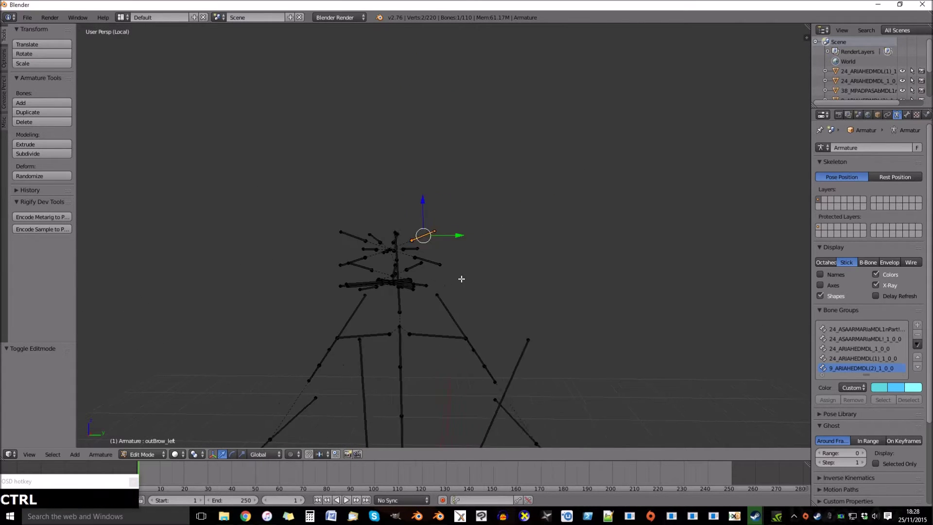
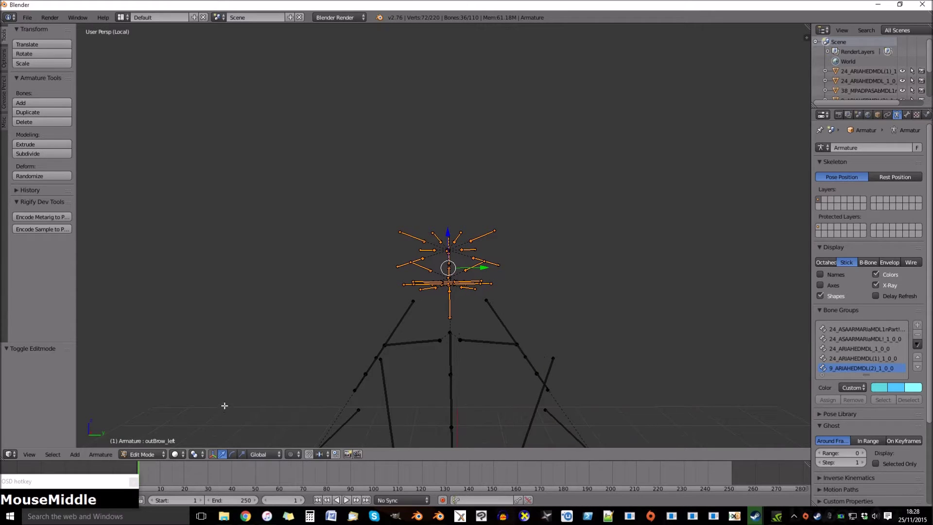
Invert the face-bone selection and delete every other bone, leaving 36 face bones.
{"action": "left_click", "coordinate": [49, 460]}
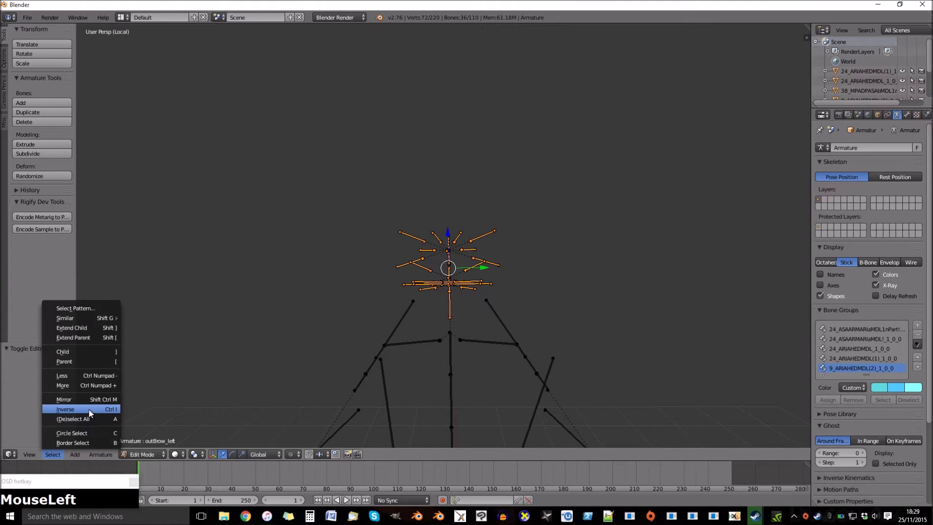
{"action": "scroll", "scroll_direction": "down", "scroll_amount": 3}
{"action": "key", "text": "Delete"}
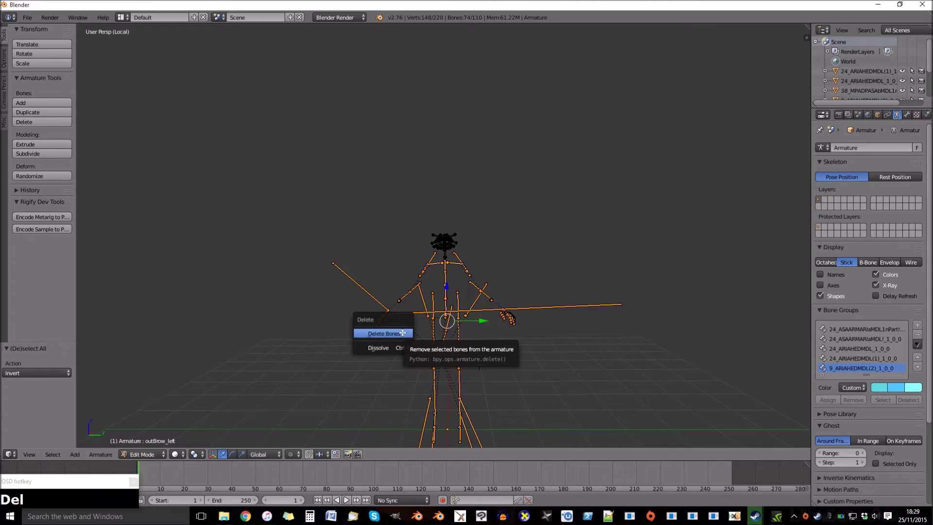
{"action": "key", "text": "Return"}
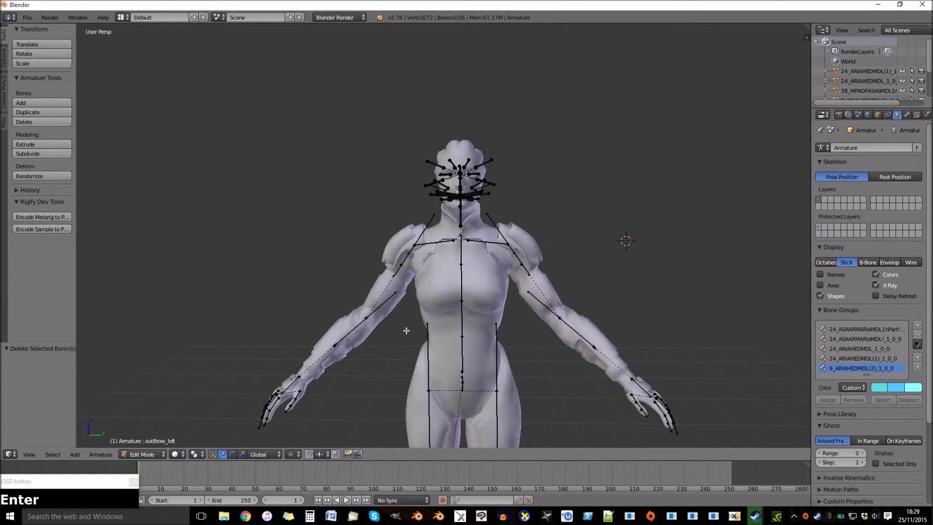
On Armature.001, delete its face bones so only the 75 body bones remain, then return to Object Mode.
{"action": "key", "text": "Tab"}
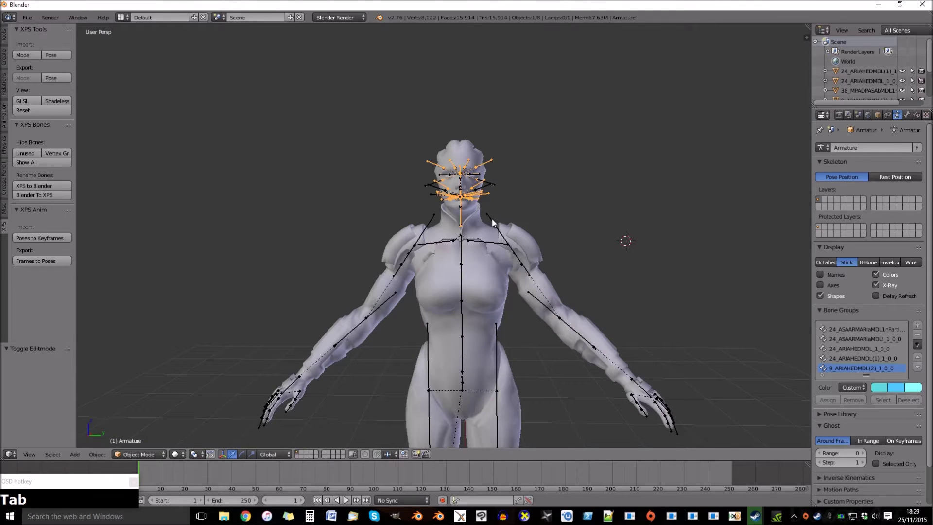
{"action": "right_click", "coordinate": [495, 221]}
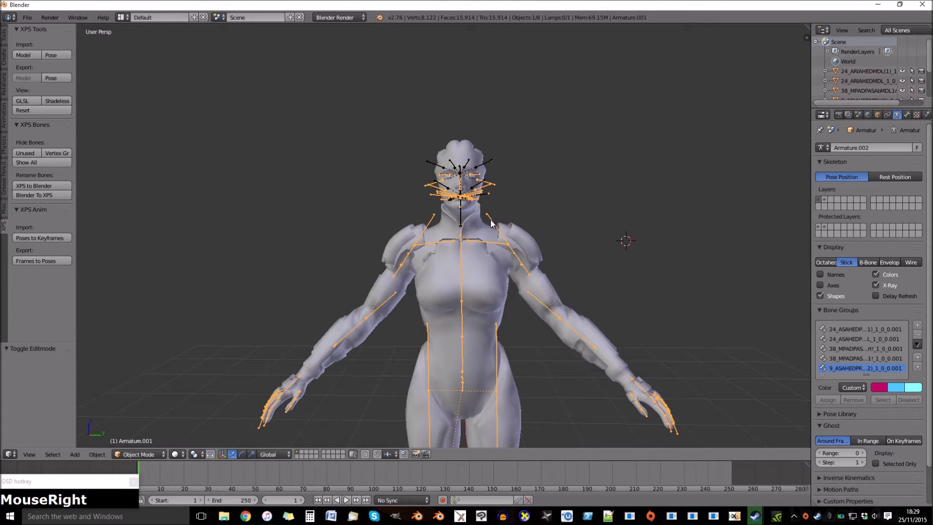
{"action": "left_click", "coordinate": [47, 164]}
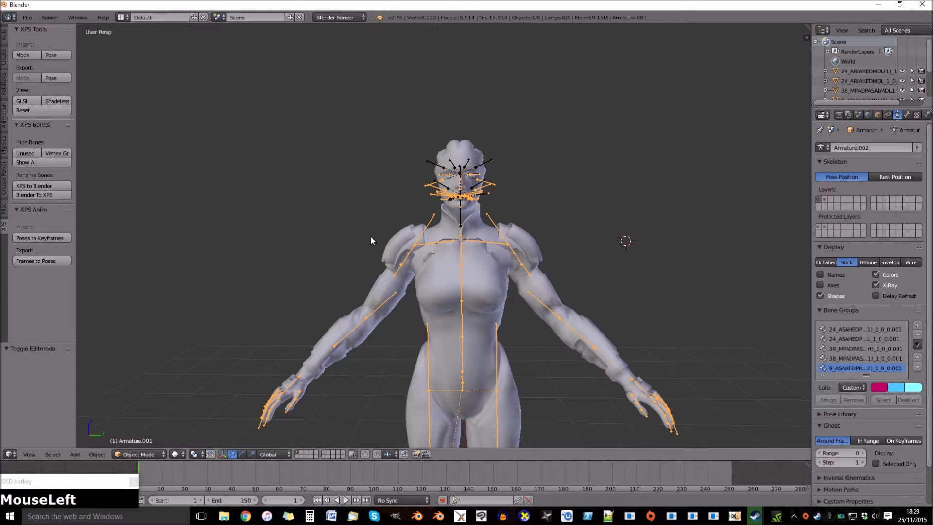
{"action": "scroll", "scroll_direction": "down", "scroll_amount": 3}
{"action": "scroll", "scroll_direction": "up", "scroll_amount": 3}
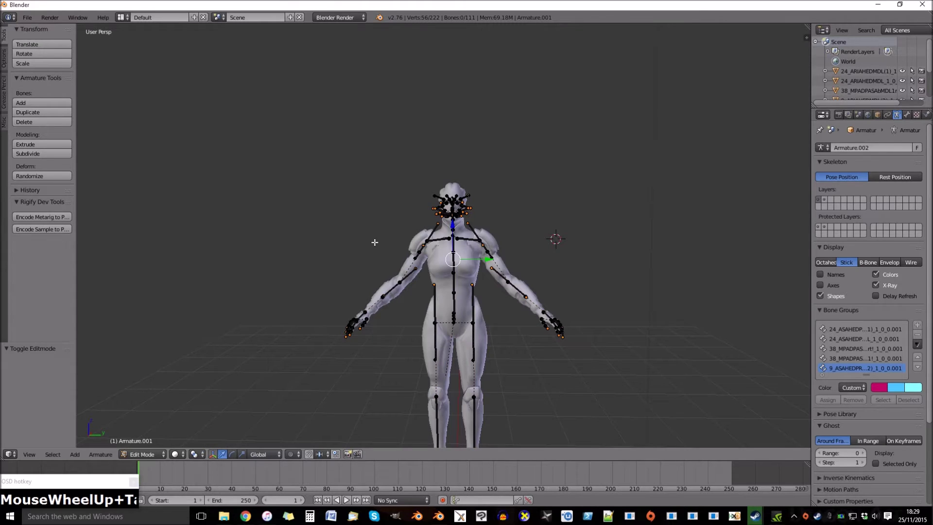
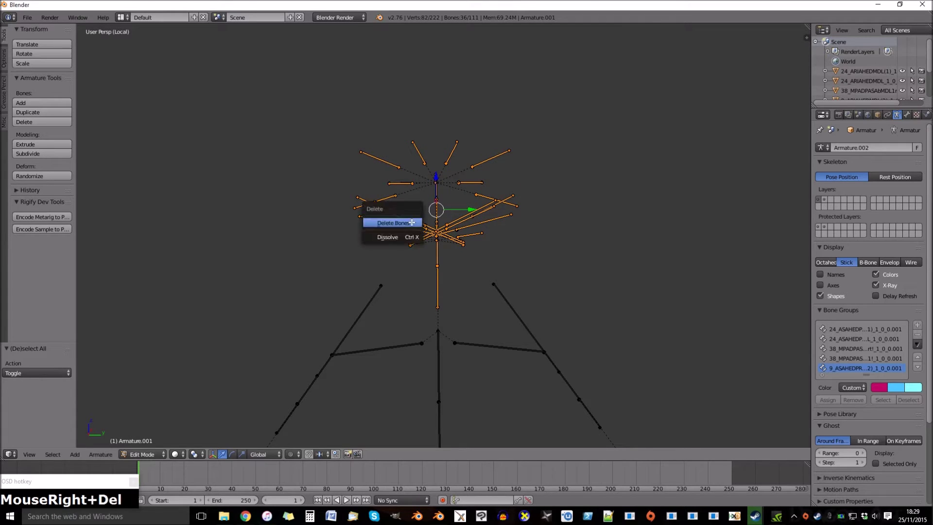
{"action": "key", "text": "i"}
{"action": "key", "text": "Tab"}
{"action": "left_click_drag", "start_coordinate": [511, 281], "coordinate": [507, 304]}
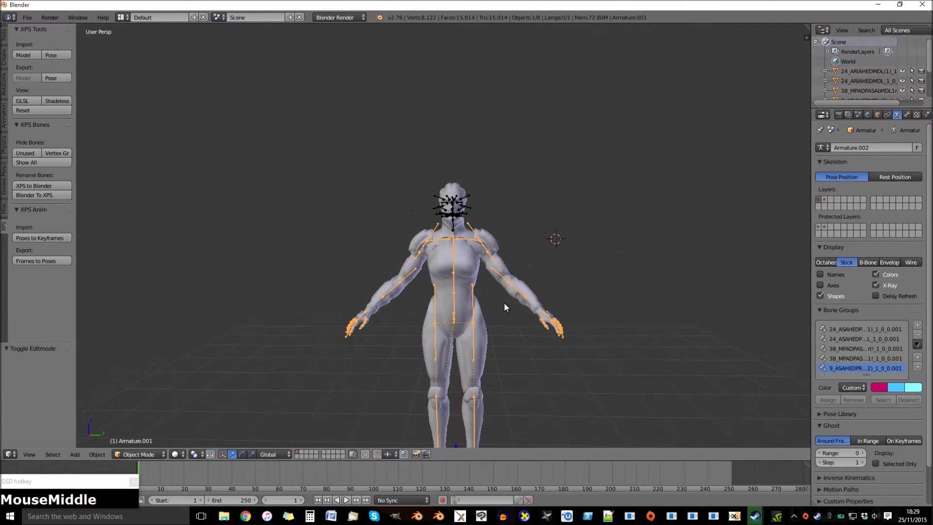
Leave bone editing, select the face and body armatures and join them with Ctrl+J.
{"action": "scroll", "scroll_direction": "up", "scroll_amount": 3}
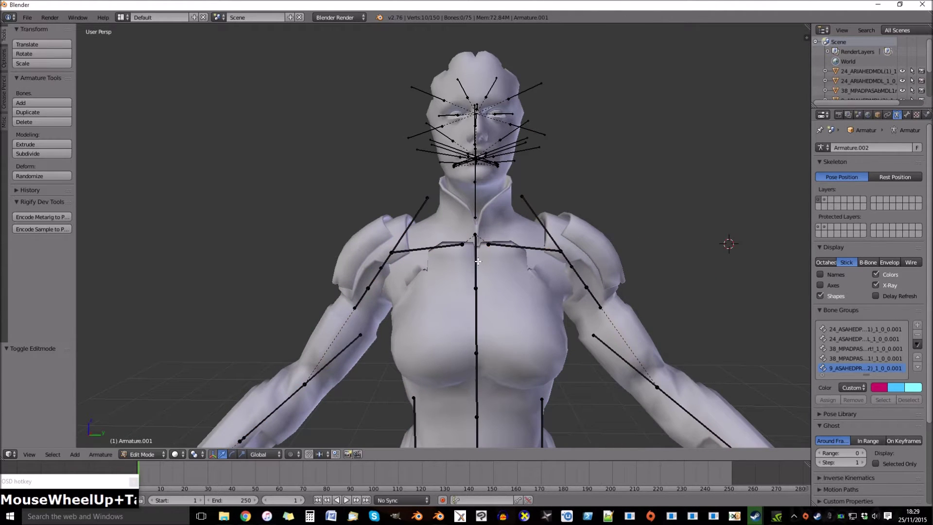
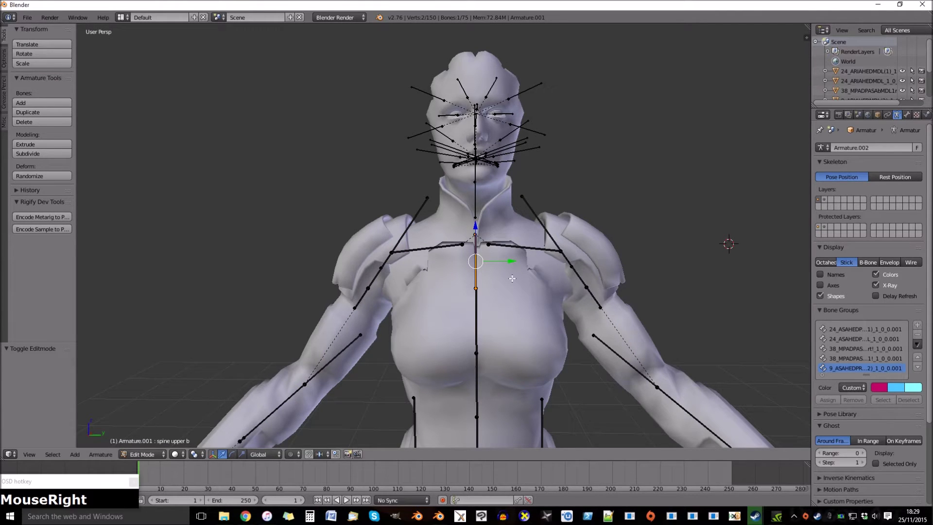
{"action": "key", "text": "Tab"}
{"action": "right_click", "coordinate": [538, 135]}
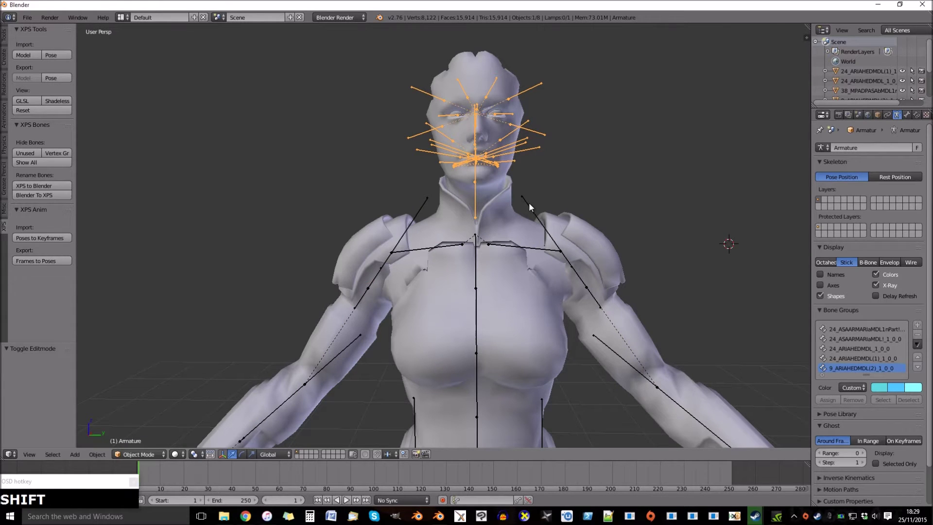
{"action": "right_click", "coordinate": [532, 203]}
{"action": "right_click", "coordinate": [537, 148]}
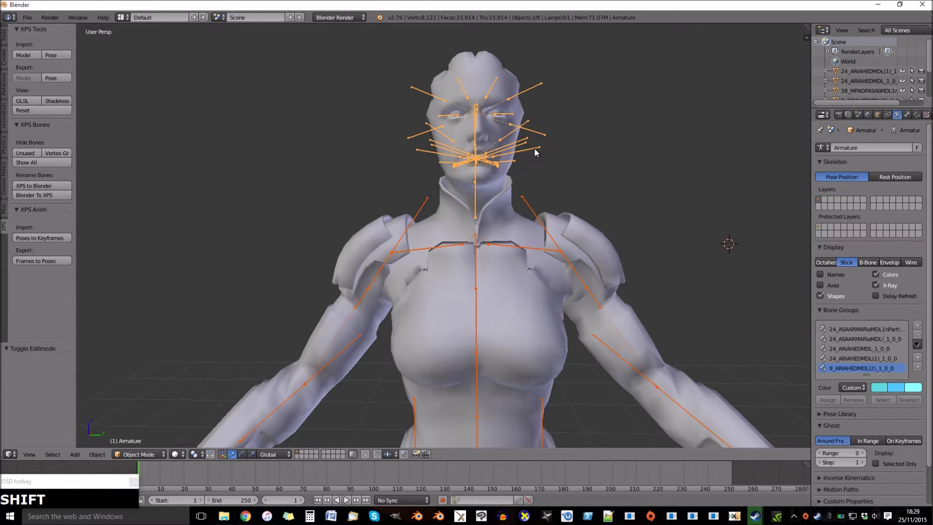
{"action": "key", "text": "ctrl+j"}
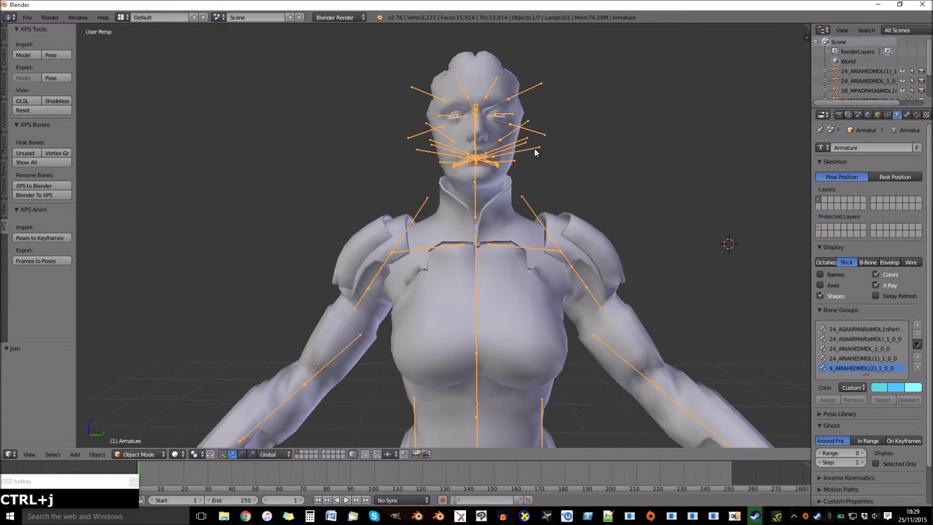
Set the Neck bone's parent to spine upper b in the Bone relations settings.
{"action": "key", "text": "ctrl+alt+F10"}
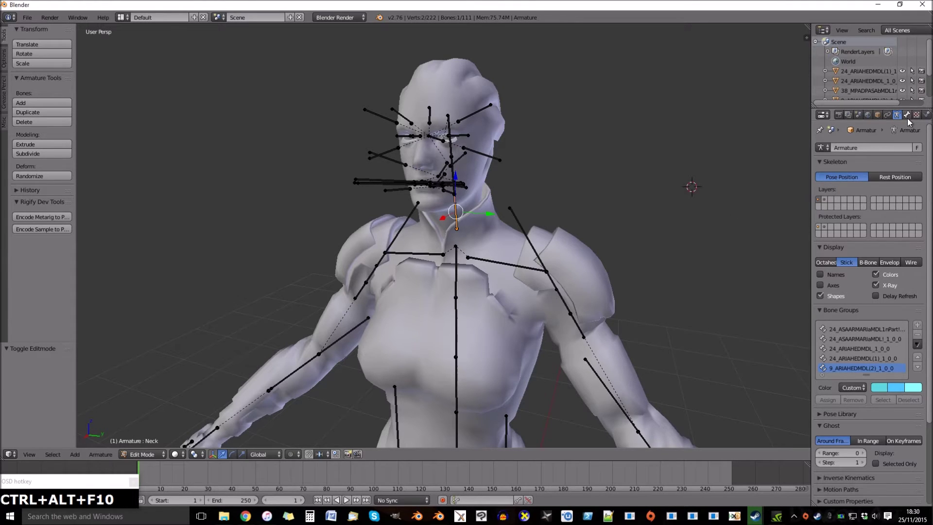
{"action": "left_click", "coordinate": [911, 121]}
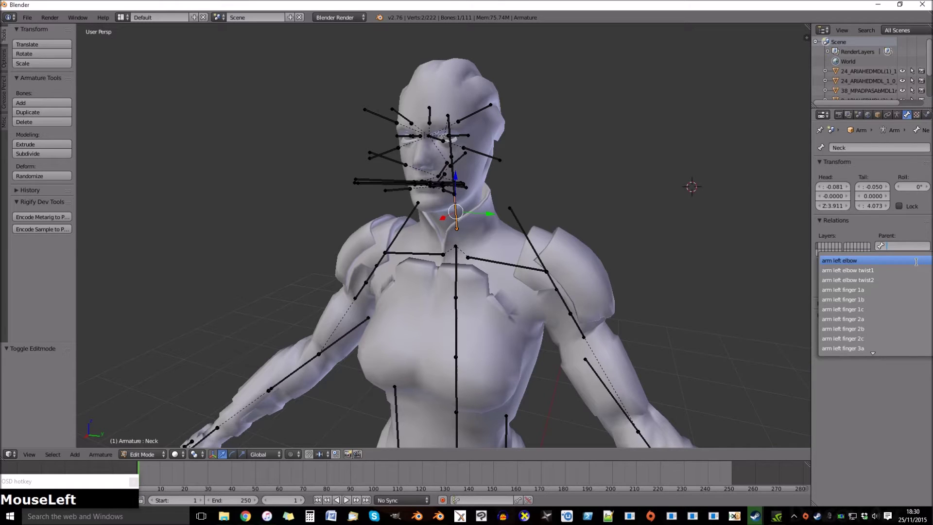
{"action": "key", "text": "shift+s"}
{"action": "type", "text": "+i+n+e"}
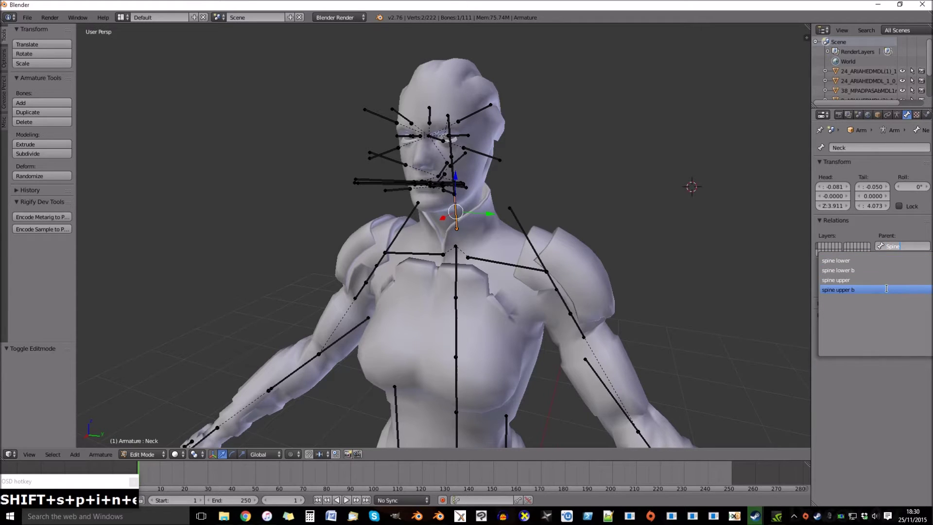
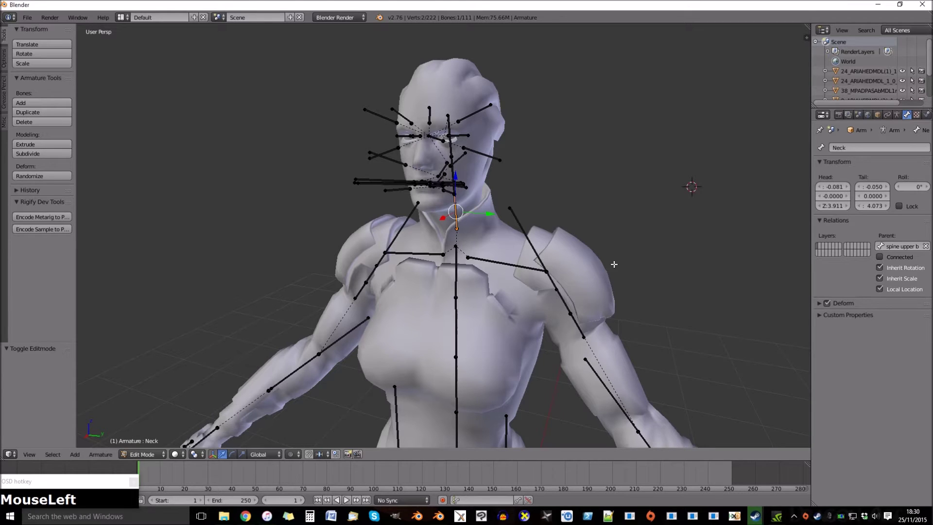
Leave bone editing and select the combined armature in the scene.
{"action": "key", "text": "Tab"}
{"action": "right_click", "coordinate": [576, 270]}
{"action": "left_click_drag", "start_coordinate": [904, 116], "coordinate": [511, 121]}
{"action": "right_click", "coordinate": [511, 120]}
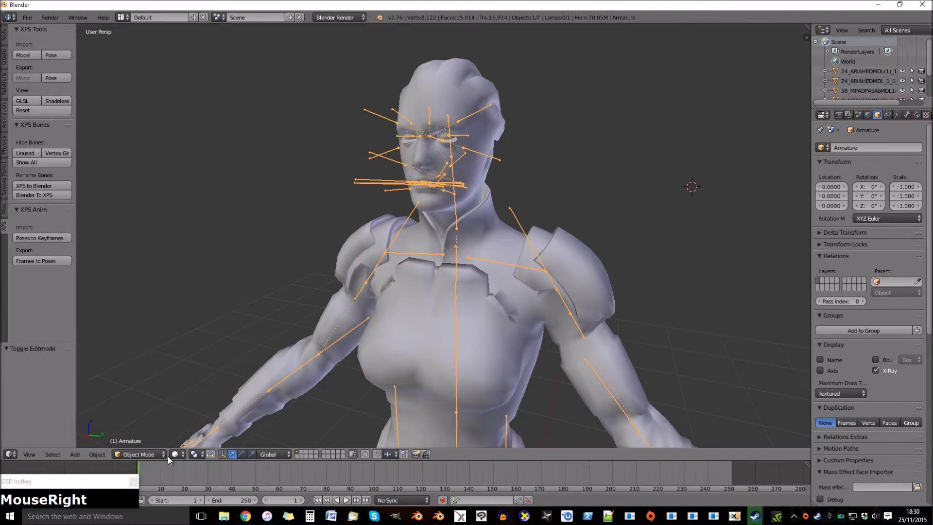
In Pose Mode rotate arm right shoulder 2 as a test, then restore it to rest.
{"action": "left_click", "coordinate": [147, 455]}
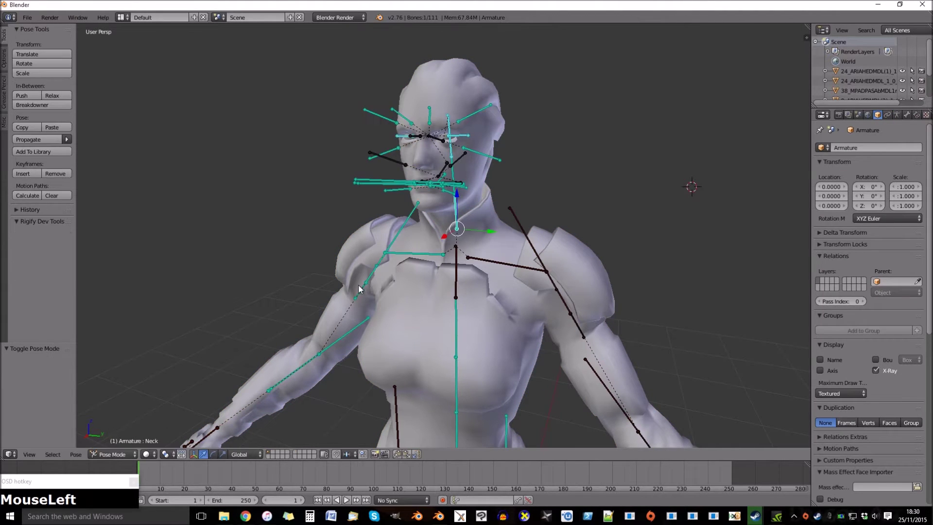
{"action": "right_click", "coordinate": [367, 283]}
{"action": "key", "text": "r"}
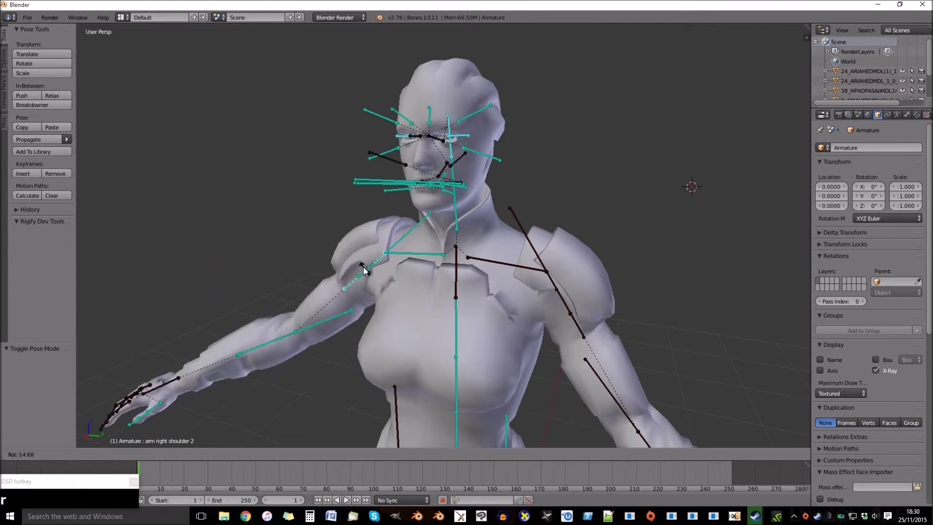
{"action": "left_click", "coordinate": [365, 240]}
{"action": "key", "text": "ctrl+z"}
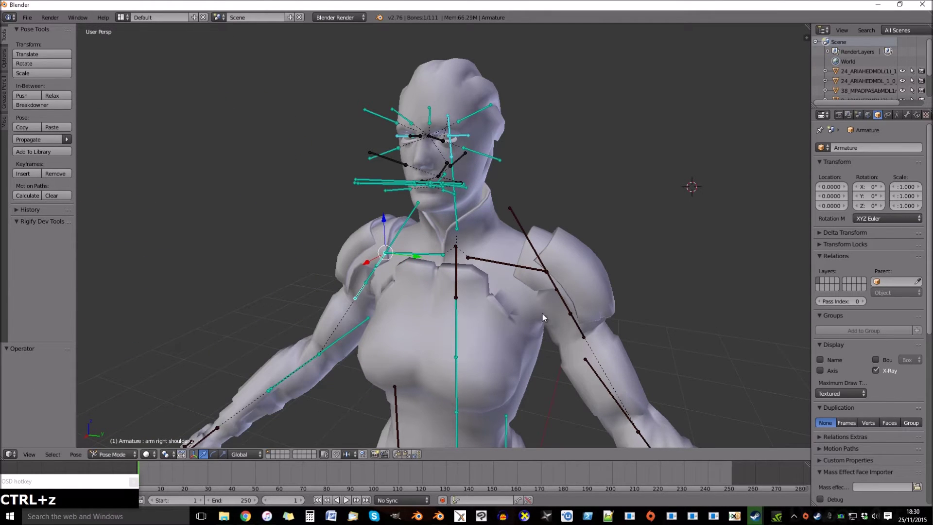
Select the Neck bone and leave posing mode.
{"action": "right_click", "coordinate": [459, 217]}
{"action": "left_click", "coordinate": [474, 223]}
{"action": "key", "text": "ctrl+z"}
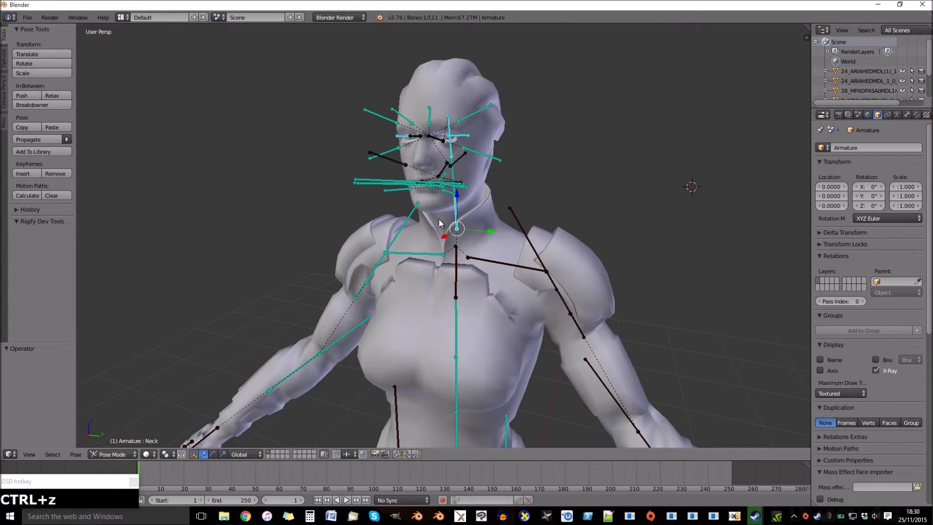
Rename the body mesh's head neck lower vertex group to Neck.
{"action": "right_click", "coordinate": [490, 215]}
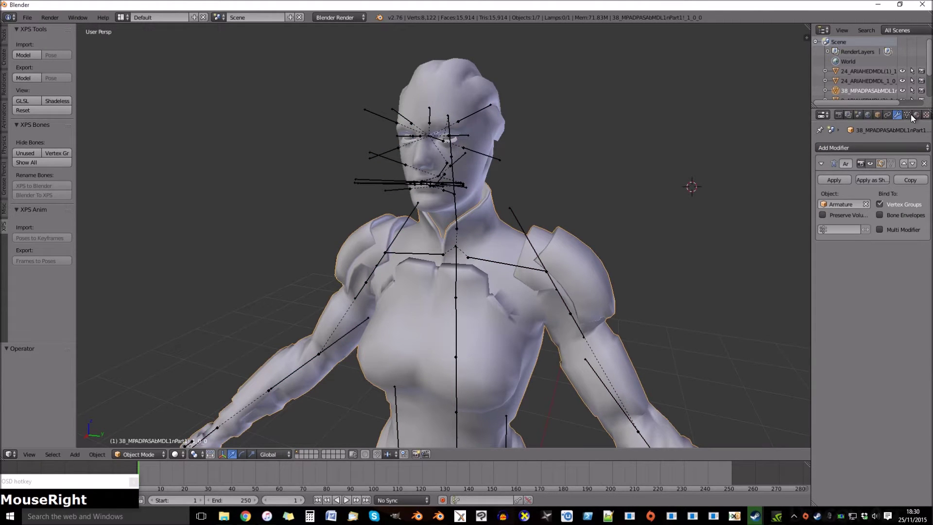
{"action": "left_click", "coordinate": [916, 117]}
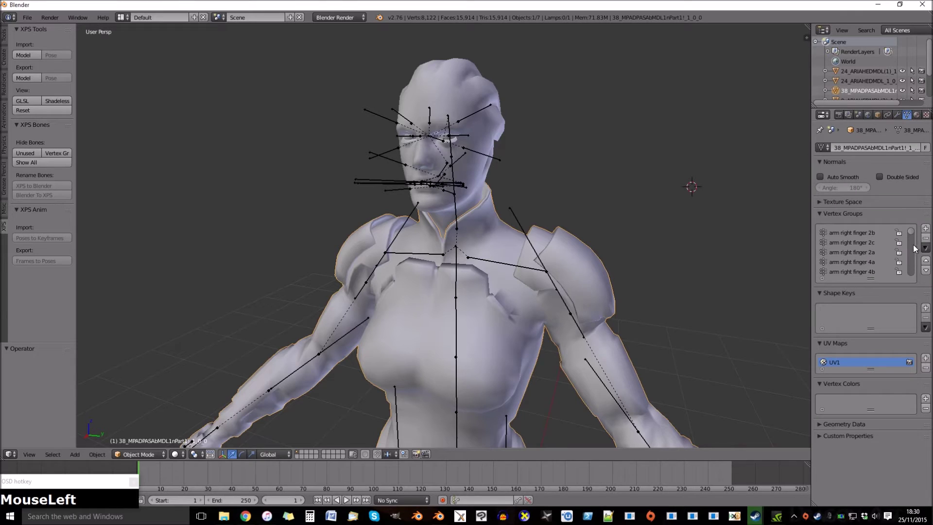
{"action": "scroll", "scroll_direction": "down", "scroll_amount": 3}
{"action": "left_click", "coordinate": [866, 251]}
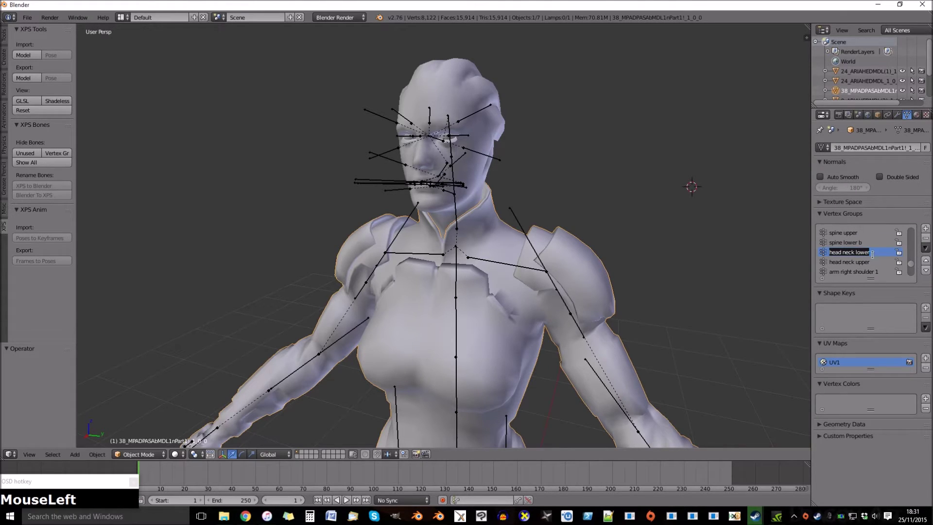
{"action": "key", "text": "shift+n"}
{"action": "key", "text": "shift+e"}
{"action": "type", "text": "+k"}
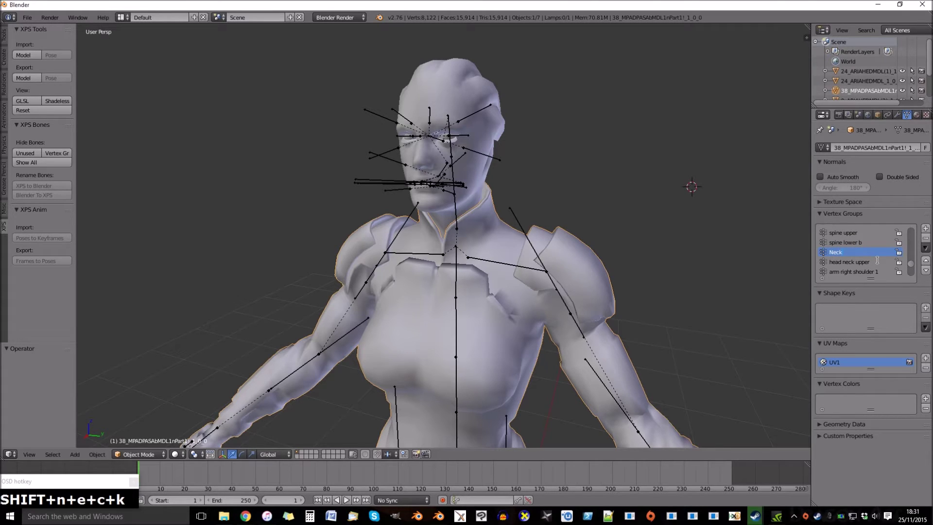
{"action": "key", "text": "Return"}
Rename the head neck upper vertex group to Neck1.
{"action": "left_click", "coordinate": [870, 263]}
{"action": "key", "text": "shift+n"}
{"action": "key", "text": "shift+e"}
{"action": "key", "text": "shift+c"}
{"action": "key", "text": "shift+k"}
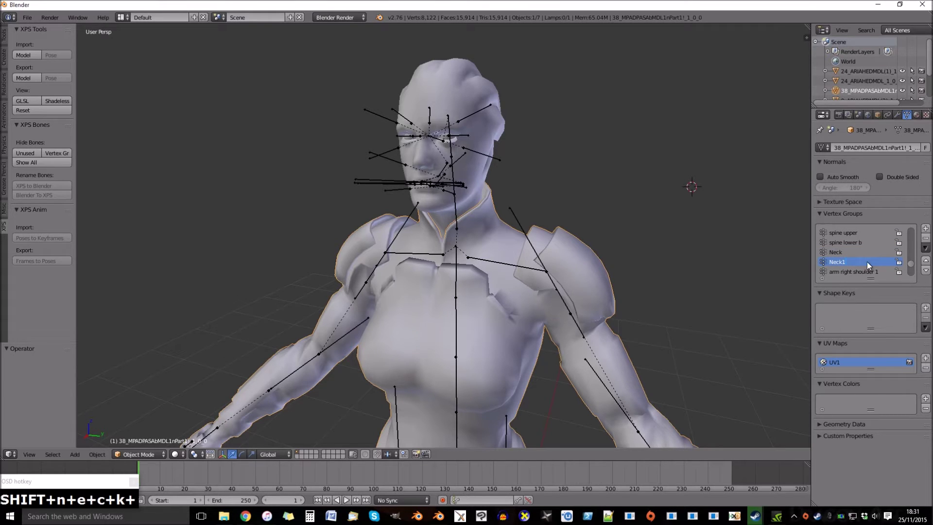
Test-rotate the Neck bone in Pose Mode to check the head follows, then clear it.
{"action": "left_click", "coordinate": [686, 289]}
{"action": "right_click", "coordinate": [456, 215]}
{"action": "key", "text": "r"}
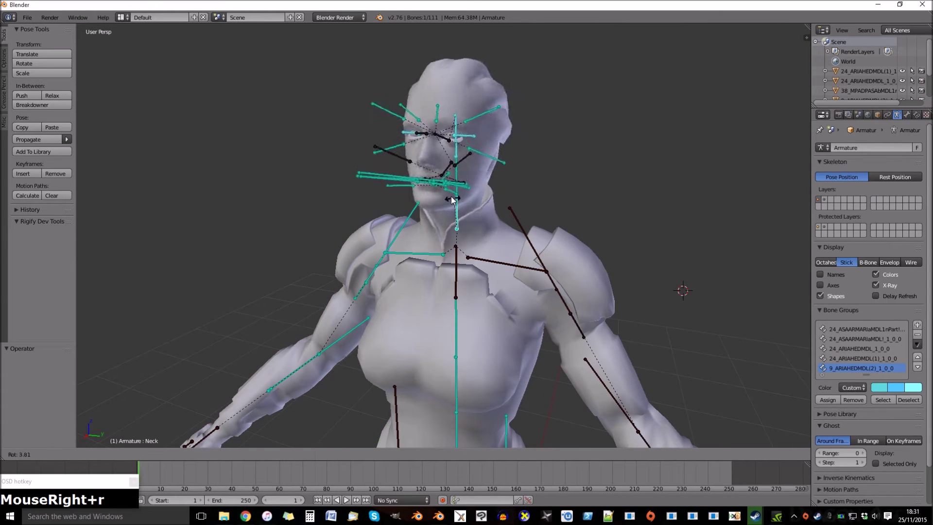
{"action": "left_click", "coordinate": [436, 190]}
{"action": "key", "text": "ctrl+z"}
Return to object mode and select all seven objects of the character.
{"action": "left_click", "coordinate": [133, 458]}
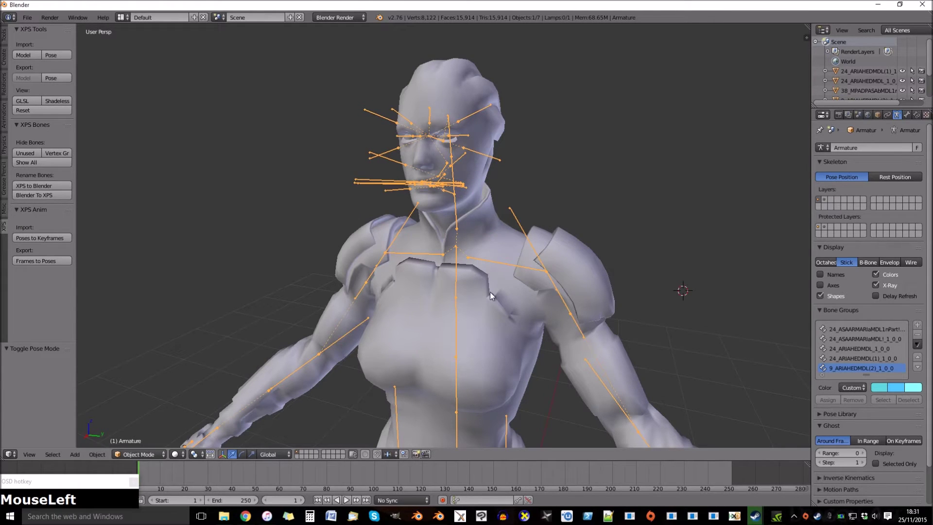
{"action": "scroll", "scroll_direction": "down", "scroll_amount": 3}
{"action": "scroll", "scroll_direction": "up", "scroll_amount": 3}
{"action": "key", "text": "a"}
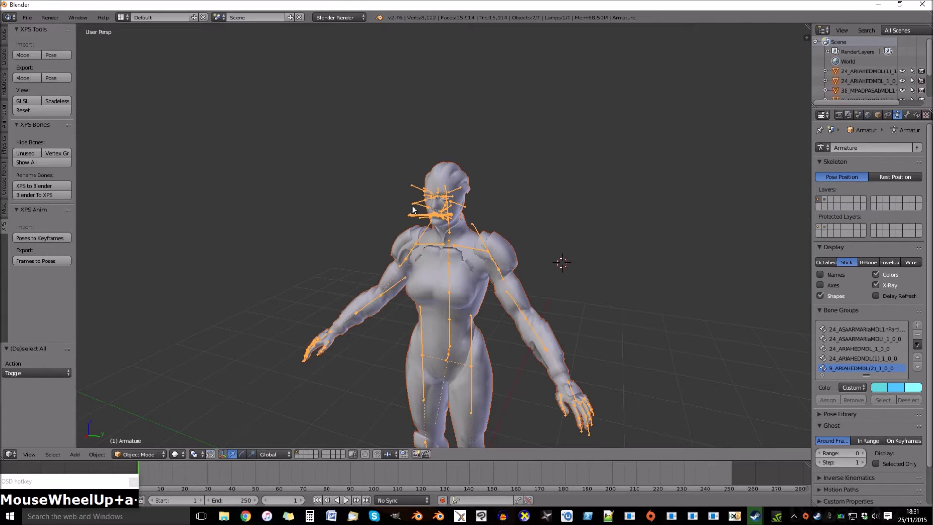
Arrange the XNA Posing Studio viewer and Control Window beside Blender.
{"action": "left_click_drag", "start_coordinate": [29, 20], "coordinate": [677, 208]}
{"action": "scroll", "scroll_direction": "down", "scroll_amount": 3}
{"action": "left_click_drag", "start_coordinate": [757, 171], "coordinate": [756, 335]}
Load the Asari OC model in the Control Window and show its spine bones in the bone tree.
{"action": "scroll", "scroll_direction": "down", "scroll_amount": 3}
{"action": "right_click", "coordinate": [742, 379]}
{"action": "left_click", "coordinate": [780, 371]}
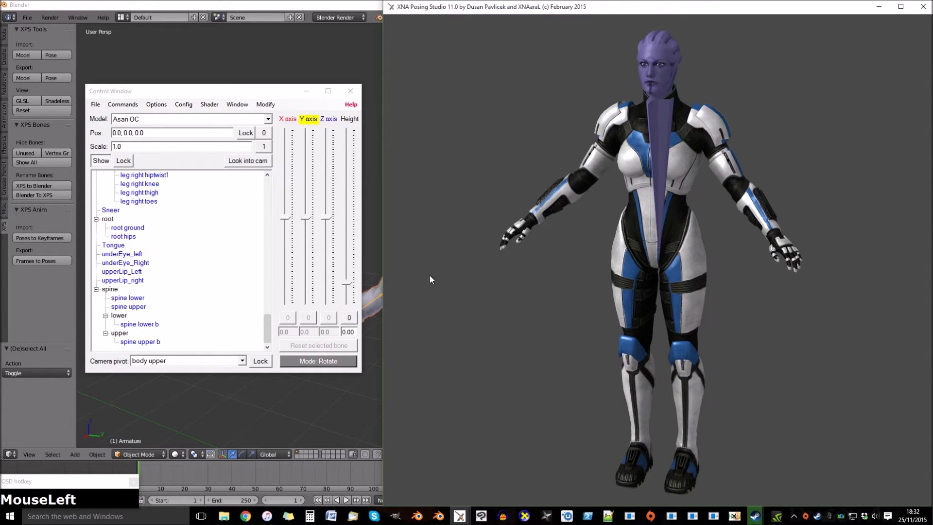
{"action": "key", "text": "ctrl+alt+F10"}
Rename the head mesh's Chest2 vertex group to spine upper b.
{"action": "left_click", "coordinate": [352, 5]}
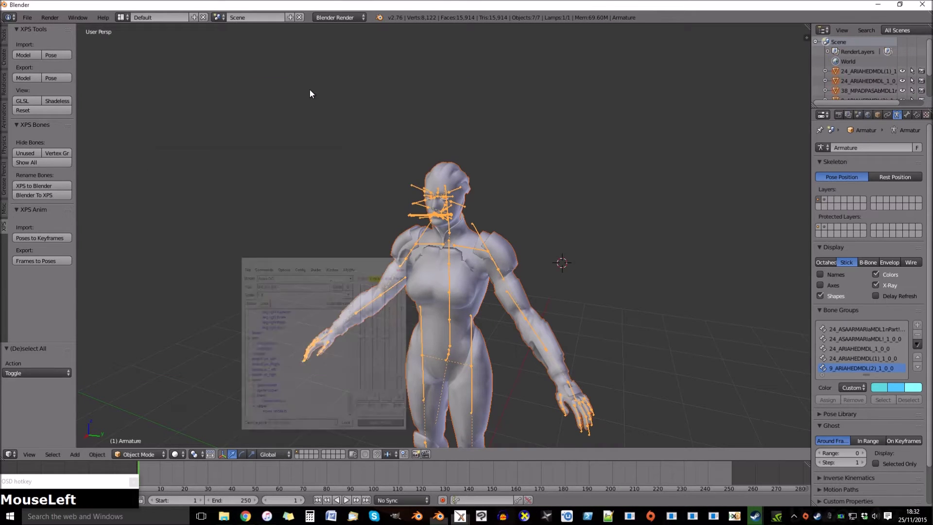
{"action": "scroll", "scroll_direction": "up", "scroll_amount": 3}
{"action": "left_click_drag", "start_coordinate": [480, 194], "coordinate": [898, 156]}
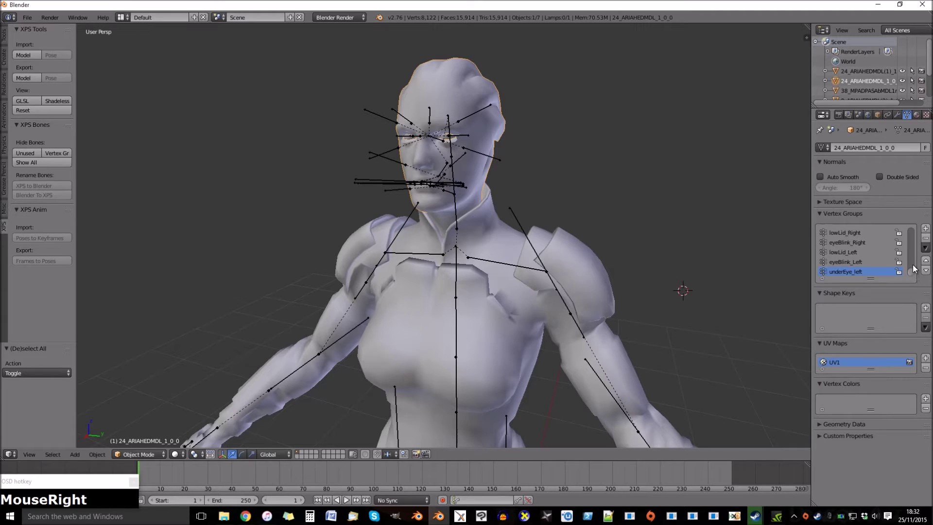
{"action": "scroll", "scroll_direction": "up", "scroll_amount": 3}
{"action": "left_click", "coordinate": [841, 253]}
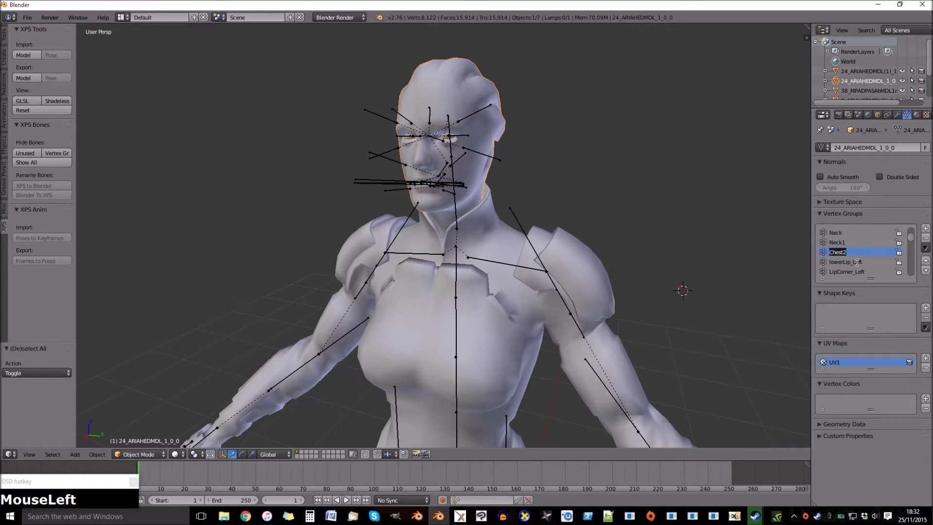
{"action": "key", "text": "s"}
{"action": "key", "text": "p"}
{"action": "key", "text": "i"}
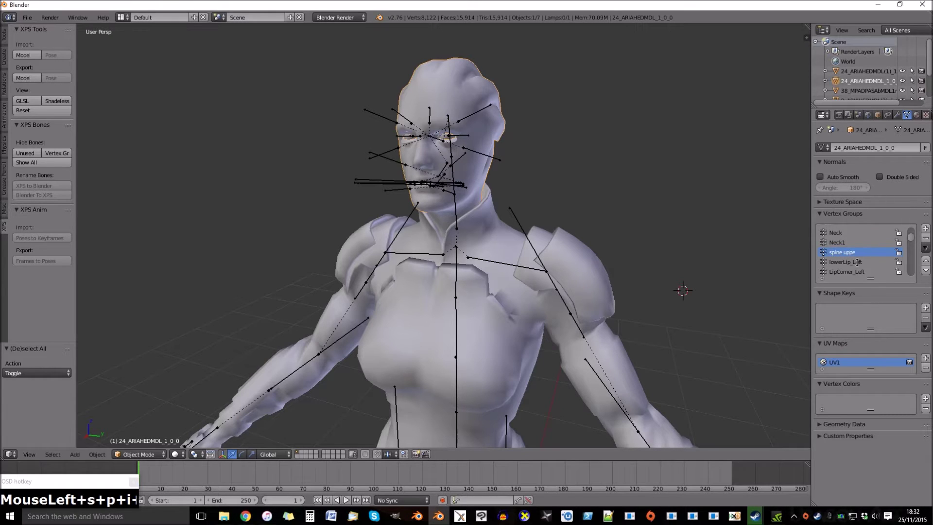
{"action": "key", "text": "b"}
{"action": "key", "text": "Return"}
Select all parts and export the character as XNALara/XPS model over generic_item.mesh.
{"action": "right_click", "coordinate": [461, 274]}
{"action": "key", "text": "Tab"}
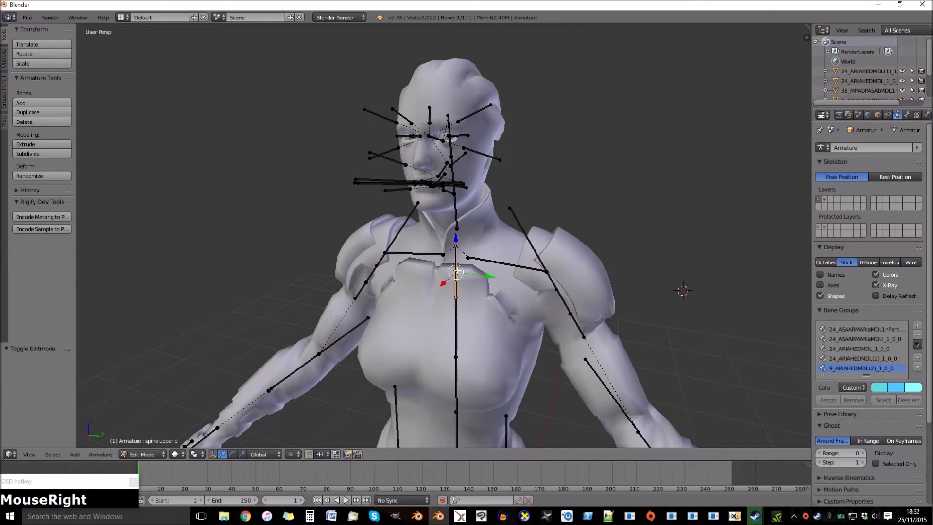
{"action": "key", "text": "Tab"}
{"action": "key", "text": "a"}
{"action": "key", "text": "a"}
{"action": "left_click", "coordinate": [37, 24]}
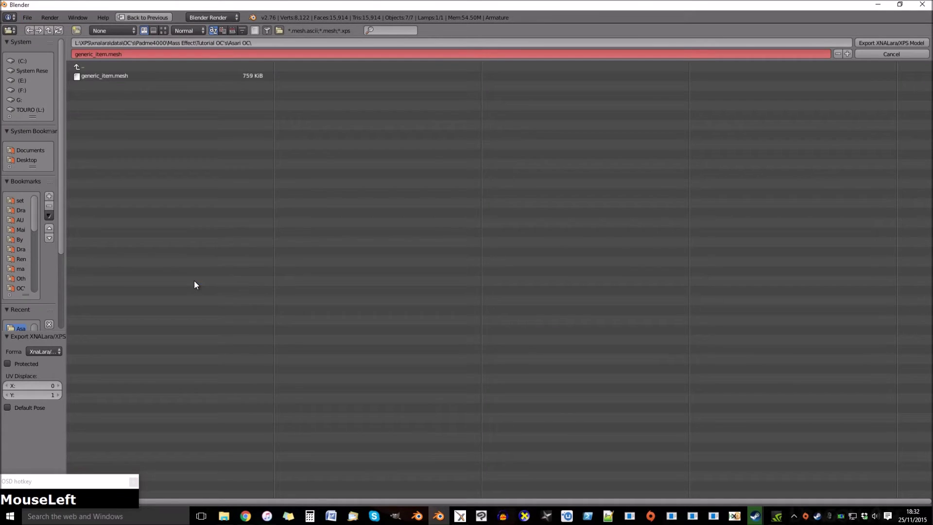
{"action": "key", "text": "Return"}
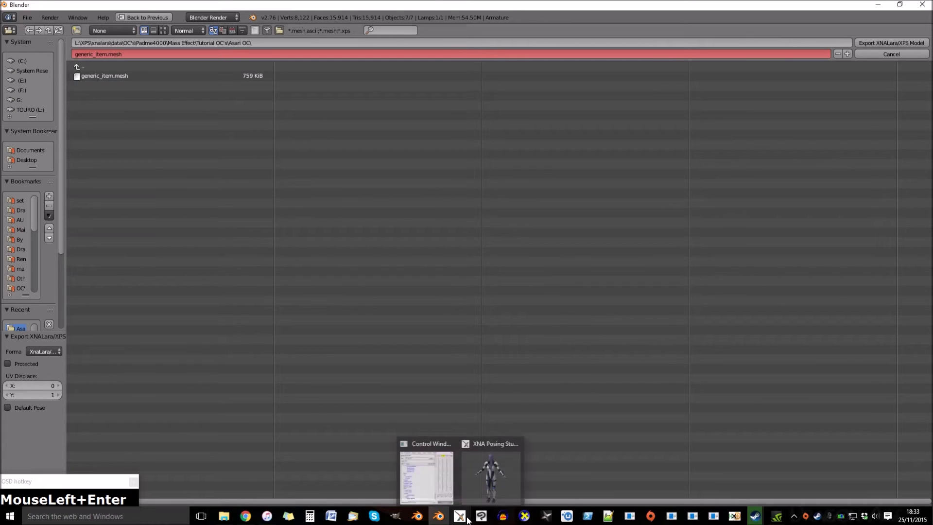
Reload the model in XNA Posing Studio, then delete every object from the Blender scene.
{"action": "left_click", "coordinate": [490, 483]}
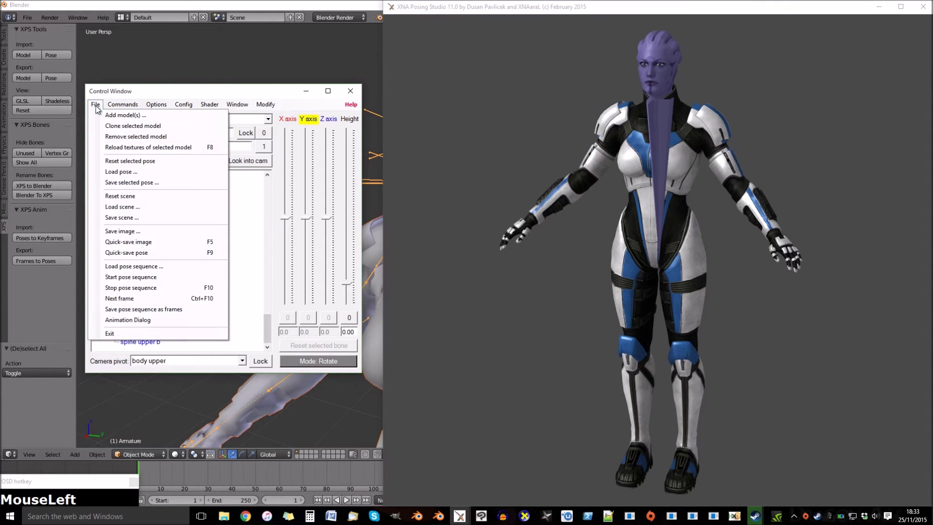
{"action": "left_click", "coordinate": [268, 110]}
{"action": "left_click_drag", "start_coordinate": [269, 108], "coordinate": [127, 43]}
{"action": "key", "text": "Return"}
Import generic_item.mesh from the Asari OC folder via XPS Tools and select the head mesh.
{"action": "left_click", "coordinate": [33, 24]}
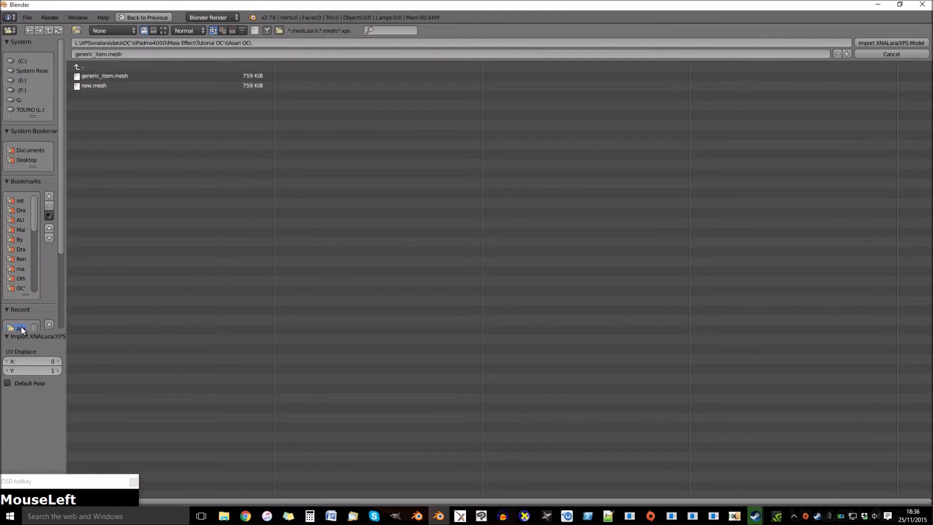
{"action": "left_click", "coordinate": [215, 187]}
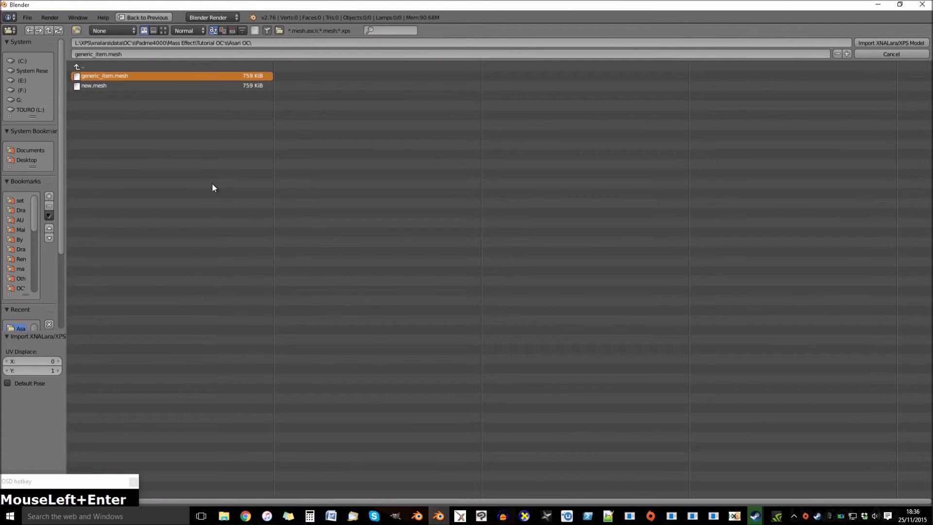
{"action": "scroll", "scroll_direction": "up", "scroll_amount": 3}
{"action": "right_click", "coordinate": [516, 131]}
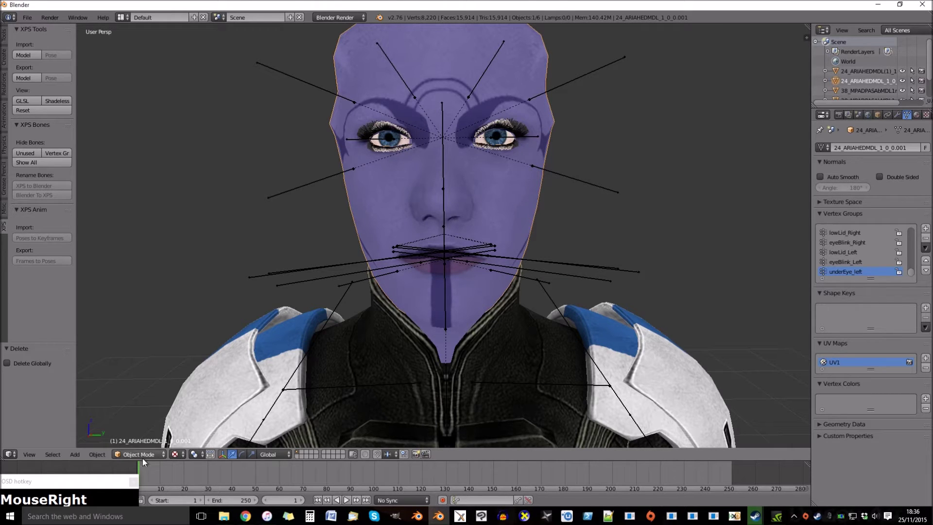
Enter Sculpt Mode on the Asari head and reshape the front of the face.
{"action": "left_click_drag", "start_coordinate": [145, 454], "coordinate": [498, 270]}
{"action": "scroll", "scroll_direction": "up", "scroll_amount": 3}
{"action": "left_click_drag", "start_coordinate": [530, 285], "coordinate": [495, 320]}
{"action": "middle_click", "coordinate": [495, 320]}
{"action": "scroll", "scroll_direction": "up", "scroll_amount": 3}
{"action": "left_click", "coordinate": [509, 293]}
{"action": "scroll", "scroll_direction": "down", "scroll_amount": 3}
{"action": "left_click_drag", "start_coordinate": [476, 288], "coordinate": [535, 232]}
{"action": "middle_click", "coordinate": [534, 232]}
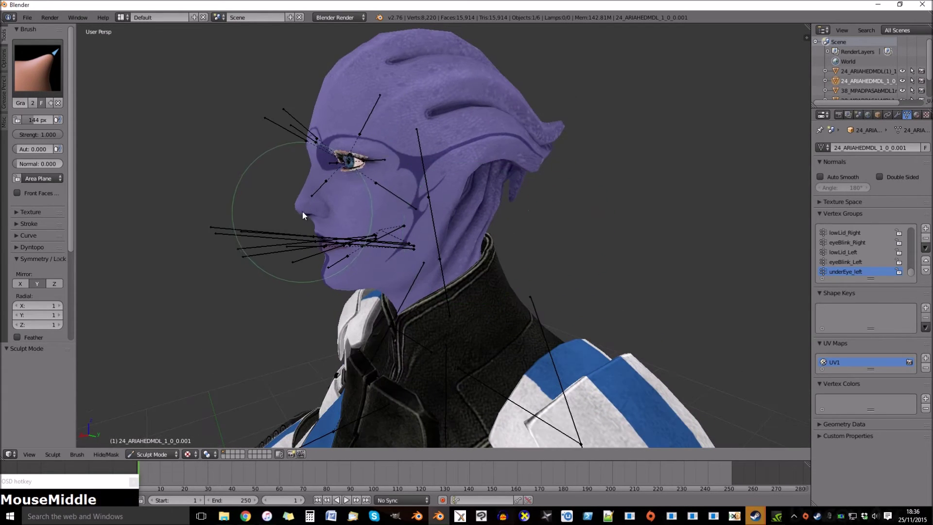
Grab-drag the facial profile into a new shape from the side view.
{"action": "left_click_drag", "start_coordinate": [303, 212], "coordinate": [343, 236]}
{"action": "left_click_drag", "start_coordinate": [418, 261], "coordinate": [330, 83]}
{"action": "left_click_drag", "start_coordinate": [328, 83], "coordinate": [382, 291]}
{"action": "middle_click", "coordinate": [385, 291]}
Reshape the chin and jaw line, then swing the view back to the front.
{"action": "left_click_drag", "start_coordinate": [338, 280], "coordinate": [353, 300]}
{"action": "scroll", "scroll_direction": "up", "scroll_amount": 3}
{"action": "left_click_drag", "start_coordinate": [368, 310], "coordinate": [215, 311]}
{"action": "left_click", "coordinate": [215, 310]}
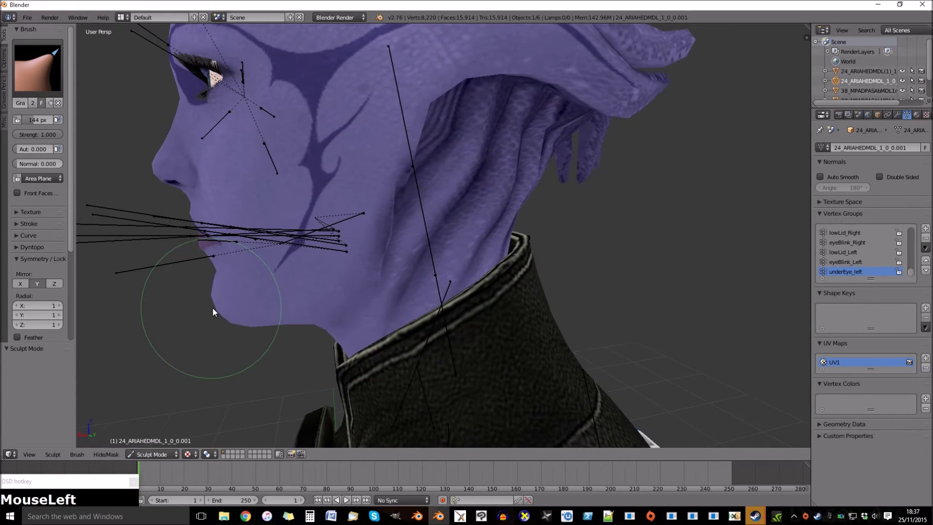
{"action": "middle_click", "coordinate": [371, 311]}
{"action": "scroll", "scroll_direction": "down", "scroll_amount": 3}
{"action": "middle_click", "coordinate": [582, 284]}
Return to Object Mode, select all objects and make the armoured body active.
{"action": "left_click", "coordinate": [168, 455]}
{"action": "key", "text": "a"}
{"action": "key", "text": "a"}
{"action": "left_click", "coordinate": [23, 19]}
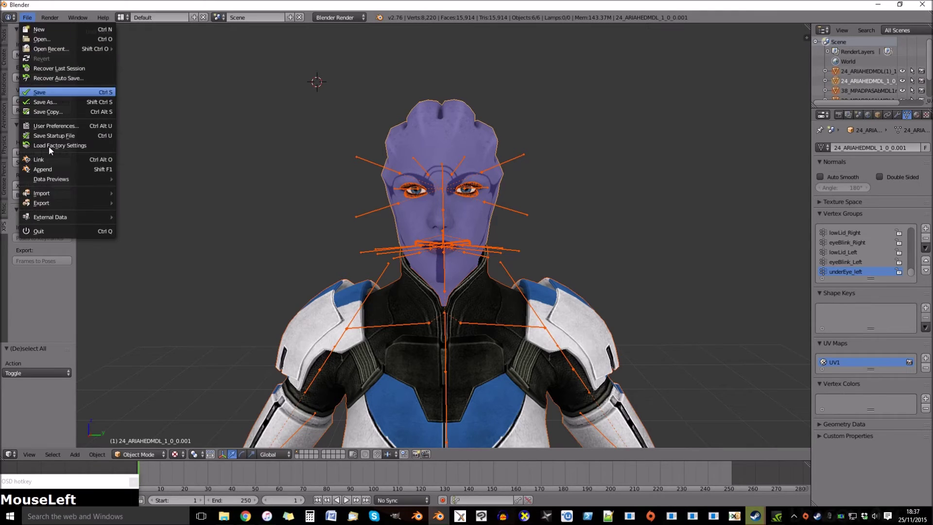
{"action": "right_click", "coordinate": [353, 370]}
{"action": "scroll", "scroll_direction": "down", "scroll_amount": 3}
{"action": "key", "text": "Tab"}
{"action": "key", "text": "a"}
Export the scene as an XNALara/XPS model over new.mesh in the Asari OC folder.
{"action": "left_click", "coordinate": [368, 343]}
{"action": "left_click", "coordinate": [33, 19]}
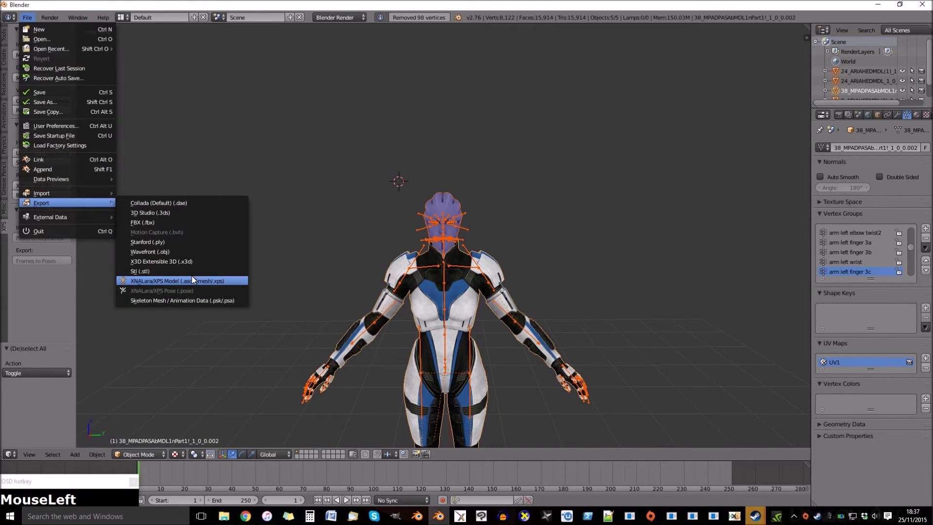
{"action": "key", "text": "Return"}
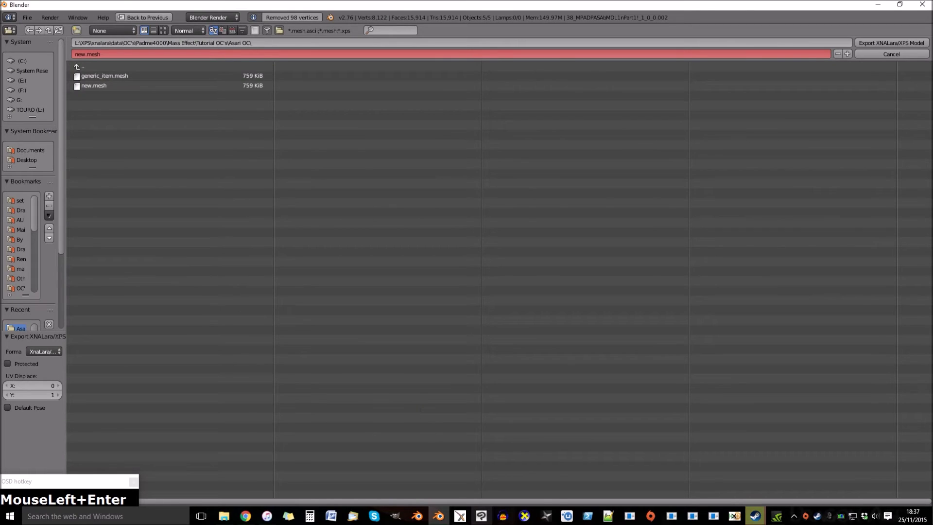
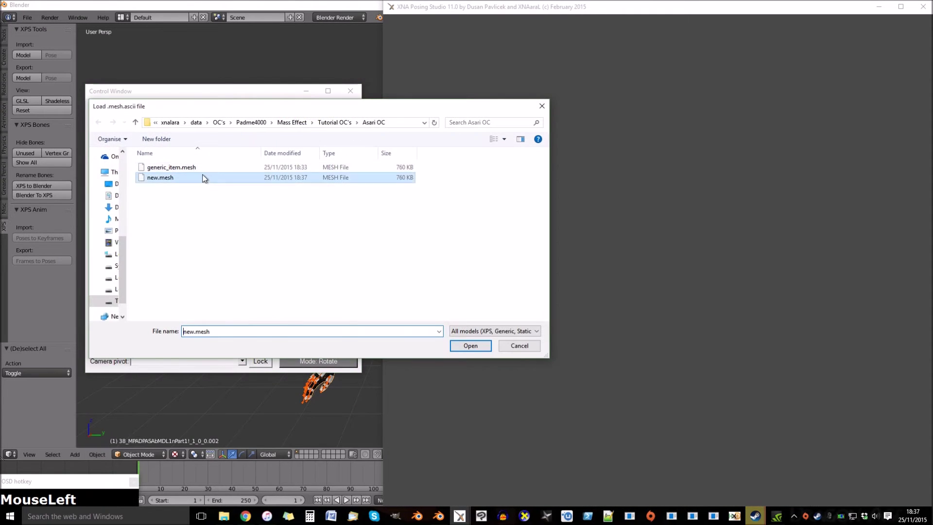
Load new.mesh in XNA Posing Studio, view the new face, then select the body mesh in Blender.
{"action": "scroll", "scroll_direction": "up", "scroll_amount": 3}
{"action": "left_click_drag", "start_coordinate": [774, 282], "coordinate": [773, 282]}
{"action": "scroll", "scroll_direction": "down", "scroll_amount": 3}
{"action": "scroll", "scroll_direction": "up", "scroll_amount": 3}
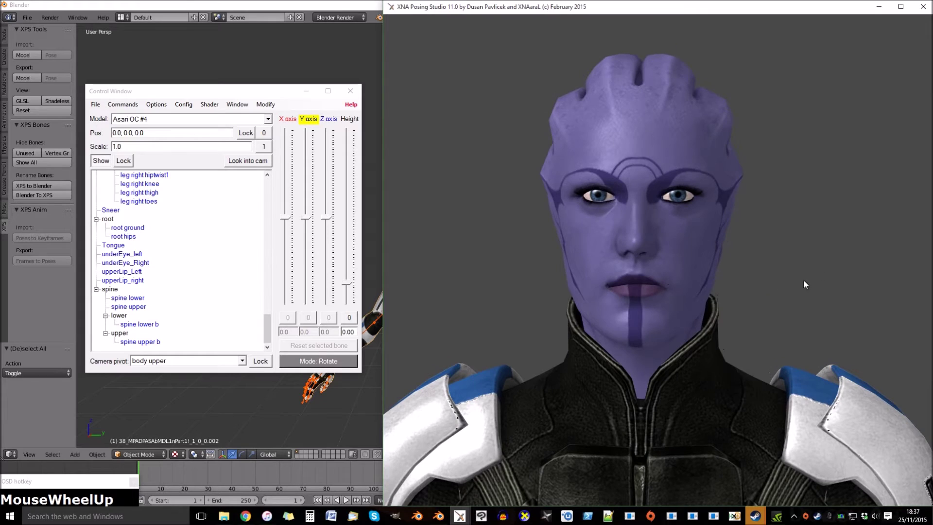
{"action": "left_click", "coordinate": [314, 96]}
{"action": "scroll", "scroll_direction": "up", "scroll_amount": 3}
{"action": "right_click", "coordinate": [502, 299]}
Delete the stray mouth vertices in Edit Mode and start exporting the model again.
{"action": "key", "text": "Tab"}
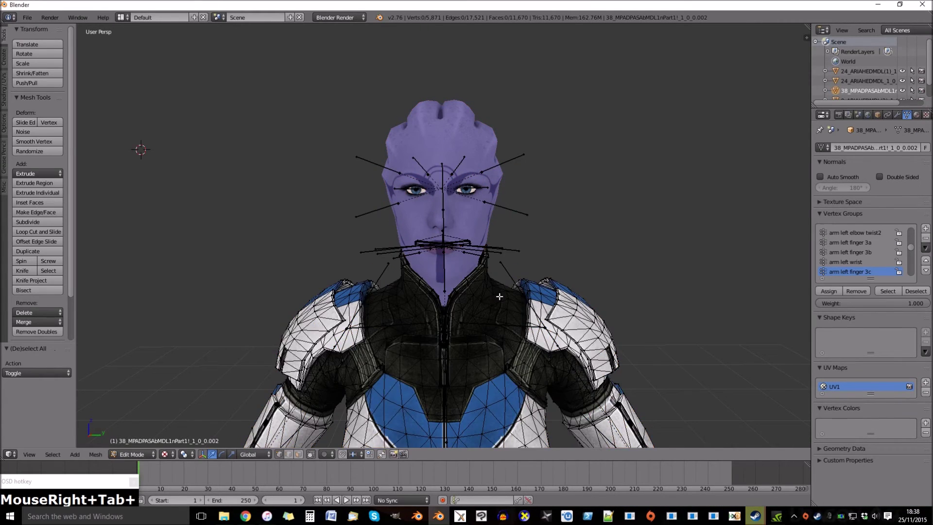
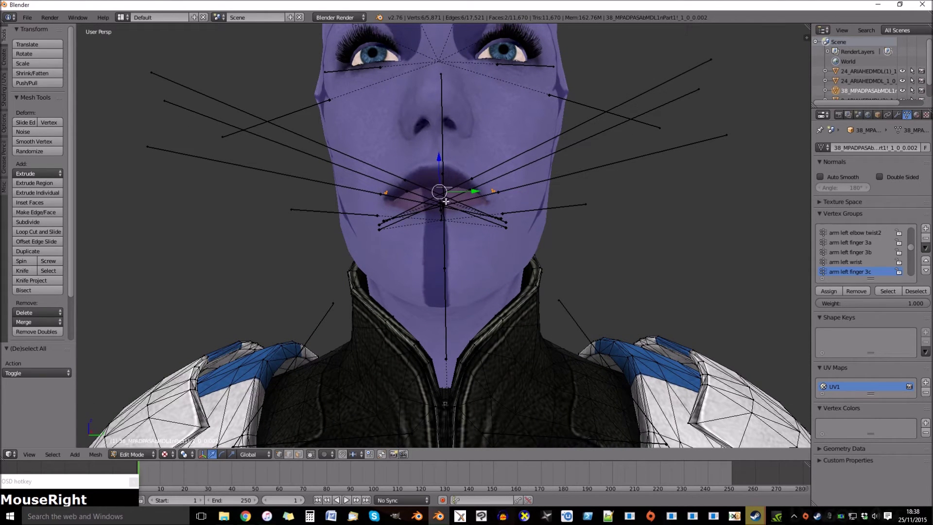
{"action": "key", "text": "Delete"}
{"action": "key", "text": "i"}
{"action": "left_click_drag", "start_coordinate": [480, 250], "coordinate": [480, 263]}
{"action": "scroll", "scroll_direction": "down", "scroll_amount": 3}
{"action": "left_click", "coordinate": [31, 23]}
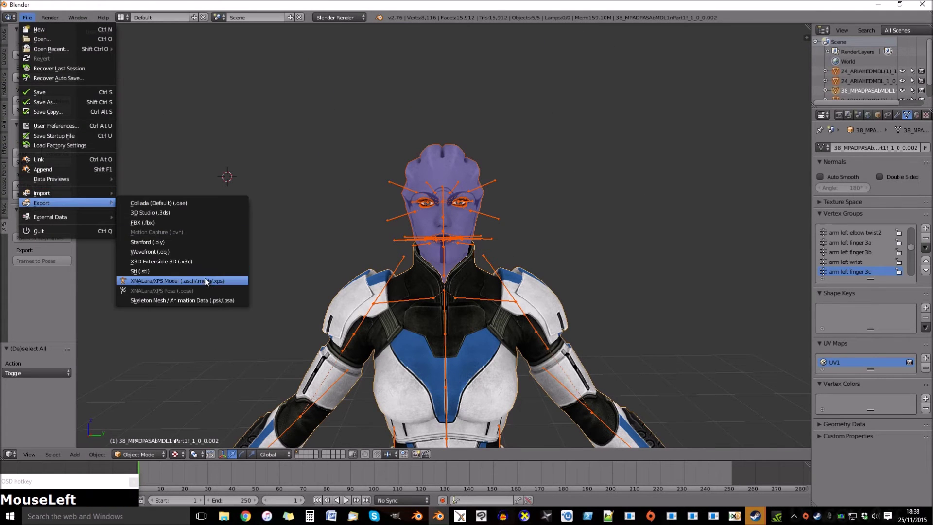
Confirm overwriting new.mesh with the re-exported model.
{"action": "key", "text": "Return"}
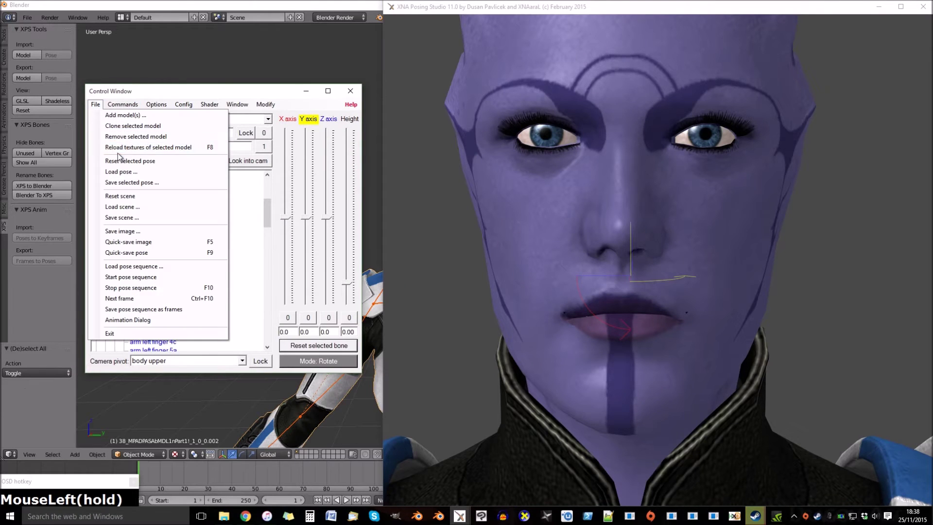
Colorize the armour diffuse texture, shifting the panel hue to red.
{"action": "key", "text": "Return"}
{"action": "left_click_drag", "start_coordinate": [264, 109], "coordinate": [682, 184]}
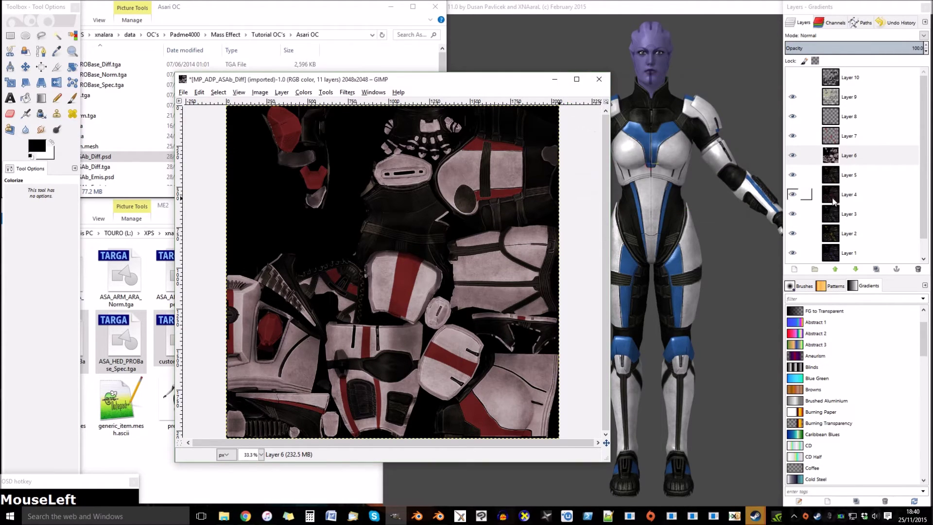
{"action": "key", "text": "ctrl+s"}
{"action": "left_click", "coordinate": [779, 366]}
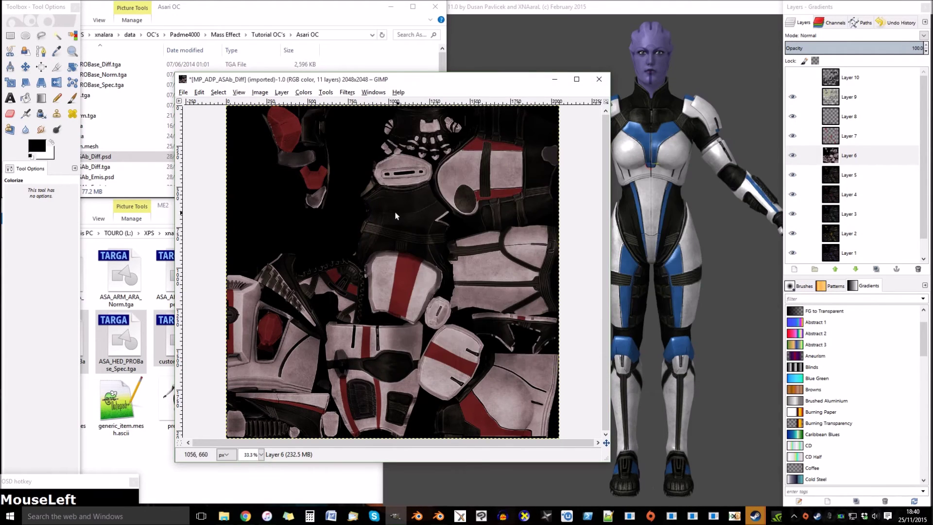
Export the recoloured armour texture over MP_ADP_ASAb_Diff and return to XNA Posing Studio.
{"action": "key", "text": "ctrl+shift+e"}
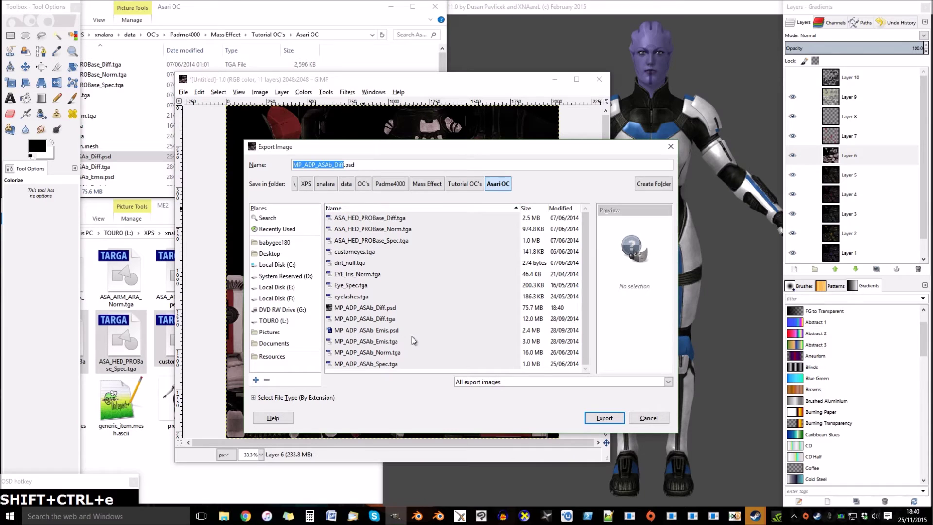
{"action": "left_click", "coordinate": [417, 316]}
{"action": "key", "text": "Return"}
{"action": "key", "text": "Return"}
{"action": "left_click", "coordinate": [749, 299]}
Reload the model's textures with F8 so the armour panels show red.
{"action": "key", "text": "F8"}
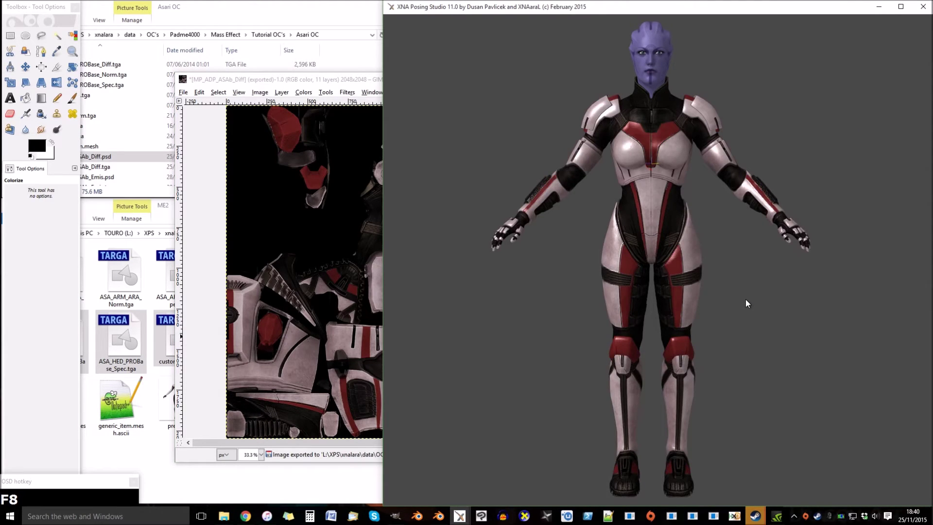
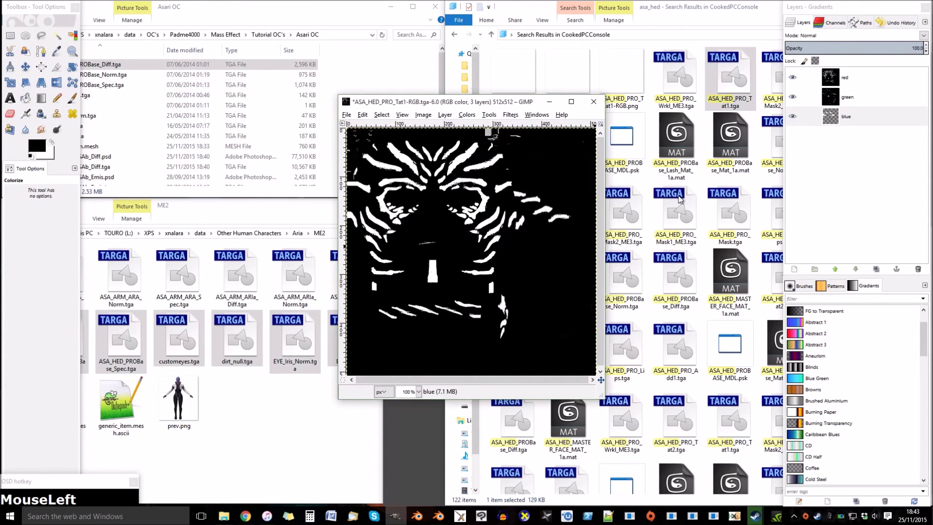
Repeat Color to Alpha on the red channel layer of ASA_HED_PRO_Tat1 to make black transparent.
{"action": "key", "text": "ctrl+f"}
{"action": "left_click", "coordinate": [845, 83]}
{"action": "key", "text": "ctrl+f"}
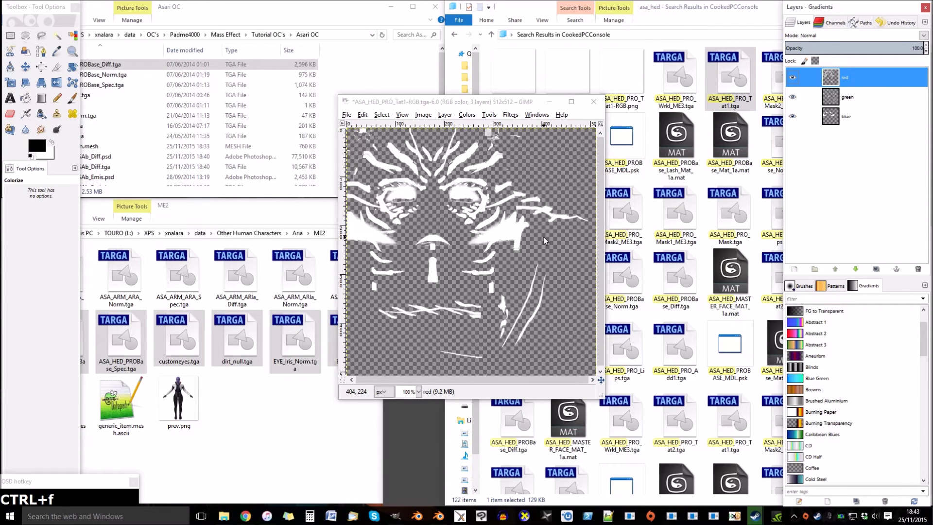
Show only the red tattoo layer and export it over ASA_HED_PRO_Tat1-RGB.png.
{"action": "left_click", "coordinate": [798, 120]}
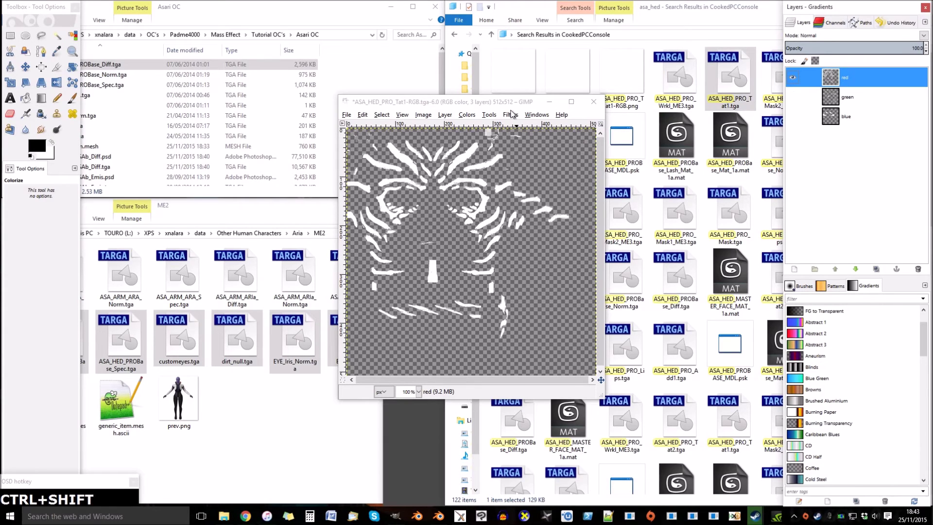
{"action": "key", "text": "ctrl+shift+e"}
{"action": "key", "text": "ctrl+shift+r"}
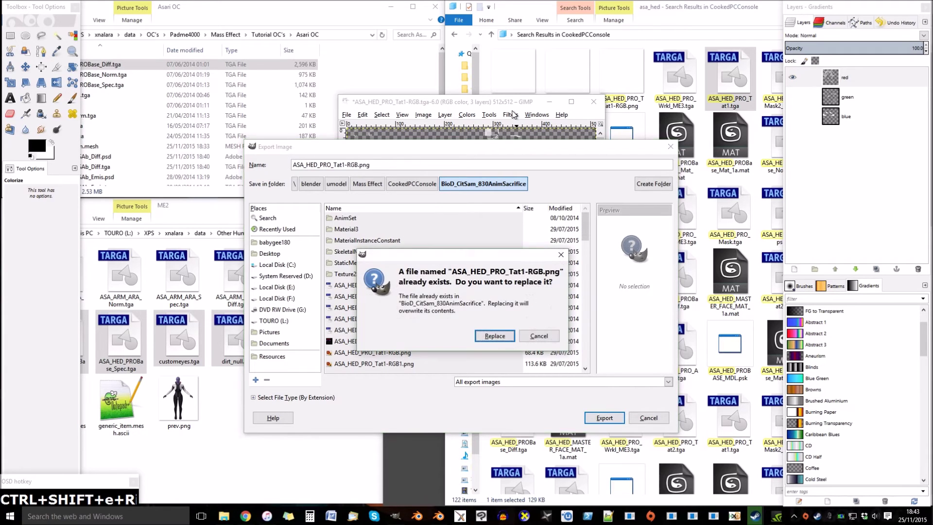
{"action": "key", "text": "Return"}
Show only the green tattoo layer and export it as ASA_HED_PRO_Tat1-RGB1.png.
{"action": "left_click", "coordinate": [798, 81]}
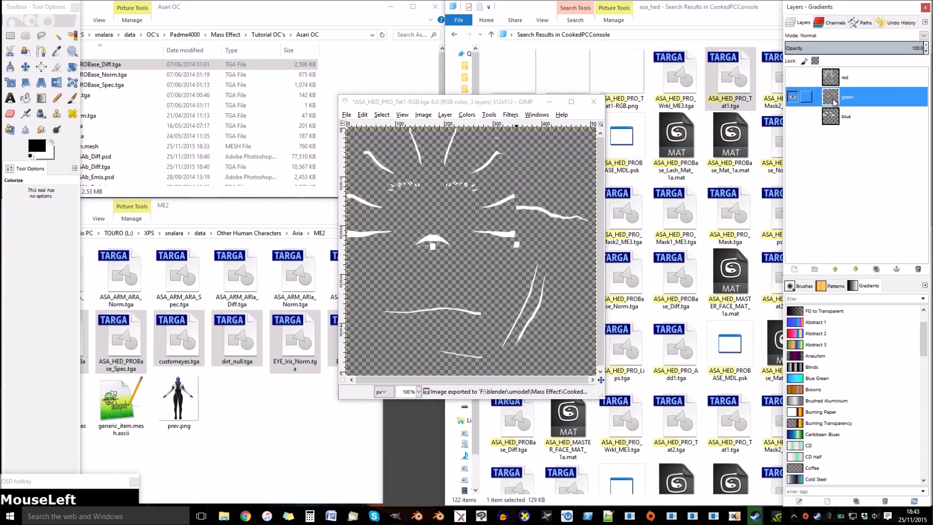
{"action": "key", "text": "ctrl+shift+e"}
{"action": "key", "text": "ctrl+shift+r"}
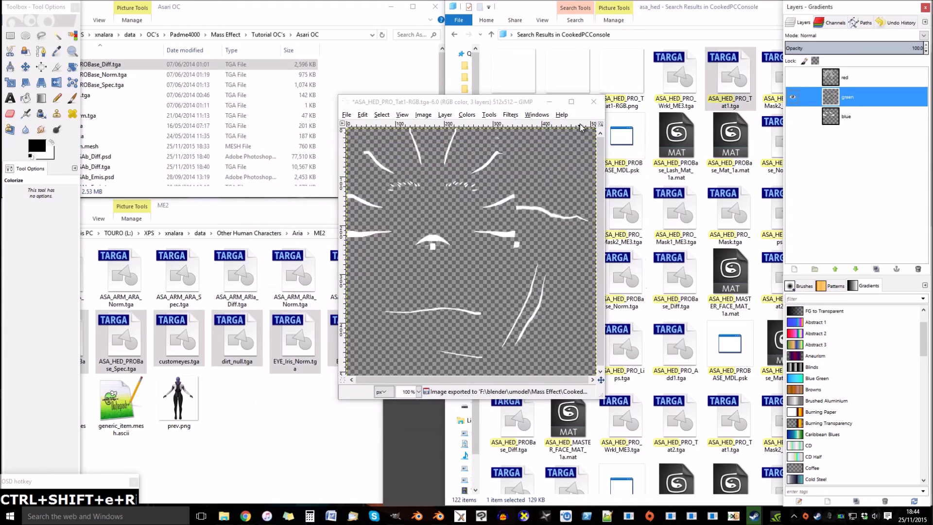
{"action": "left_click", "coordinate": [795, 101]}
Show only the blue tattoo layer and export it as ASA_HED_PRO_Tat1-RGB2.png.
{"action": "key", "text": "ctrl+shift+s"}
{"action": "left_click", "coordinate": [777, 364]}
{"action": "key", "text": "ctrl+shift+e"}
{"action": "key", "text": "ctrl+shift+r"}
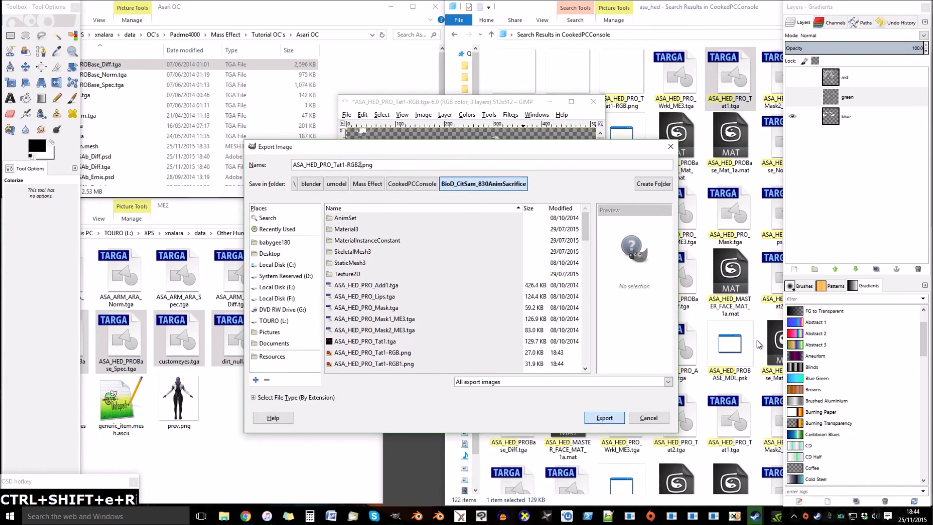
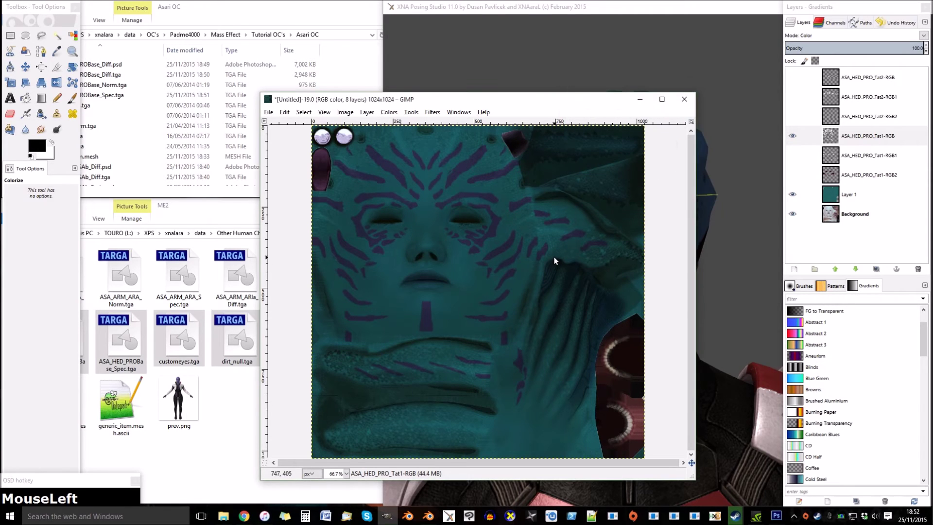
Export the composited head skin over ASA_HED_PROBase_Diff.tga and reload textures in XNA.
{"action": "key", "text": "ctrl+s"}
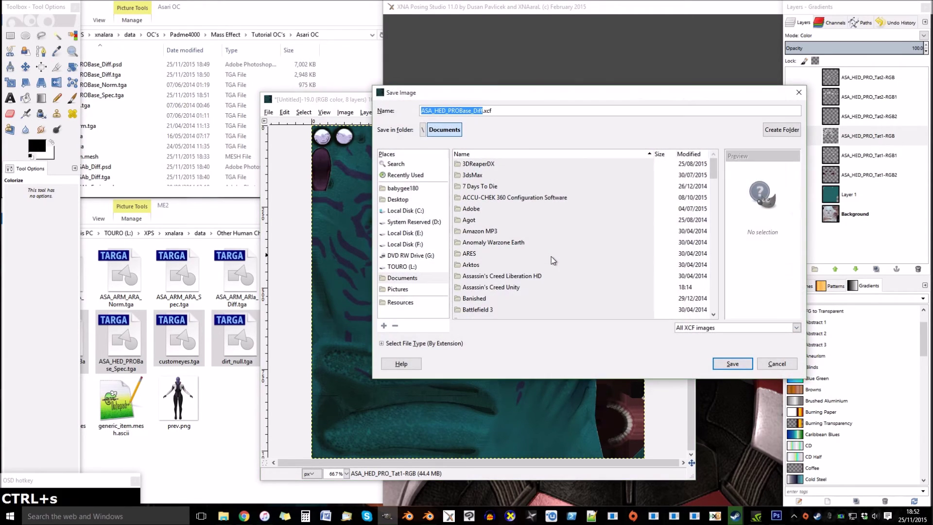
{"action": "left_click", "coordinate": [771, 362]}
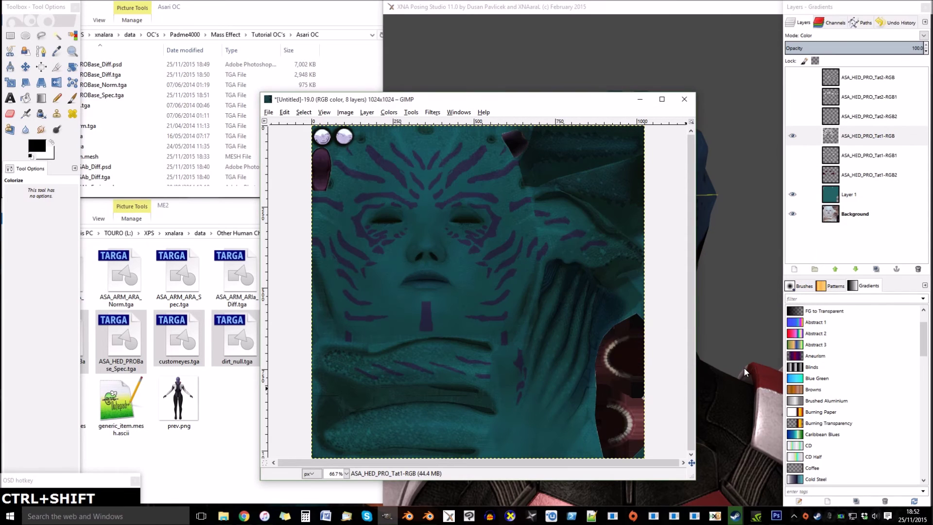
{"action": "key", "text": "ctrl+shift+e"}
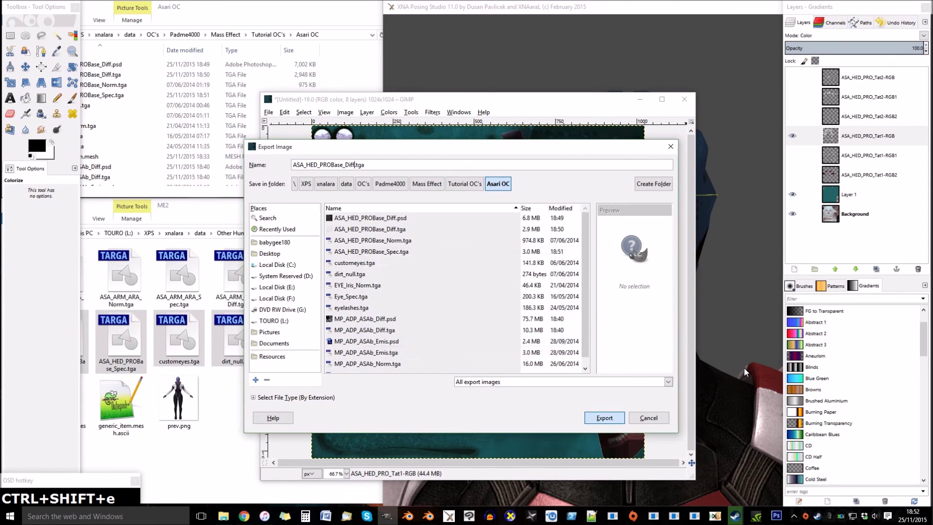
{"action": "left_click", "coordinate": [739, 318]}
{"action": "key", "text": "F8"}
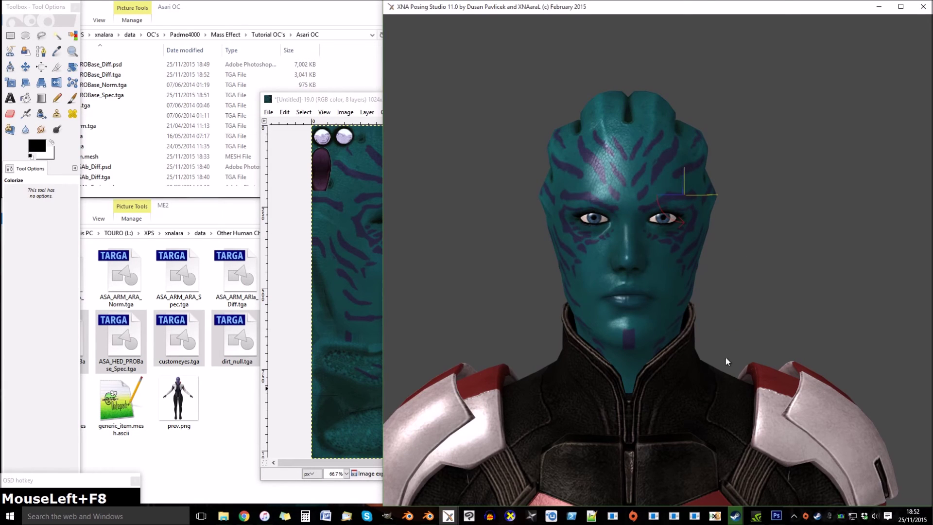
Colorize the face tattoos to red, re-export the head TGA and reload to show red markings.
{"action": "left_click_drag", "start_coordinate": [835, 151], "coordinate": [711, 170]}
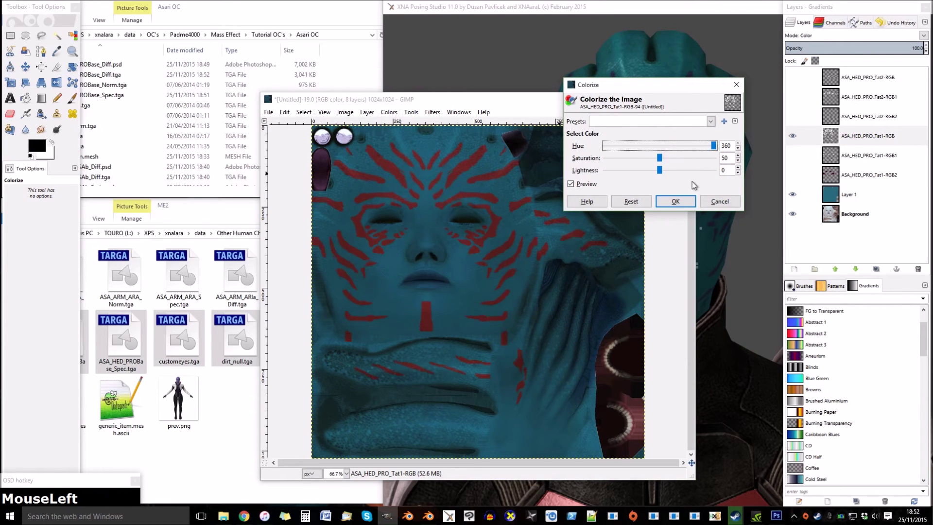
{"action": "key", "text": "ctrl+s"}
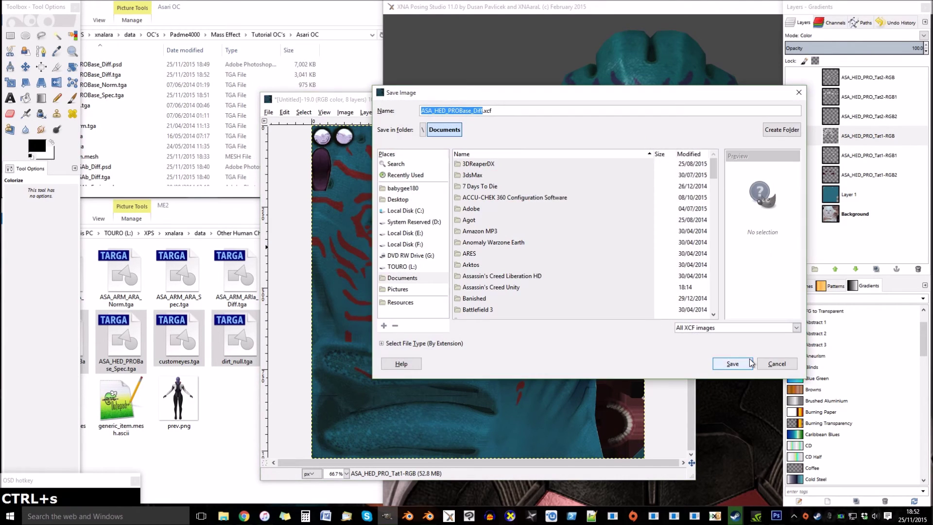
{"action": "left_click", "coordinate": [768, 363]}
{"action": "key", "text": "ctrl+shift+e"}
{"action": "key", "text": "ctrl+shift+Return"}
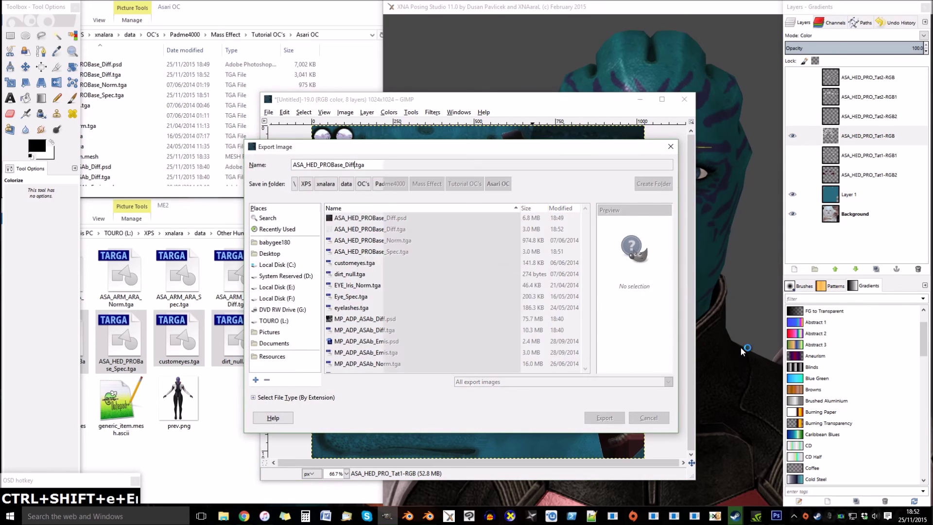
{"action": "left_click", "coordinate": [714, 288]}
{"action": "key", "text": "F8"}
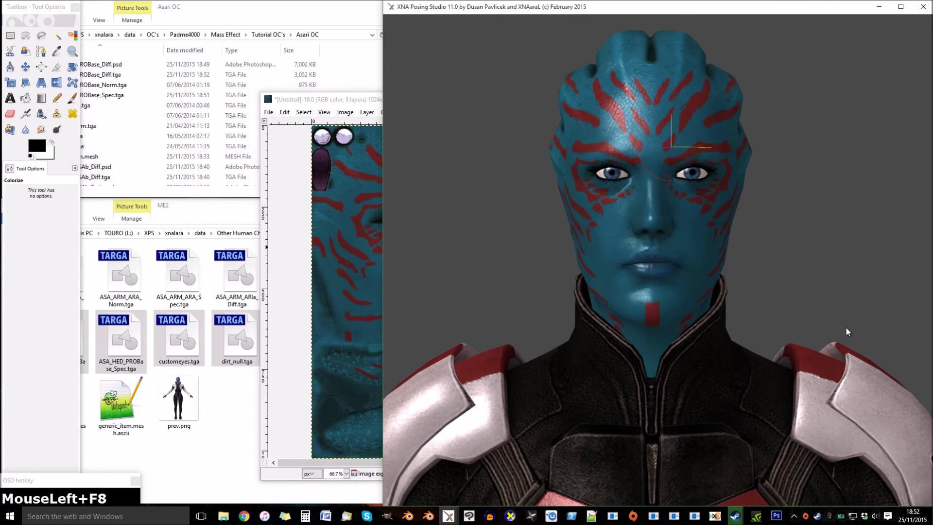
Paint the lips red with the brush on the head texture.
{"action": "scroll", "scroll_direction": "down", "scroll_amount": 3}
{"action": "left_click_drag", "start_coordinate": [751, 387], "coordinate": [743, 367]}
{"action": "scroll", "scroll_direction": "up", "scroll_amount": 3}
{"action": "left_click_drag", "start_coordinate": [371, 104], "coordinate": [692, 204]}
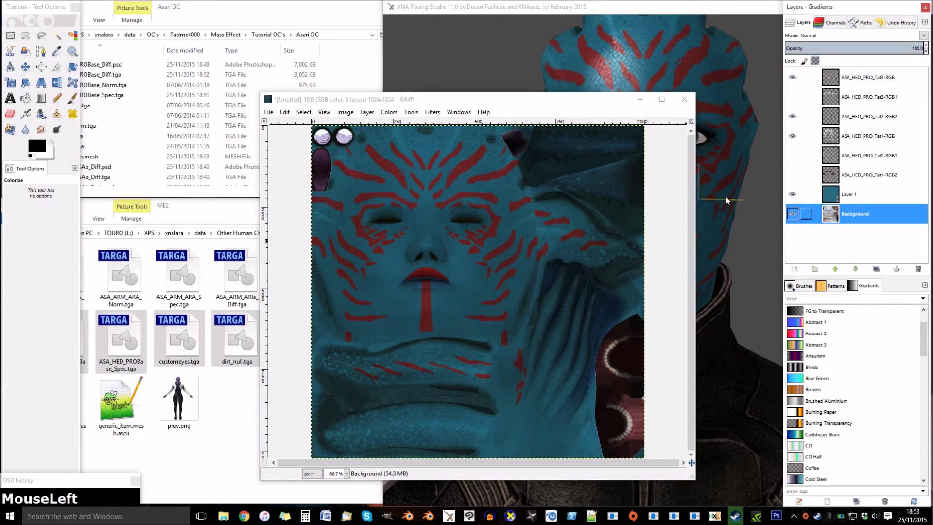
Export over ASA_HED_PROBase_Diff.tga and reload the model's textures to show red lips.
{"action": "key", "text": "ctrl+shift+e"}
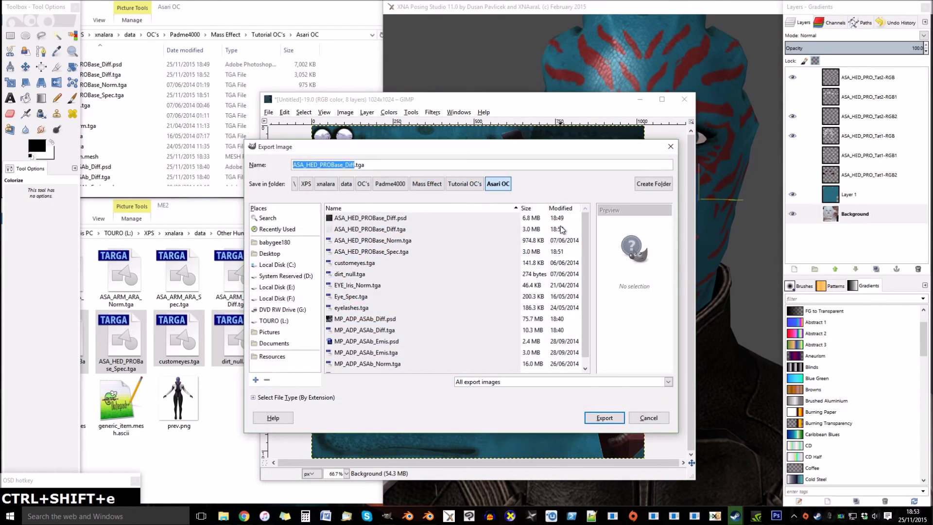
{"action": "left_click", "coordinate": [731, 260]}
{"action": "key", "text": "F8"}
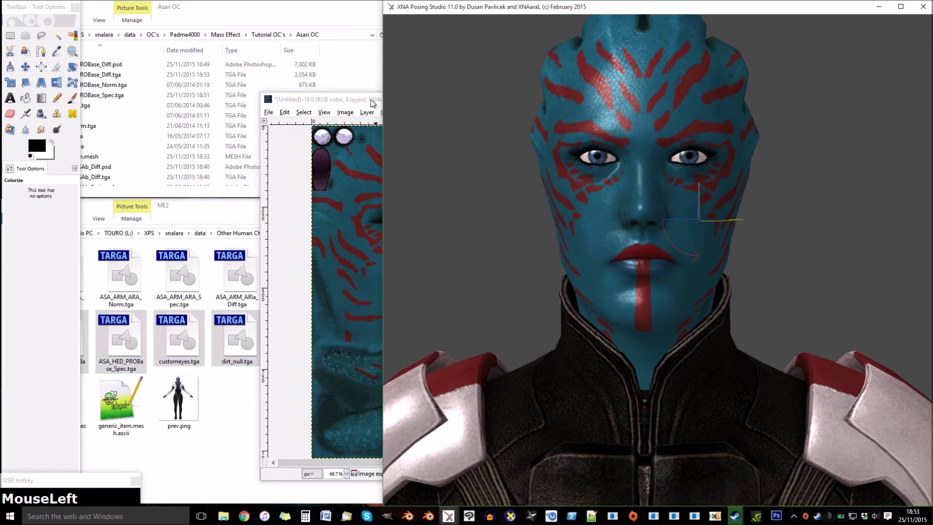
{"action": "key", "text": "ctrl+shift+e"}
{"action": "key", "text": "ctrl+shift+r"}
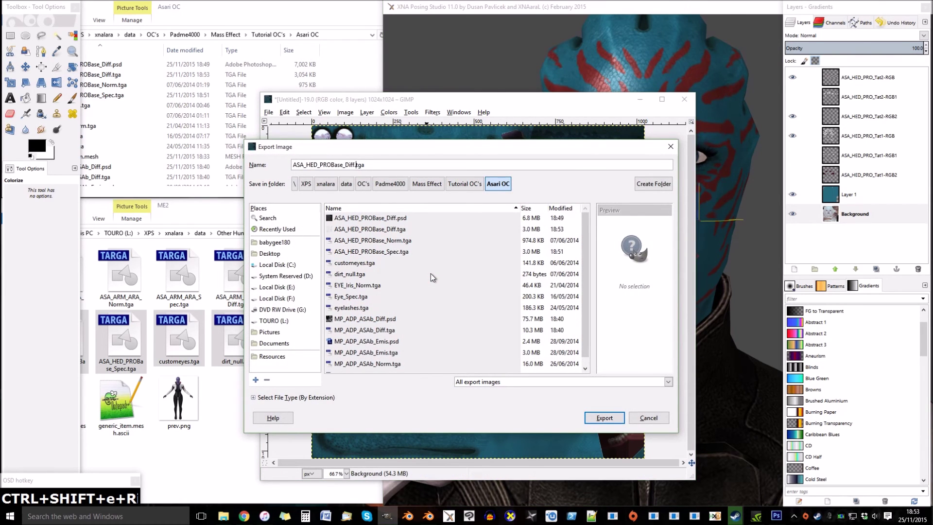
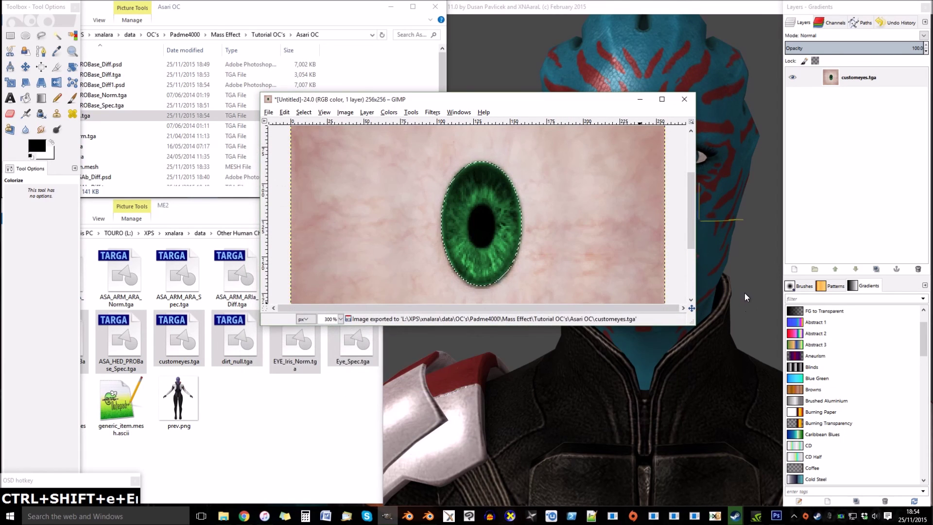
Reload textures in the model preview so the green-colourized eyes appear.
{"action": "left_click", "coordinate": [745, 293]}
{"action": "key", "text": "F8"}
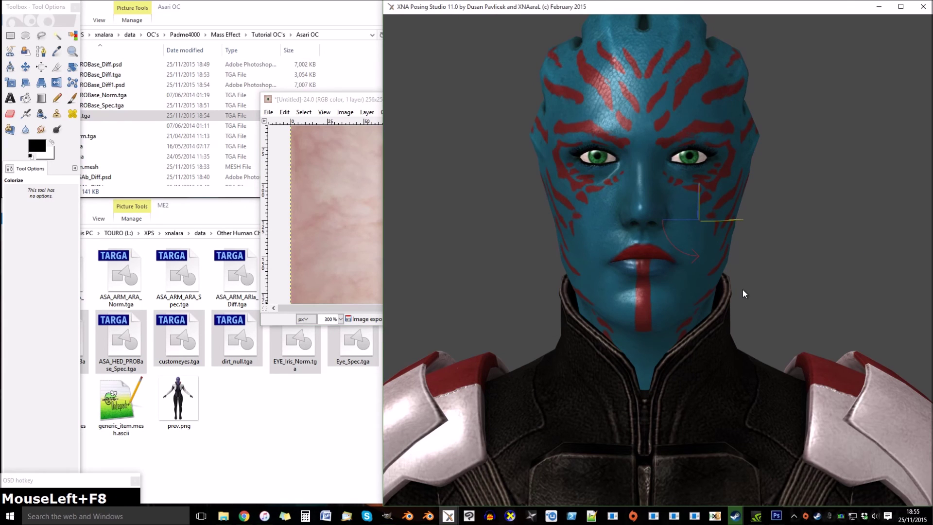
{"action": "scroll", "scroll_direction": "down", "scroll_amount": 3}
Import generic_item.mesh as the dress and isolate it by hiding and unhiding objects.
{"action": "left_click", "coordinate": [146, 164]}
{"action": "key", "text": "Return"}
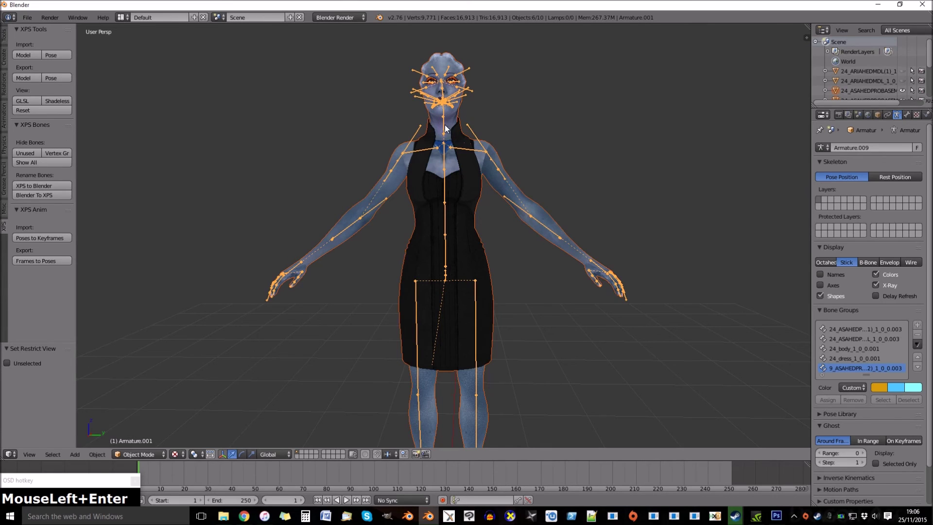
{"action": "right_click", "coordinate": [451, 125]}
{"action": "key", "text": "h"}
{"action": "right_click", "coordinate": [468, 145]}
{"action": "key", "text": "h"}
{"action": "key", "text": "a"}
{"action": "key", "text": "a"}
{"action": "middle_click", "coordinate": [468, 149]}
{"action": "key", "text": "alt+h"}
Set the dress's Armature modifier object to the character's Armature.
{"action": "left_click_drag", "start_coordinate": [460, 181], "coordinate": [895, 118]}
{"action": "left_click", "coordinate": [900, 117]}
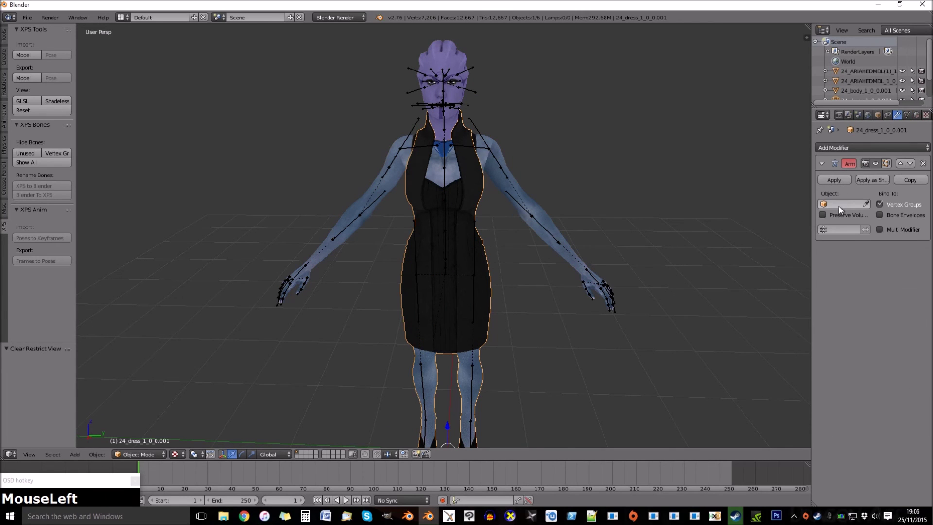
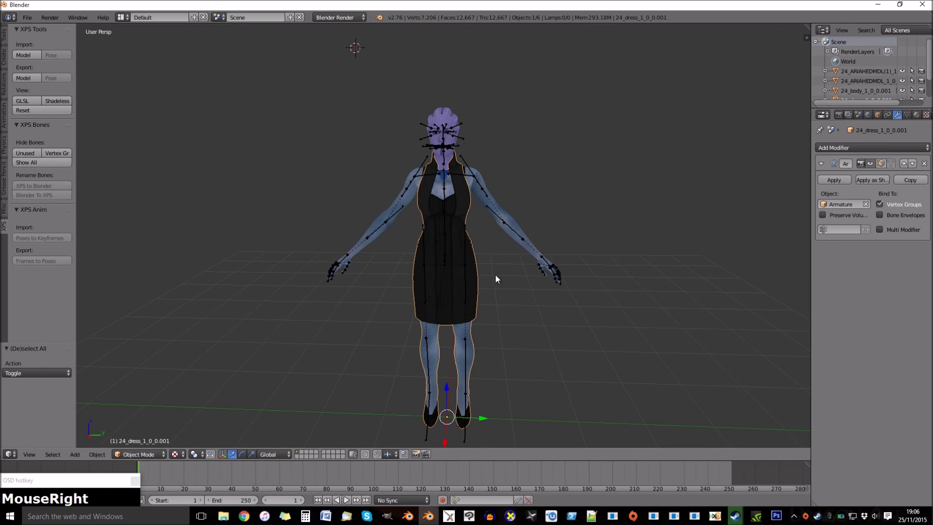
{"action": "scroll", "scroll_direction": "up", "scroll_amount": 3}
{"action": "key", "text": "a"}
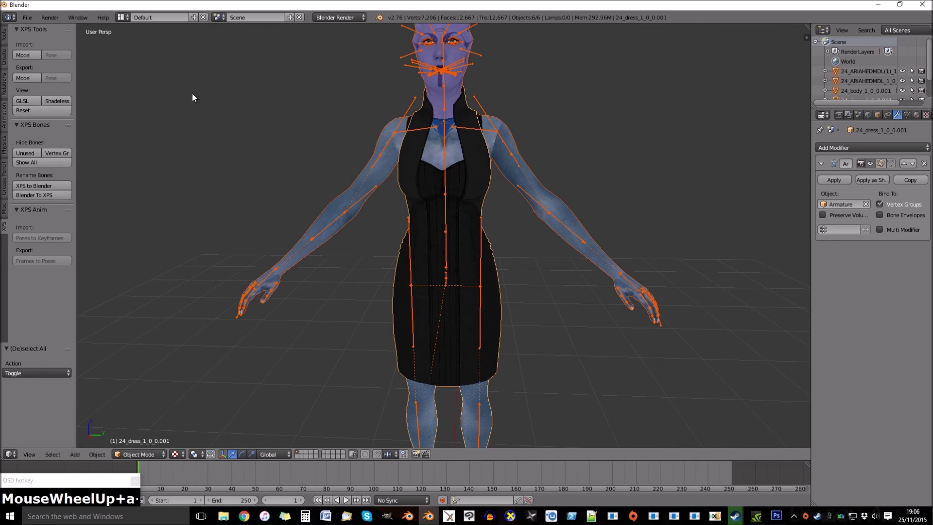
Rotate the right shoulder bone in Pose Mode to verify the dress follows, then bring up export.
{"action": "right_click", "coordinate": [393, 139]}
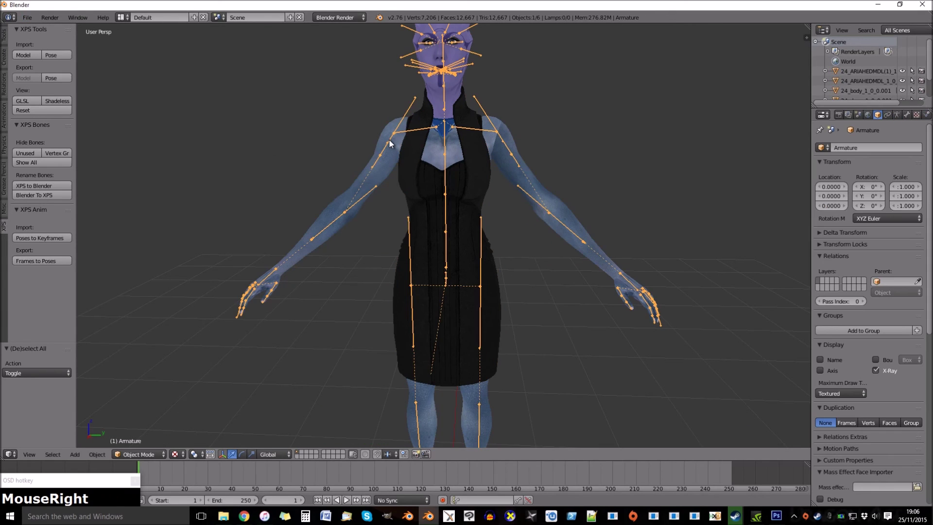
{"action": "left_click", "coordinate": [156, 456]}
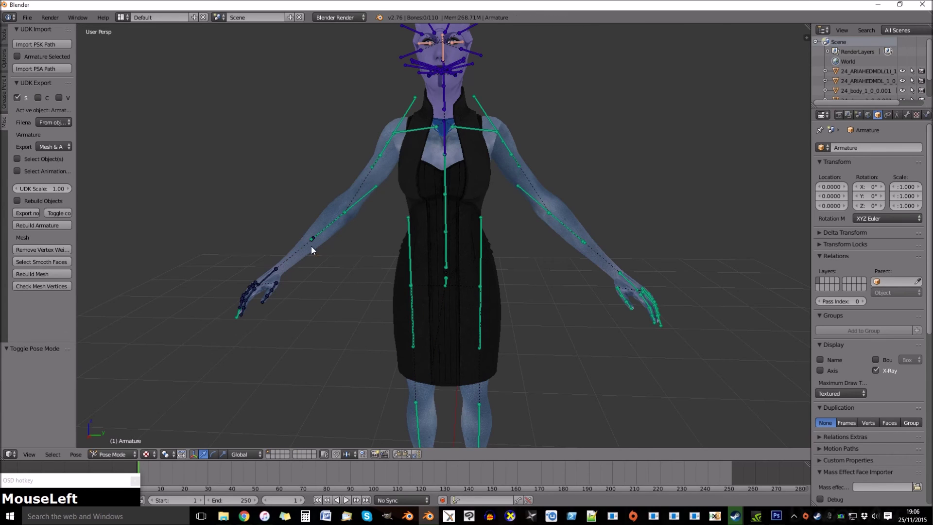
{"action": "right_click", "coordinate": [386, 152]}
{"action": "key", "text": "r"}
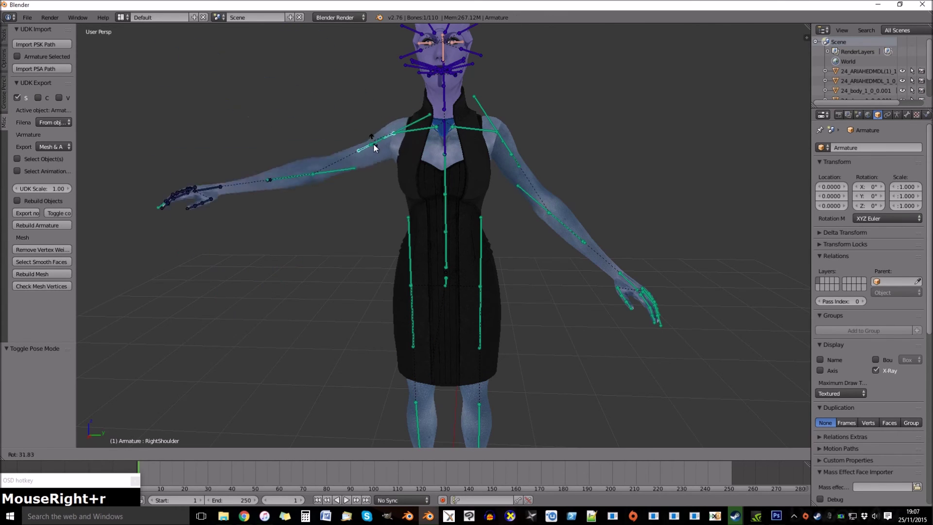
{"action": "left_click", "coordinate": [377, 169]}
Undo the test rotation, leave Pose Mode and start exporting the teal body texture.
{"action": "key", "text": "ctrl+z"}
{"action": "left_click", "coordinate": [134, 449]}
{"action": "key", "text": "a"}
{"action": "key", "text": "a"}
{"action": "left_click_drag", "start_coordinate": [37, 21], "coordinate": [486, 218]}
{"action": "key", "text": "ctrl+shift+e"}
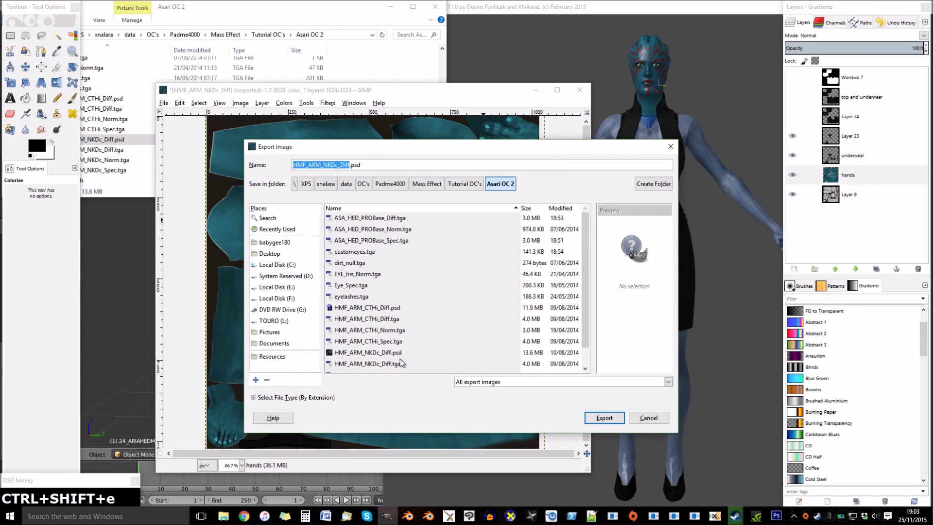
Export as HMF_ARM_NKDc_Diff.tga with RLE compression and reload the model's textures.
{"action": "left_click", "coordinate": [407, 365]}
{"action": "key", "text": "Return"}
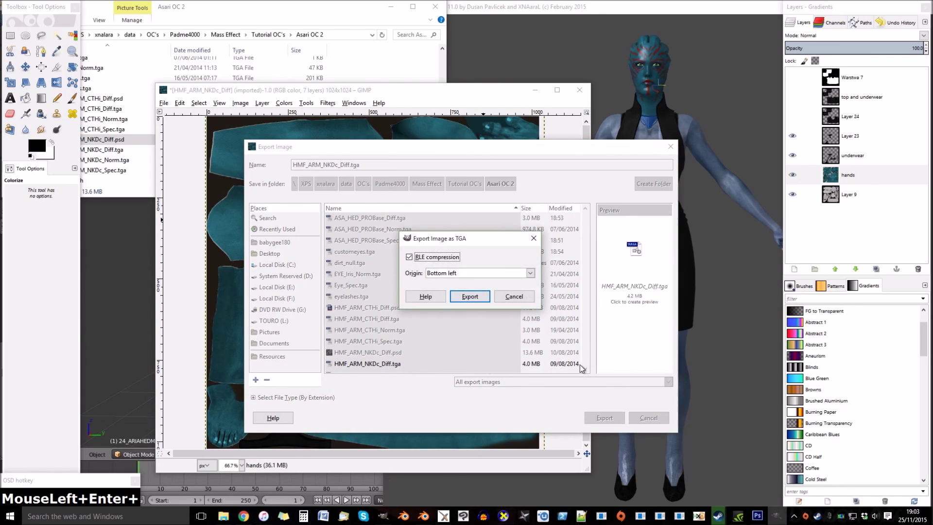
{"action": "left_click", "coordinate": [721, 275]}
{"action": "key", "text": "F8"}
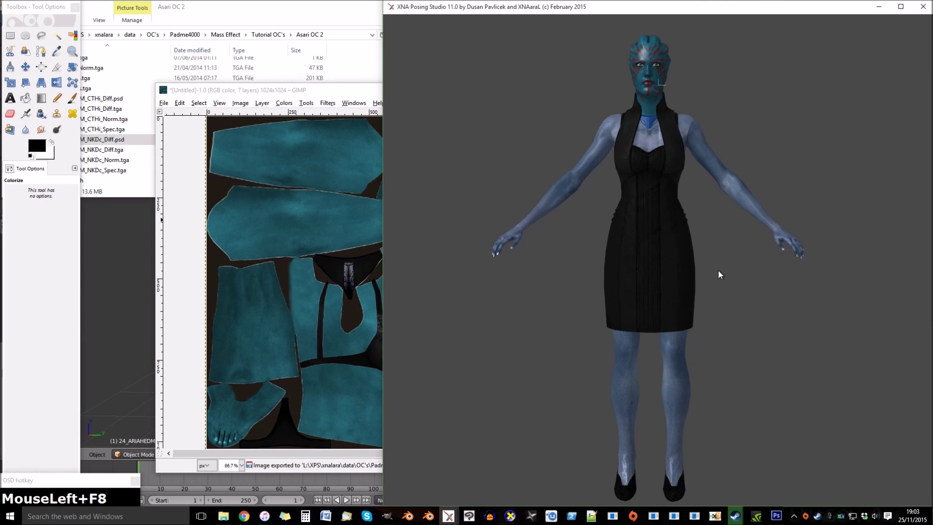
Select the exposed skin layers in the HMF_ARM_CTHi_Diff dress texture.
{"action": "left_click_drag", "start_coordinate": [731, 297], "coordinate": [143, 137]}
{"action": "key", "text": "e"}
{"action": "left_click_drag", "start_coordinate": [119, 104], "coordinate": [419, 158]}
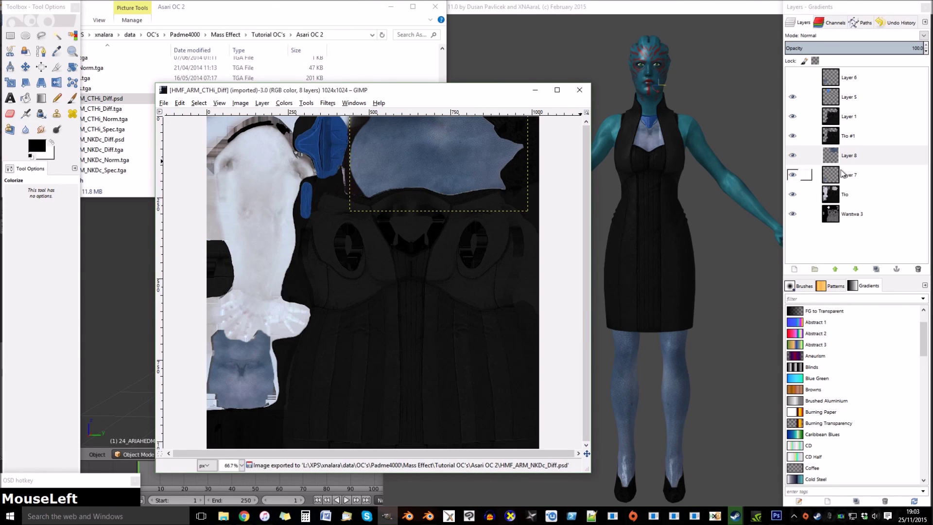
{"action": "left_click", "coordinate": [840, 174]}
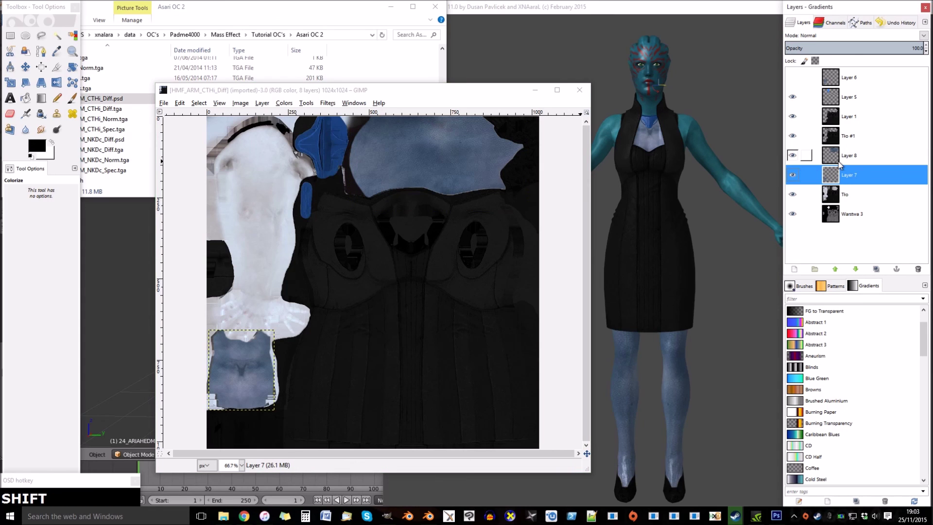
{"action": "left_click", "coordinate": [839, 162]}
{"action": "left_click", "coordinate": [837, 175]}
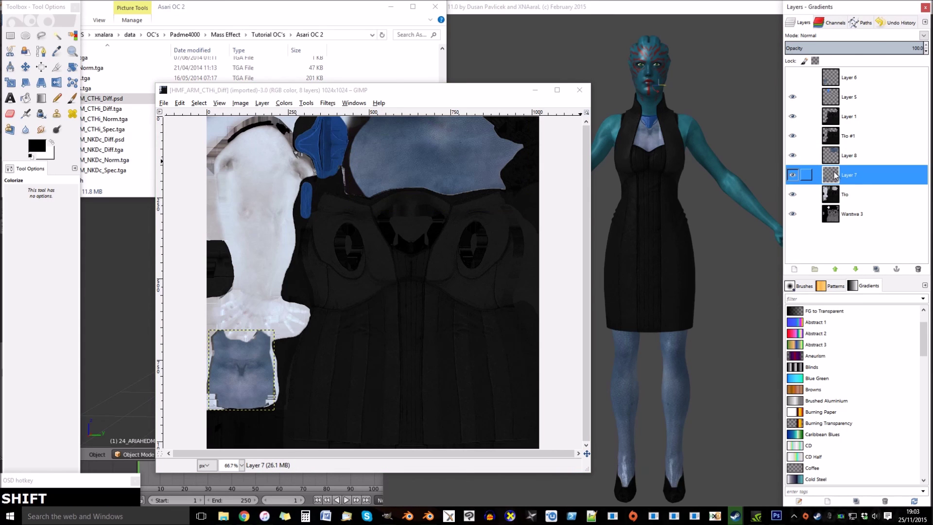
Colorize the skin pieces teal and reload the model so the whole body is teal.
{"action": "left_click_drag", "start_coordinate": [290, 105], "coordinate": [471, 286]}
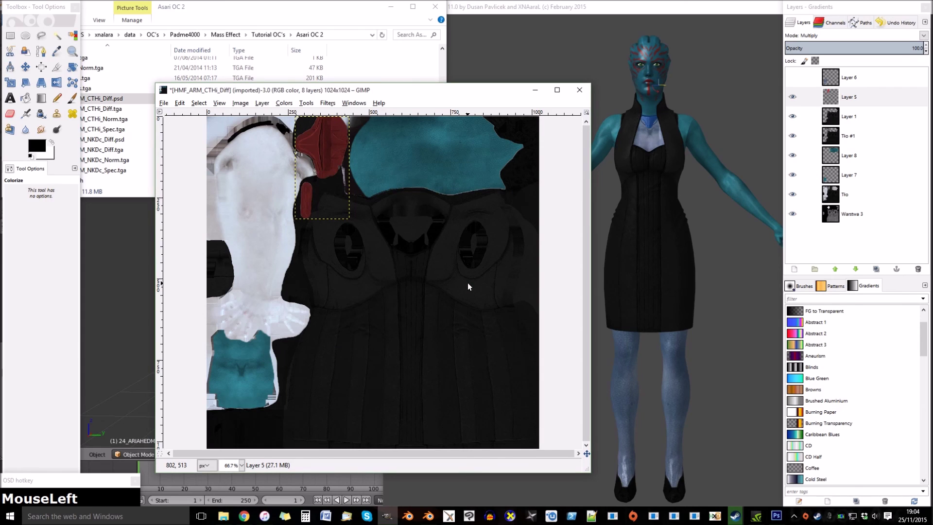
{"action": "key", "text": "F8"}
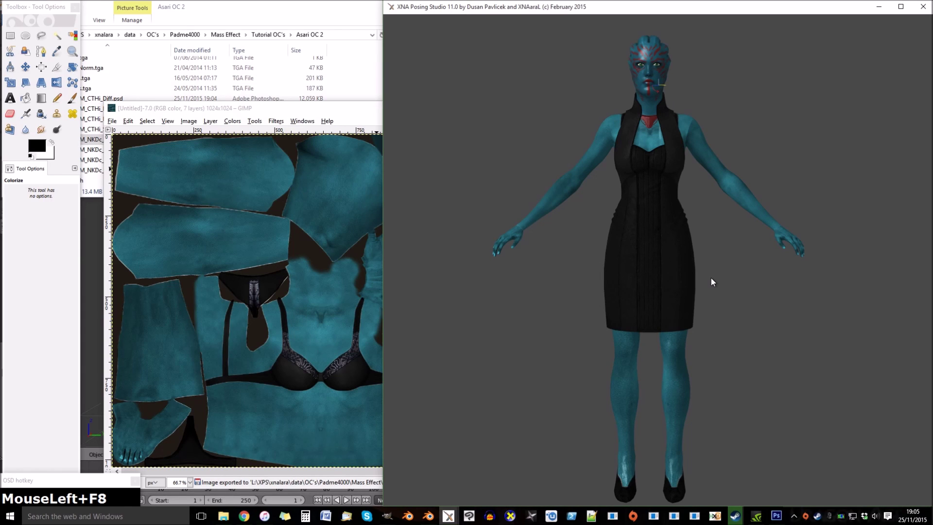